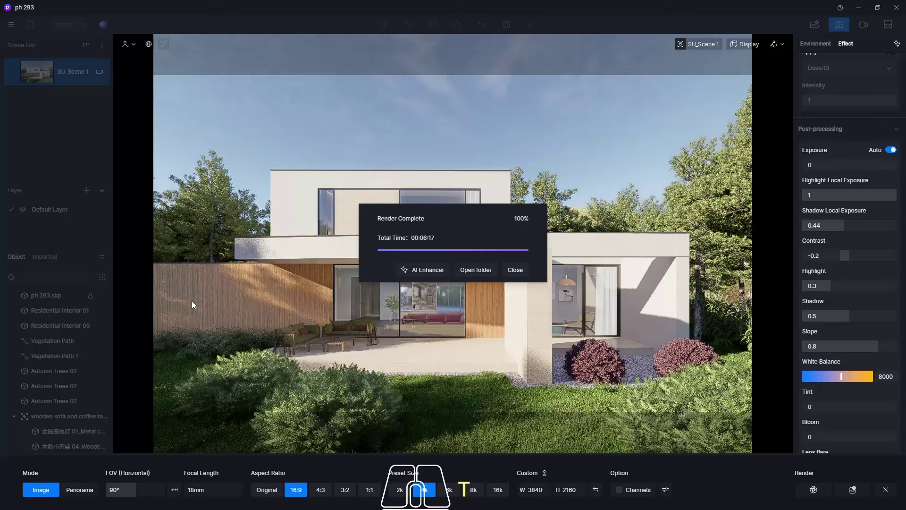
Open the finished house render PNG from the Render Complete dialog for viewing in Photos
{"action": "left_click", "coordinate": [474, 272]}
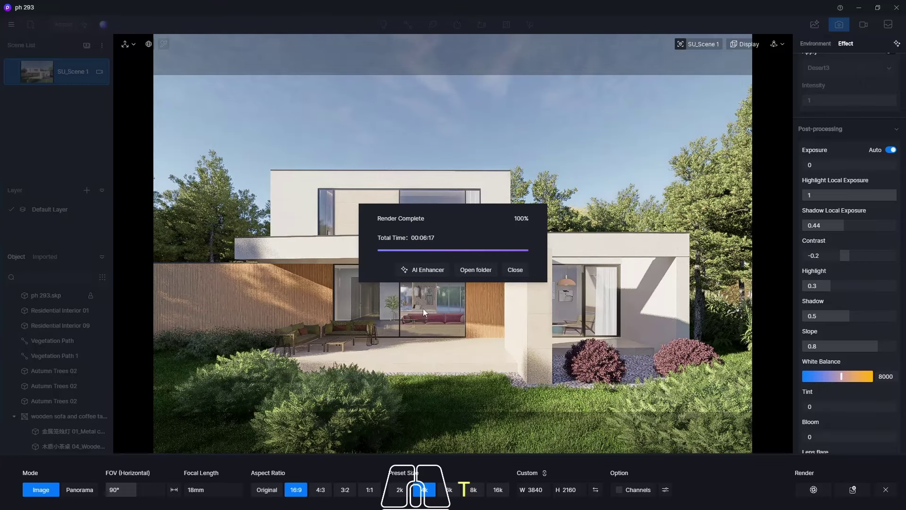
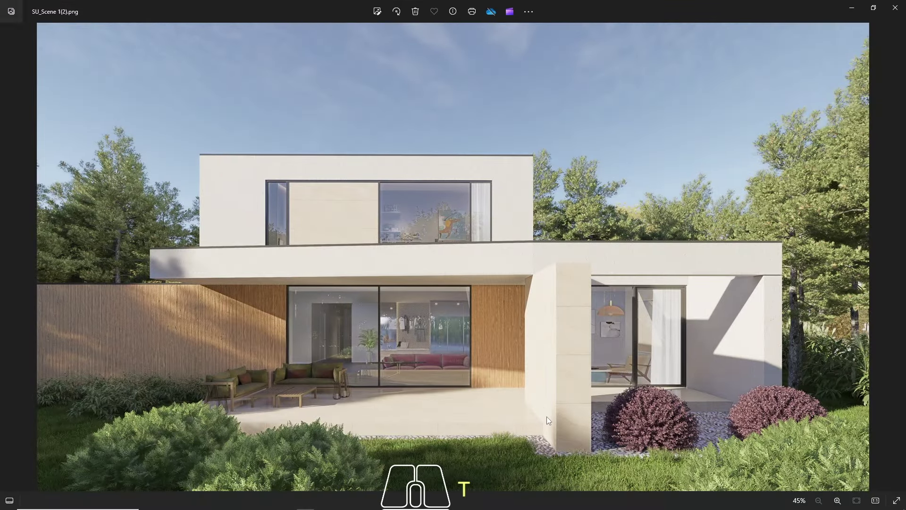
Zoom into the render, pan to the upper-floor windows, then return to the D5 welcome screen
{"action": "double_click", "coordinate": [625, 451]}
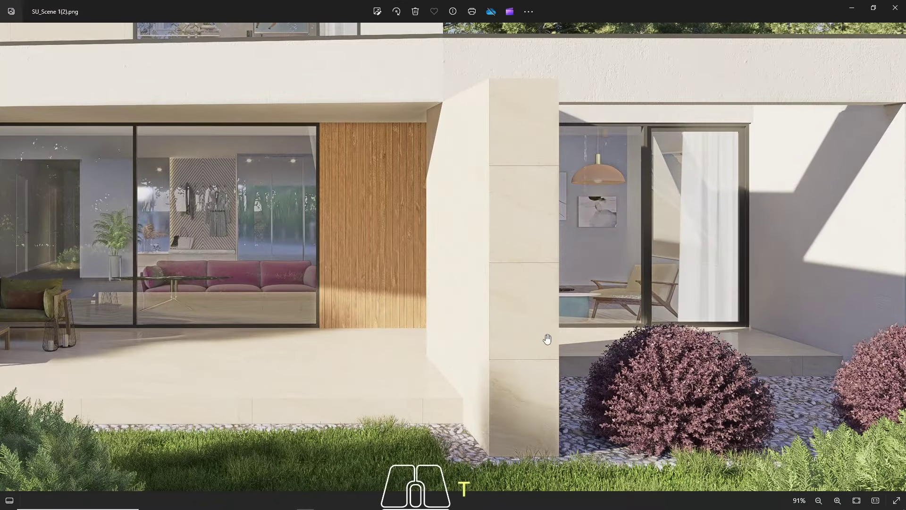
{"action": "left_click_drag", "start_coordinate": [550, 340], "coordinate": [670, 439]}
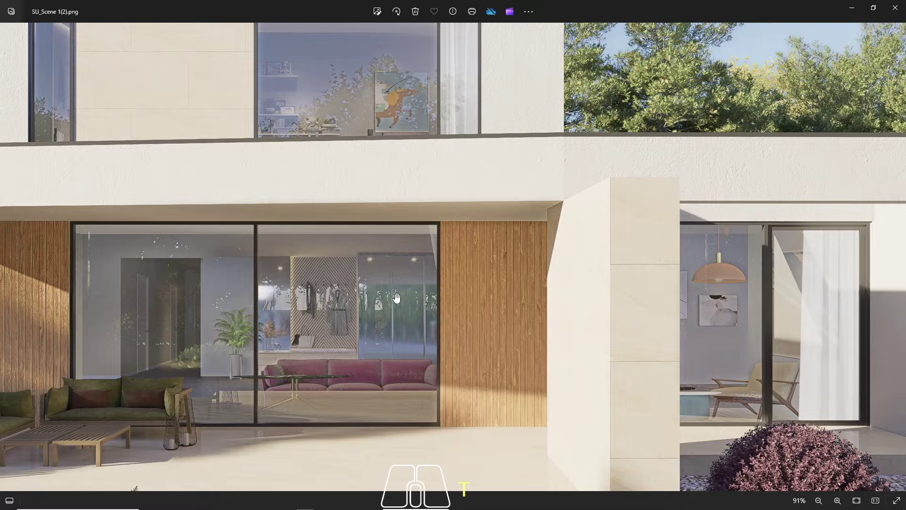
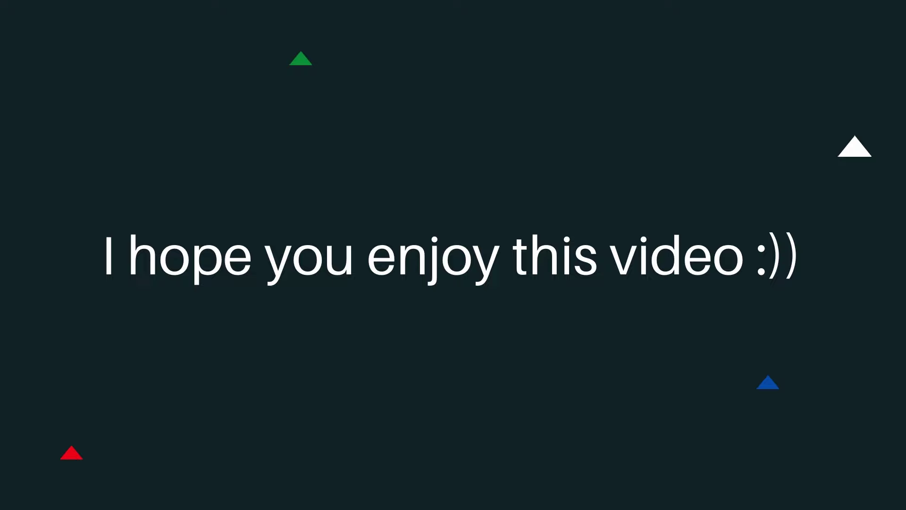
{"action": "key", "text": "KP_0"}
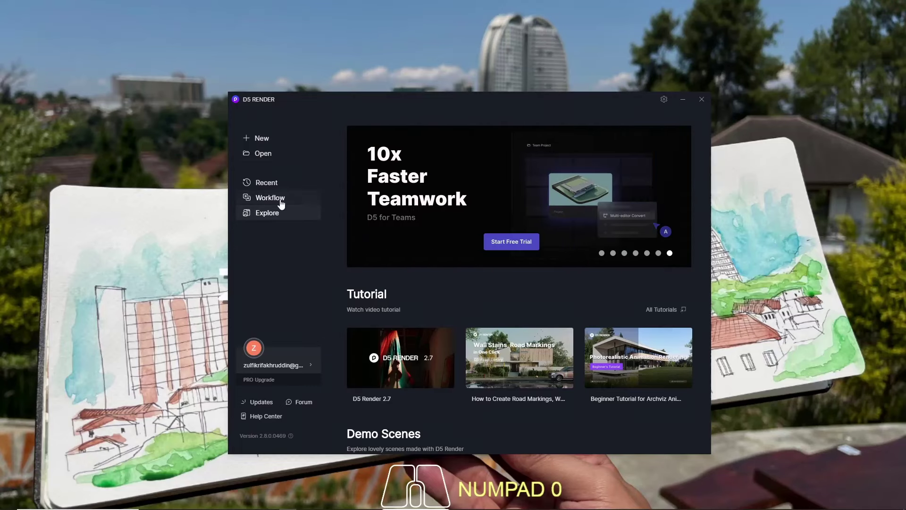
Create a new project from the ph 293.skp house model and start loading it
{"action": "left_click", "coordinate": [272, 157]}
{"action": "left_click", "coordinate": [260, 187]}
{"action": "double_click", "coordinate": [388, 169]}
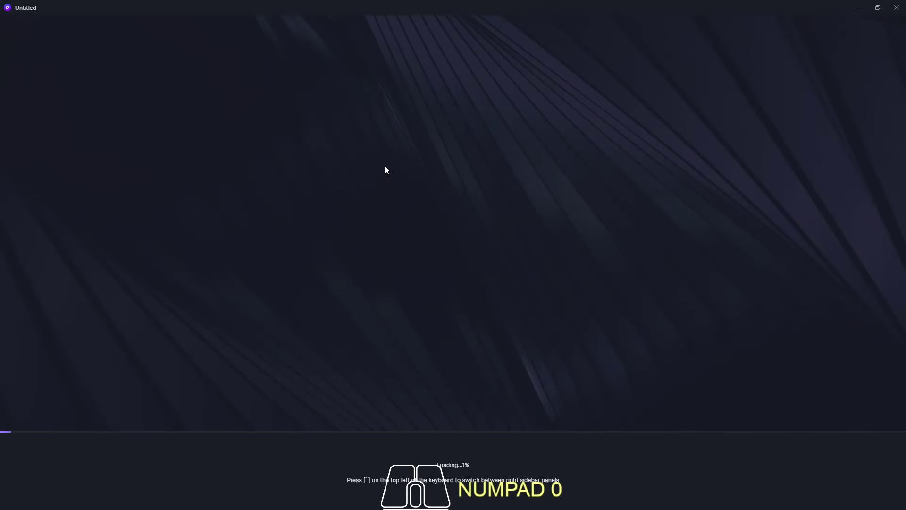
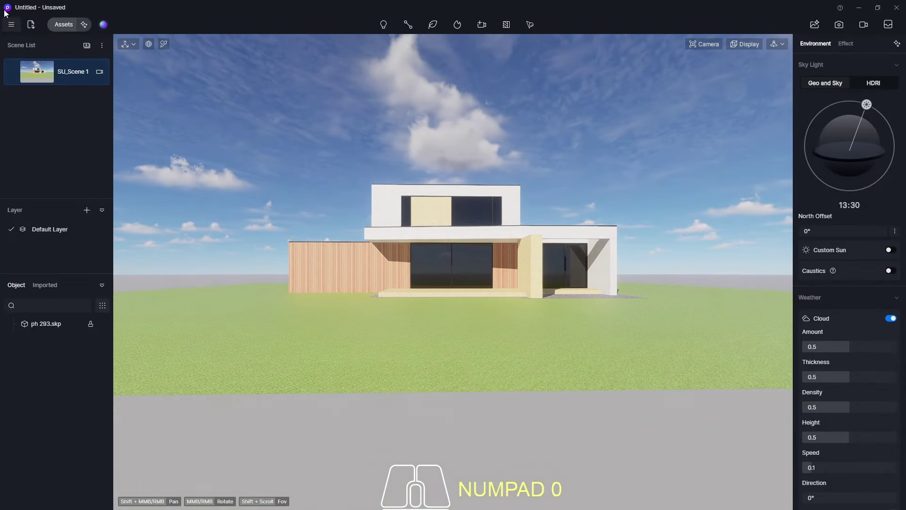
Reach the File commands in the main menu to save the project as ph 293
{"action": "left_click", "coordinate": [12, 18]}
{"action": "left_click", "coordinate": [16, 28]}
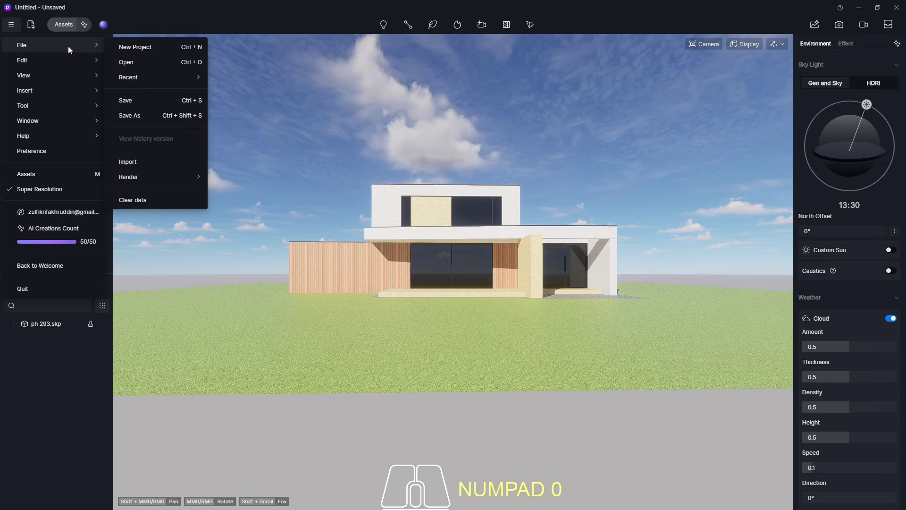
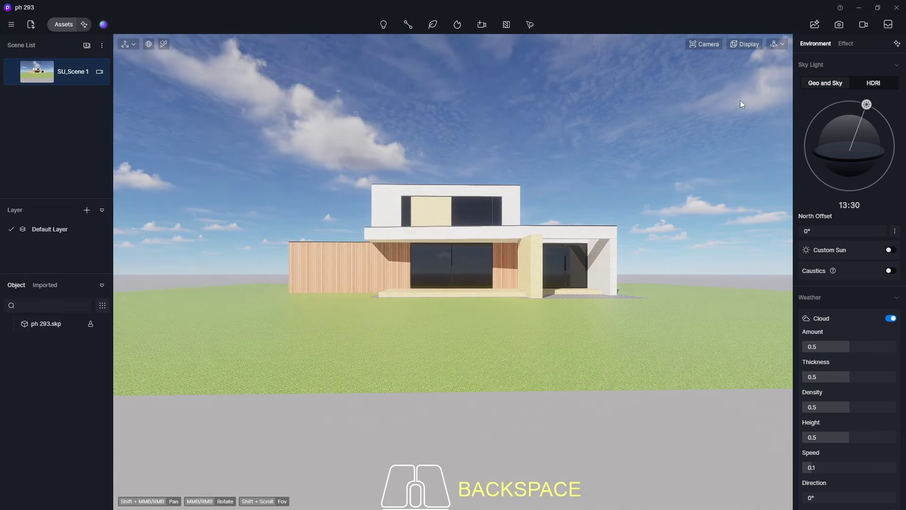
Enter camera mode with Fly speed 5 and move the camera toward the house at eye level
{"action": "left_click", "coordinate": [847, 30]}
{"action": "left_click", "coordinate": [775, 47]}
{"action": "double_click", "coordinate": [760, 73]}
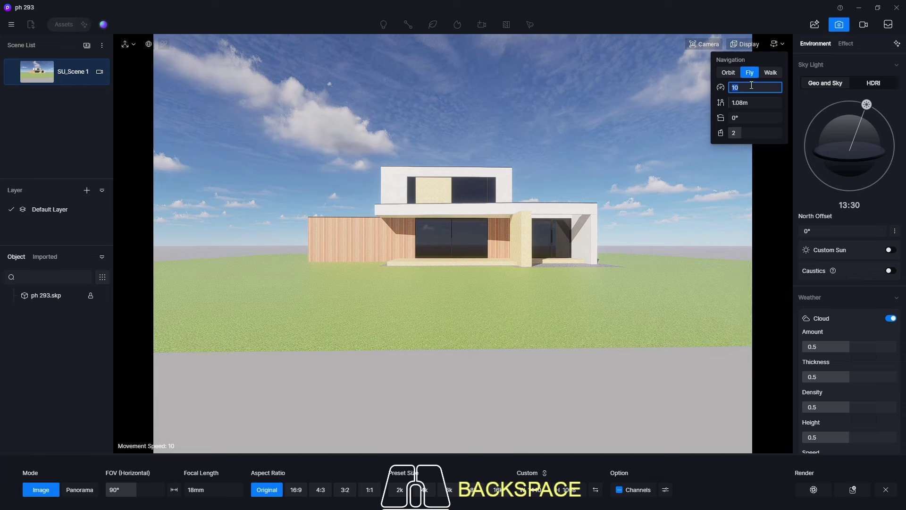
{"action": "key", "text": "KP_5"}
{"action": "key", "text": "Return"}
{"action": "key", "text": "w"}
{"action": "key", "text": "shift+w"}
{"action": "key", "text": "shift+d"}
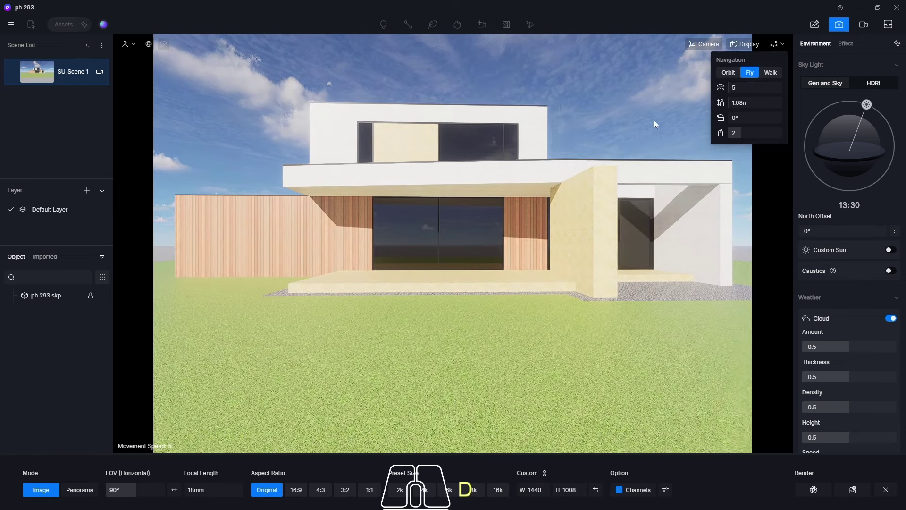
{"action": "key", "text": "q"}
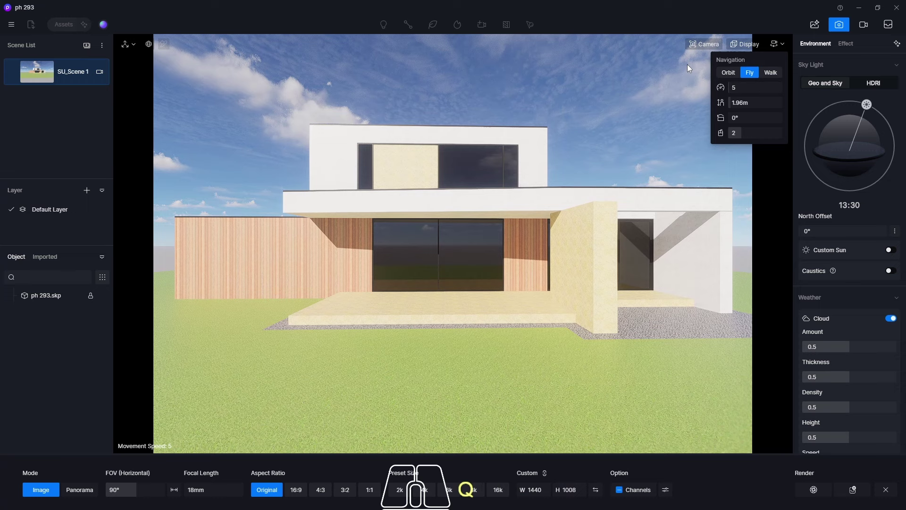
{"action": "key", "text": "e"}
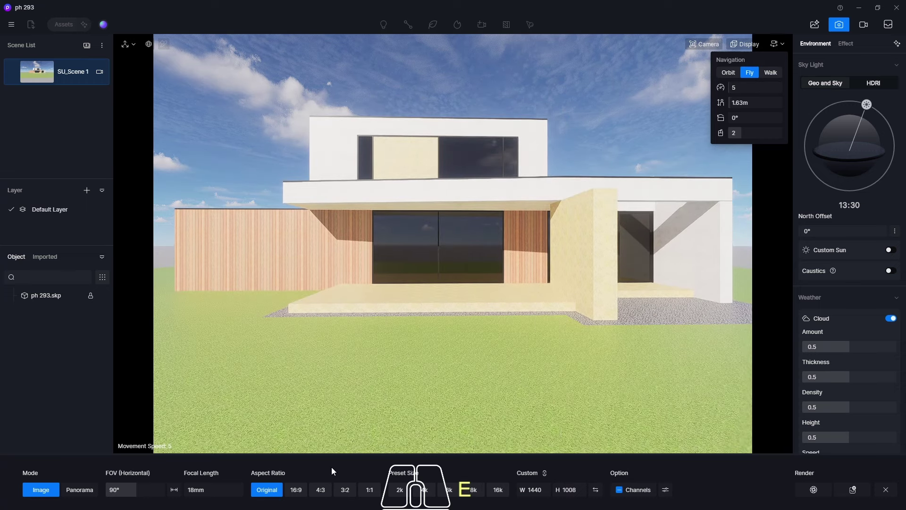
Set a 16:9 aspect ratio, tilt up at the house and keep a perspective camera
{"action": "left_click", "coordinate": [300, 489]}
{"action": "left_click", "coordinate": [778, 45]}
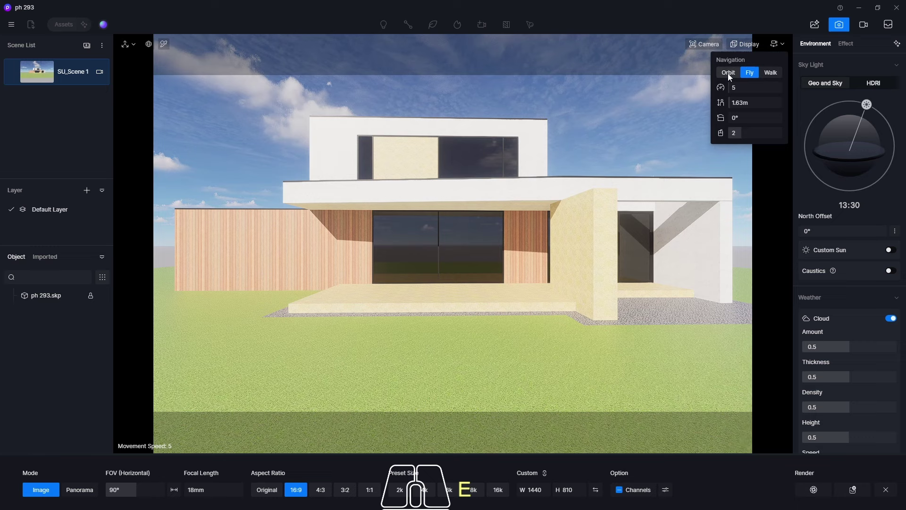
{"action": "left_click", "coordinate": [731, 77]}
{"action": "left_click_drag", "start_coordinate": [444, 204], "coordinate": [448, 118]}
{"action": "left_click", "coordinate": [715, 46]}
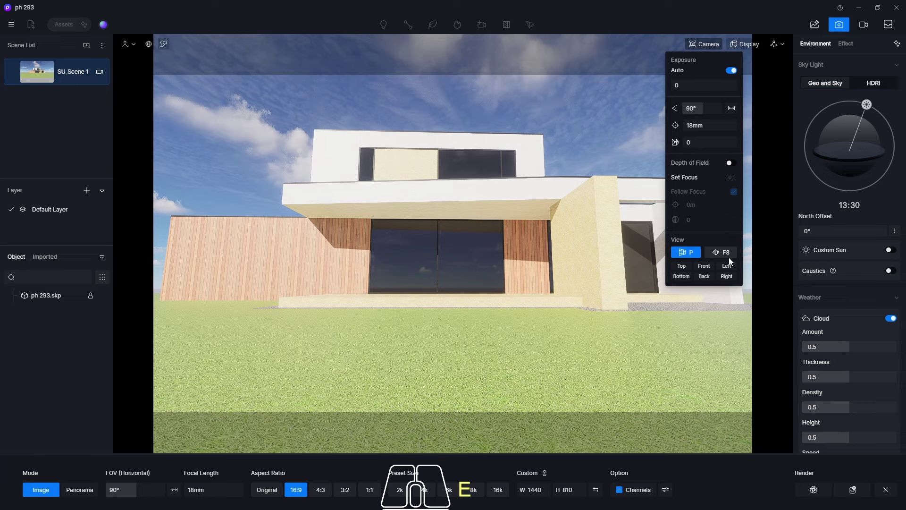
{"action": "left_click", "coordinate": [733, 258]}
{"action": "left_click", "coordinate": [773, 47]}
{"action": "left_click", "coordinate": [753, 74]}
Adjust camera height and distance in front of the house and show the composition grid
{"action": "key", "text": "q"}
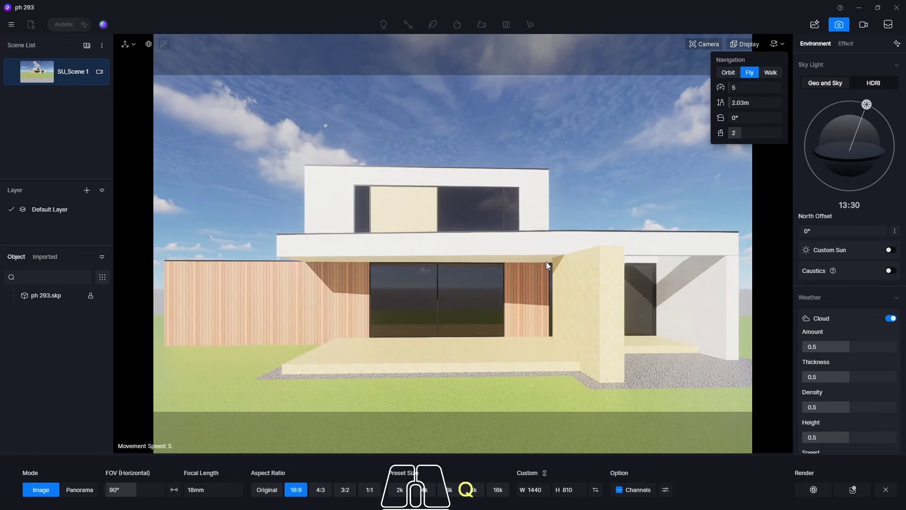
{"action": "key", "text": "e"}
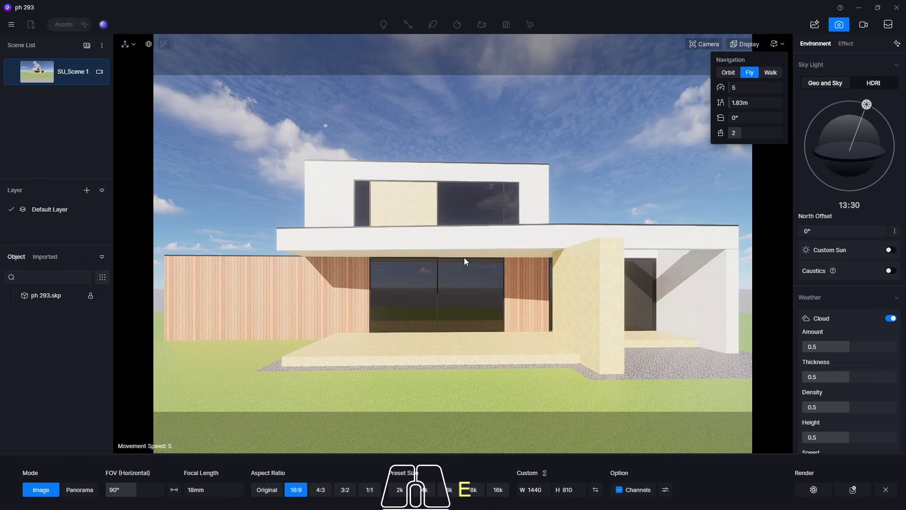
{"action": "key", "text": "s"}
{"action": "key", "text": "w"}
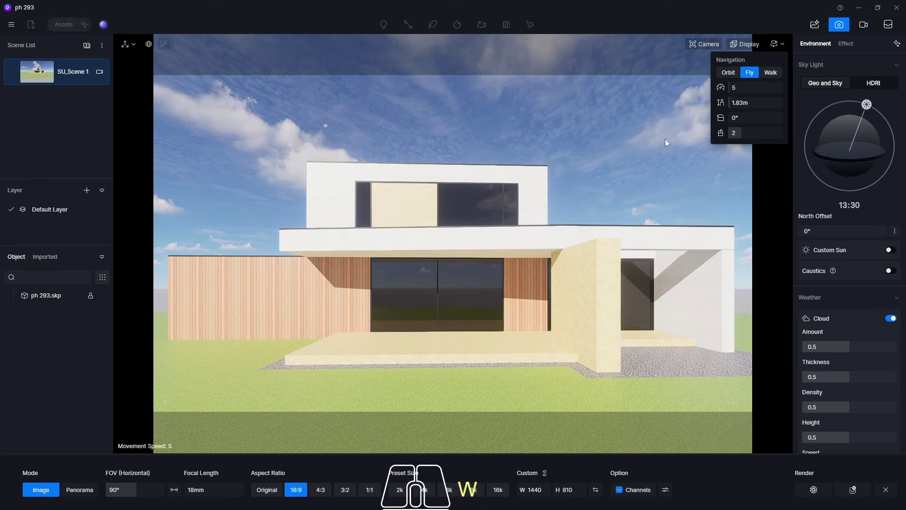
{"action": "left_click", "coordinate": [746, 42]}
{"action": "left_click", "coordinate": [776, 76]}
{"action": "left_click_drag", "start_coordinate": [545, 246], "coordinate": [538, 247]}
Fine-tune the framing with WASD/QE until the house front is centred straight-on
{"action": "key", "text": "d"}
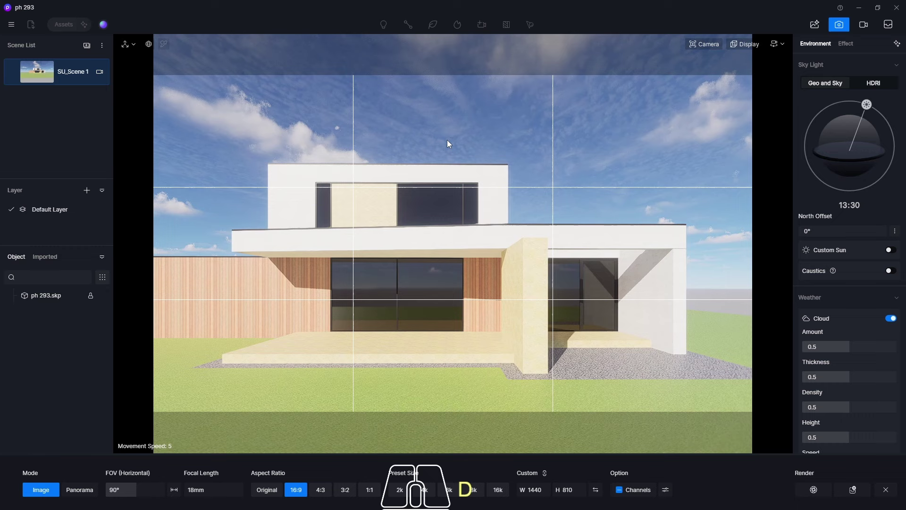
{"action": "key", "text": "a"}
{"action": "key", "text": "d"}
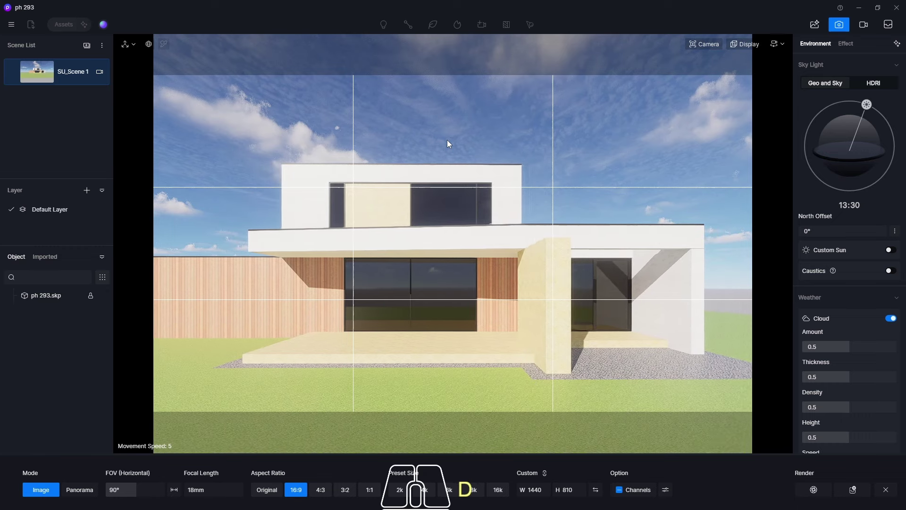
{"action": "key", "text": "a"}
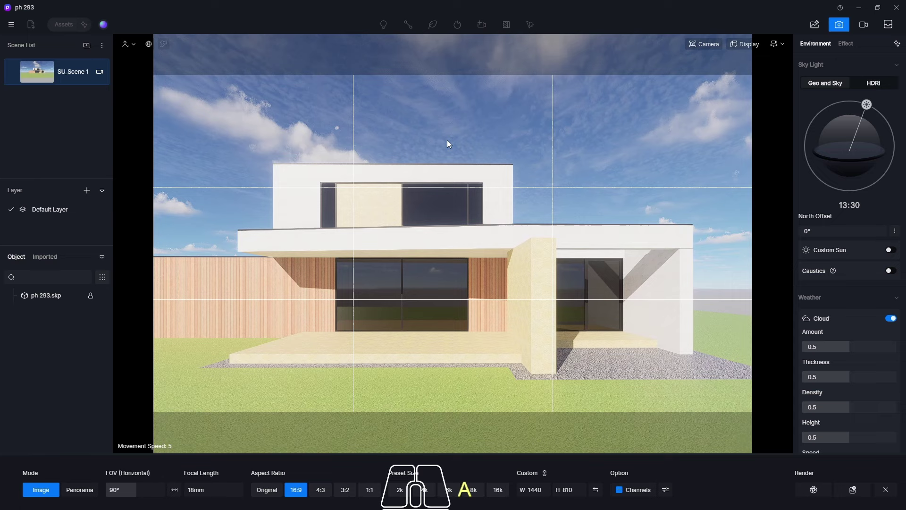
{"action": "key", "text": "d"}
{"action": "key", "text": "a"}
{"action": "key", "text": "d"}
{"action": "key", "text": "a"}
{"action": "key", "text": "d"}
{"action": "key", "text": "a"}
{"action": "key", "text": "q"}
{"action": "key", "text": "e"}
{"action": "key", "text": "q"}
{"action": "key", "text": "e"}
{"action": "key", "text": "q"}
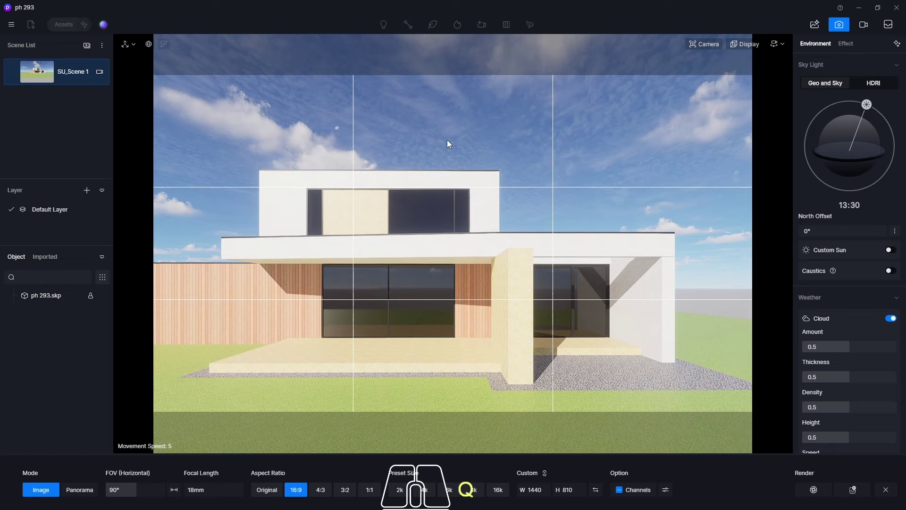
{"action": "key", "text": "a"}
{"action": "key", "text": "d"}
{"action": "key", "text": "a"}
{"action": "key", "text": "d"}
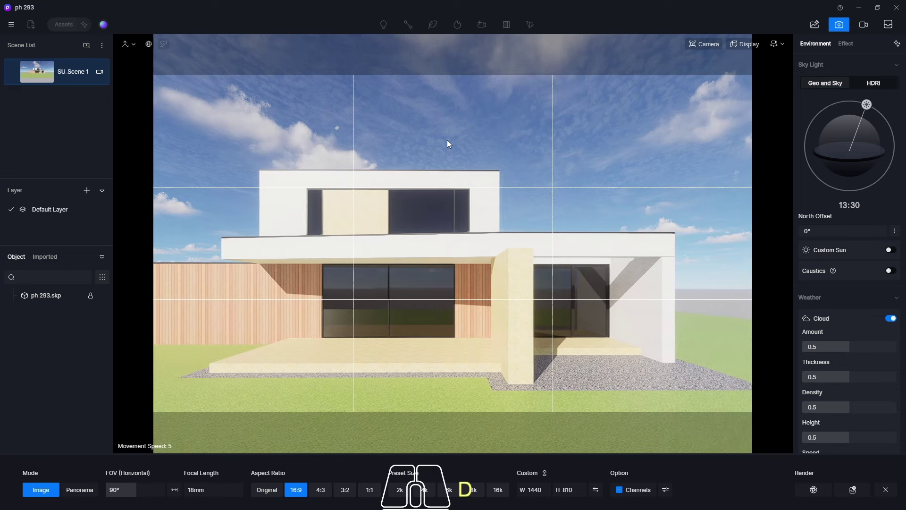
{"action": "key", "text": "a"}
{"action": "key", "text": "d"}
{"action": "key", "text": "a"}
{"action": "key", "text": "d"}
{"action": "key", "text": "a"}
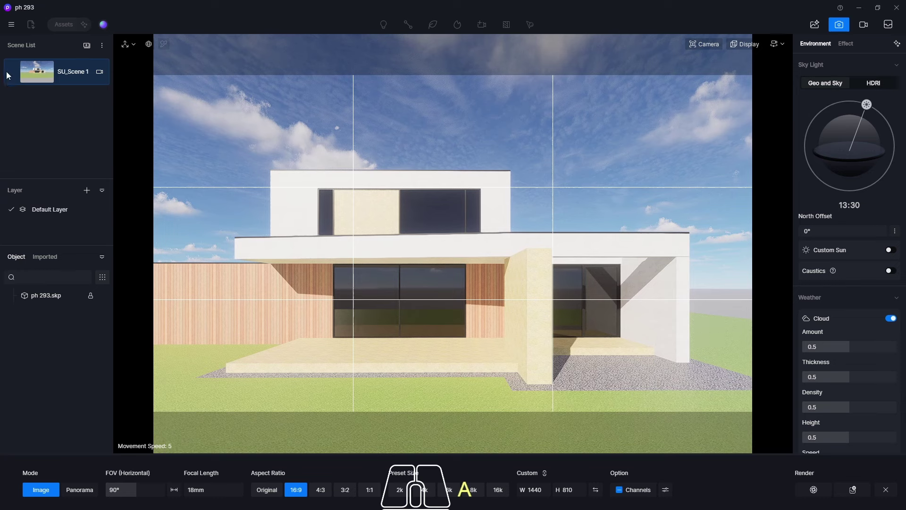
Update the scene with the current camera view via the Edit menu
{"action": "left_click", "coordinate": [15, 74]}
{"action": "left_click", "coordinate": [13, 25]}
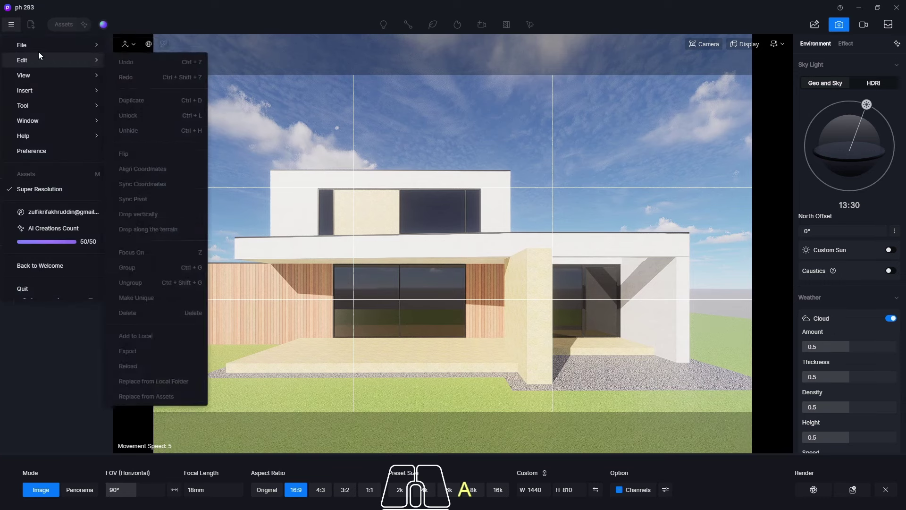
{"action": "left_click", "coordinate": [143, 102]}
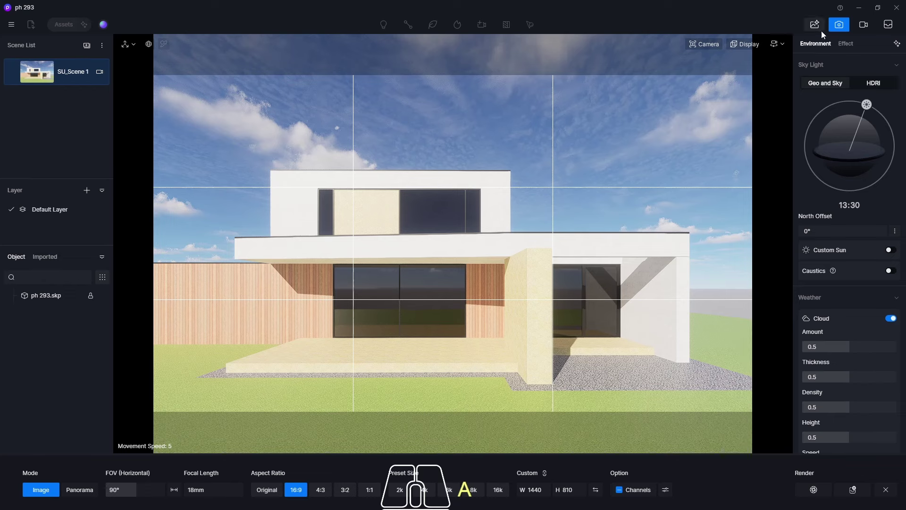
Leave camera mode and browse the asset library to Material > Wall > Wall Paint
{"action": "left_click", "coordinate": [845, 28]}
{"action": "left_click", "coordinate": [743, 48]}
{"action": "left_click", "coordinate": [777, 76]}
{"action": "left_click", "coordinate": [60, 28]}
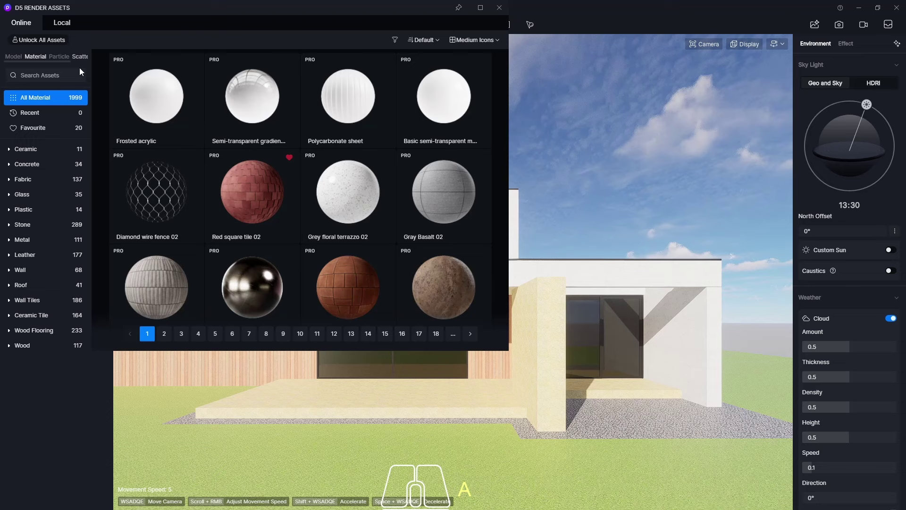
{"action": "left_click", "coordinate": [32, 278]}
{"action": "left_click", "coordinate": [41, 317]}
{"action": "left_click", "coordinate": [781, 47]}
{"action": "left_click", "coordinate": [727, 75]}
Move the view close to the upper white wall and locate White Rough Wall to download
{"action": "left_click_drag", "start_coordinate": [533, 394], "coordinate": [555, 339]}
{"action": "middle_click", "coordinate": [555, 339]}
{"action": "middle_click", "coordinate": [555, 335]}
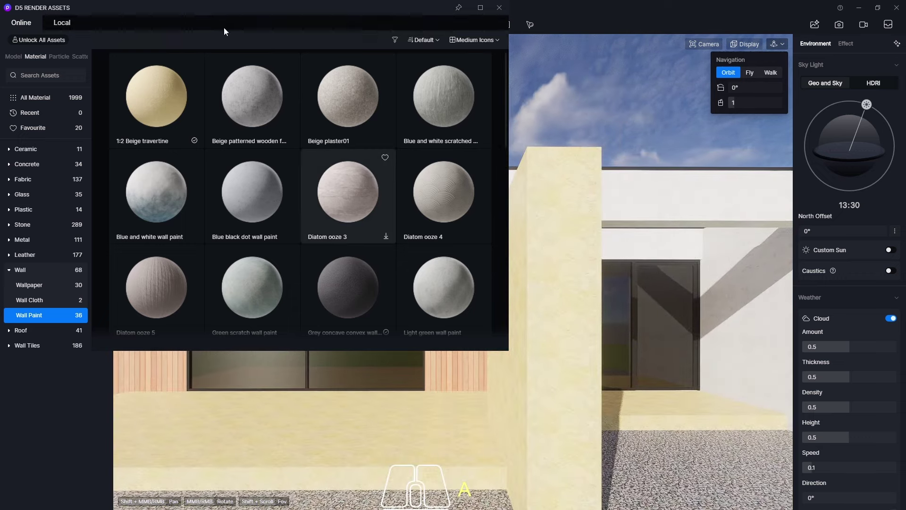
{"action": "left_click_drag", "start_coordinate": [193, 10], "coordinate": [233, 312]}
{"action": "scroll", "scroll_direction": "up", "scroll_amount": 3}
{"action": "left_click_drag", "start_coordinate": [325, 189], "coordinate": [430, 214]}
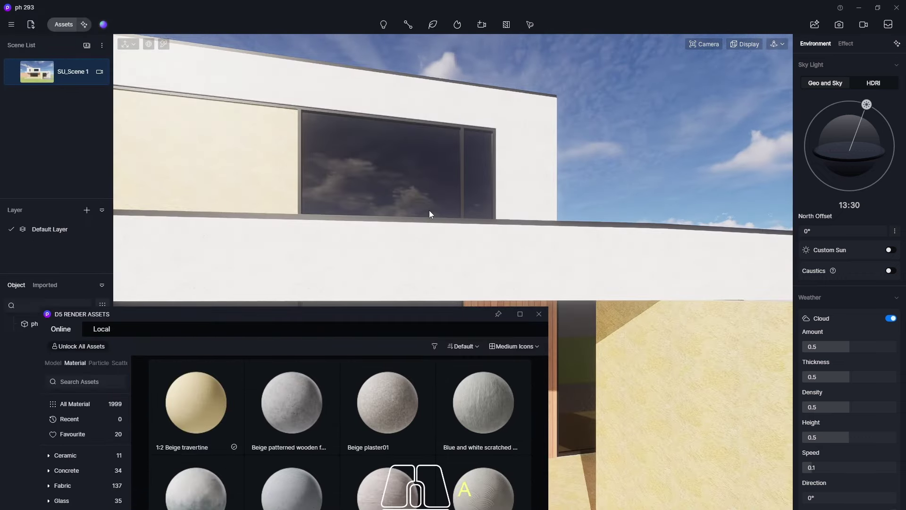
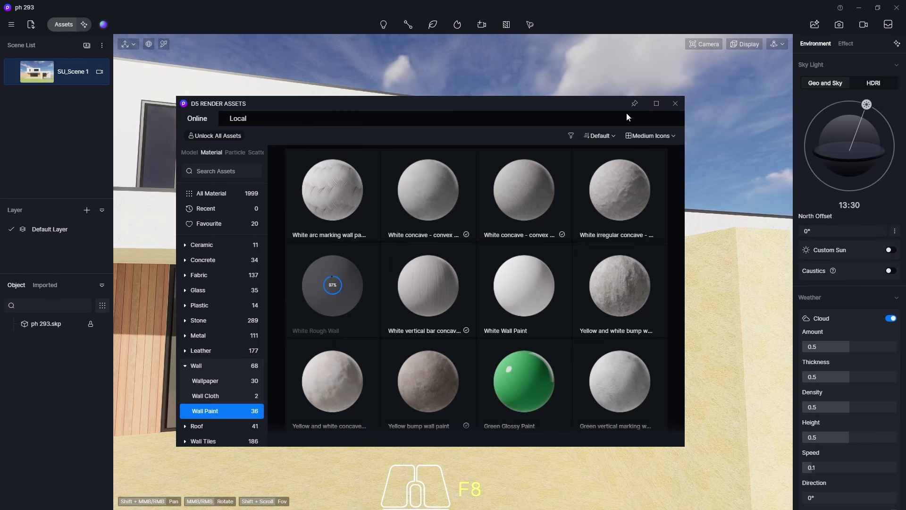
Apply White Rough Wall paint to the white wall band and set its UV Stretch to 0.3
{"action": "left_click", "coordinate": [323, 296]}
{"action": "left_click_drag", "start_coordinate": [682, 107], "coordinate": [681, 95]}
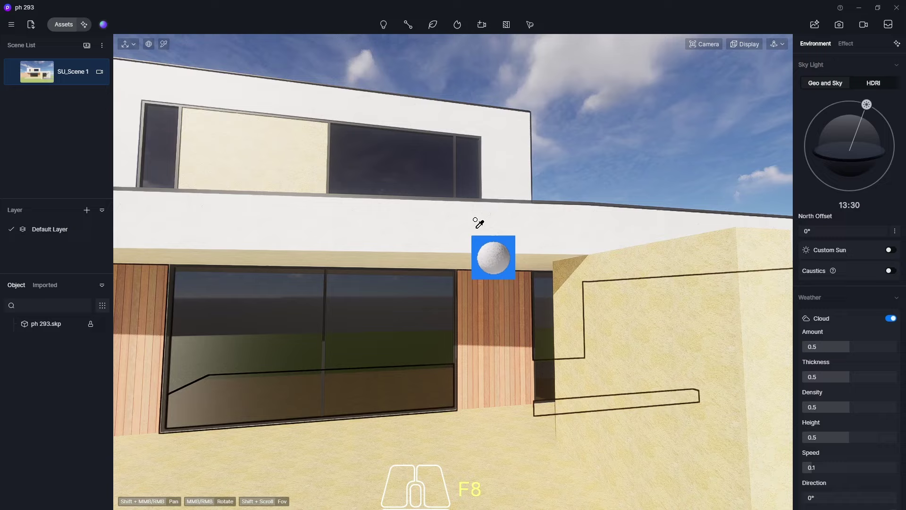
{"action": "left_click", "coordinate": [478, 219]}
{"action": "middle_click", "coordinate": [534, 222]}
{"action": "scroll", "scroll_direction": "up", "scroll_amount": 3}
{"action": "middle_click", "coordinate": [534, 222]}
{"action": "scroll", "scroll_direction": "down", "scroll_amount": 3}
{"action": "middle_click", "coordinate": [462, 321]}
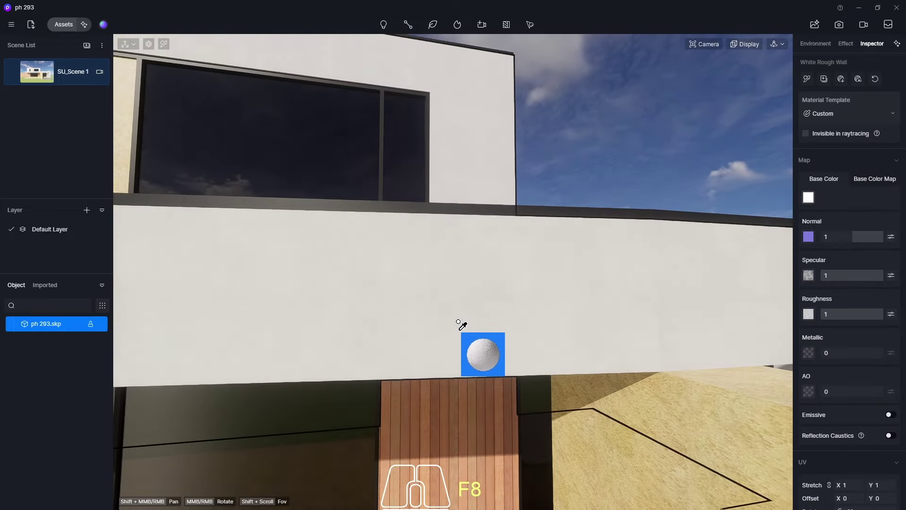
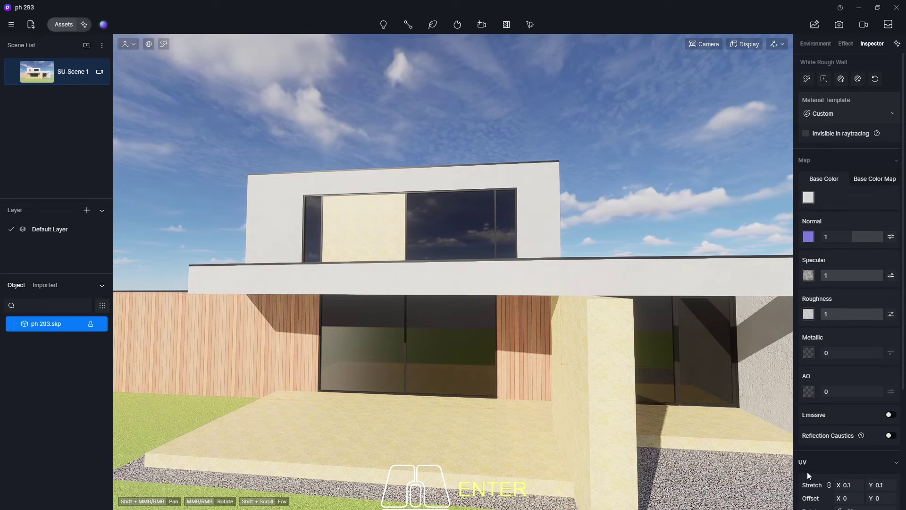
{"action": "left_click_drag", "start_coordinate": [440, 364], "coordinate": [535, 379]}
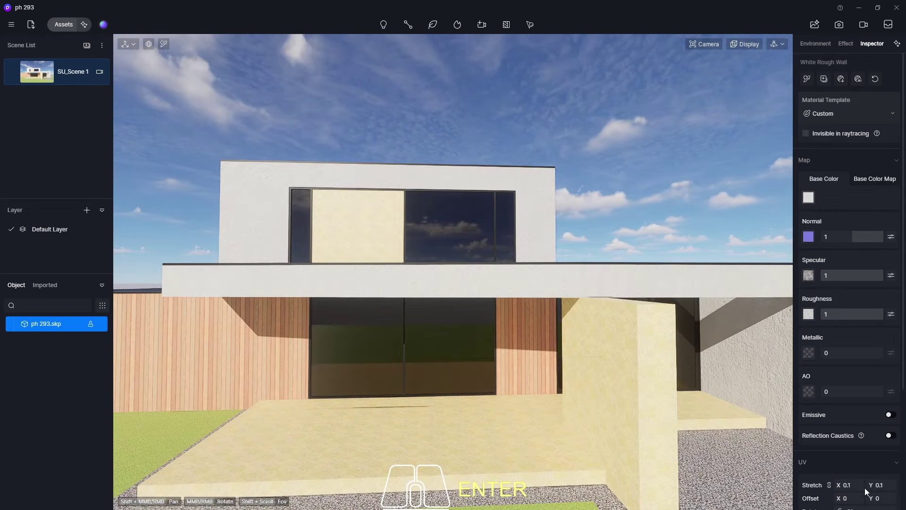
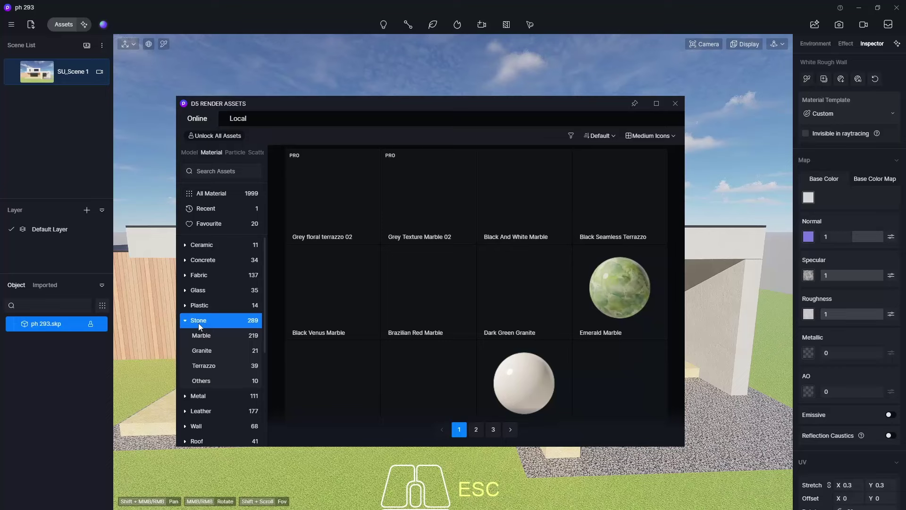
Compare the Stone materials across Marble, Terrazzo and Granite lists
{"action": "left_click", "coordinate": [210, 340]}
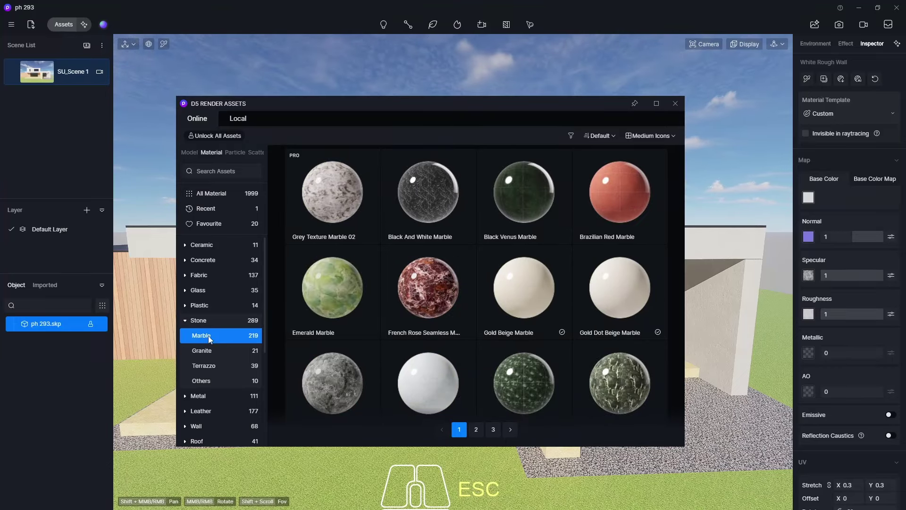
{"action": "middle_click", "coordinate": [469, 257]}
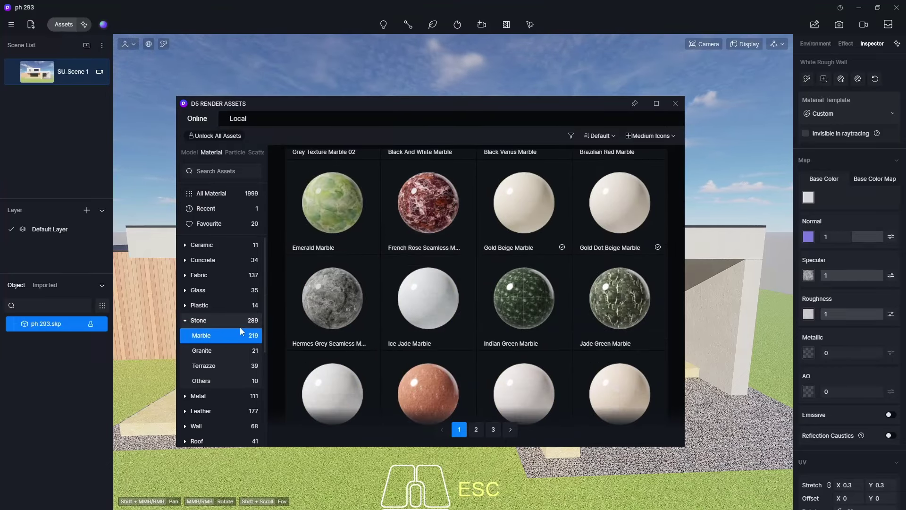
{"action": "left_click", "coordinate": [220, 364]}
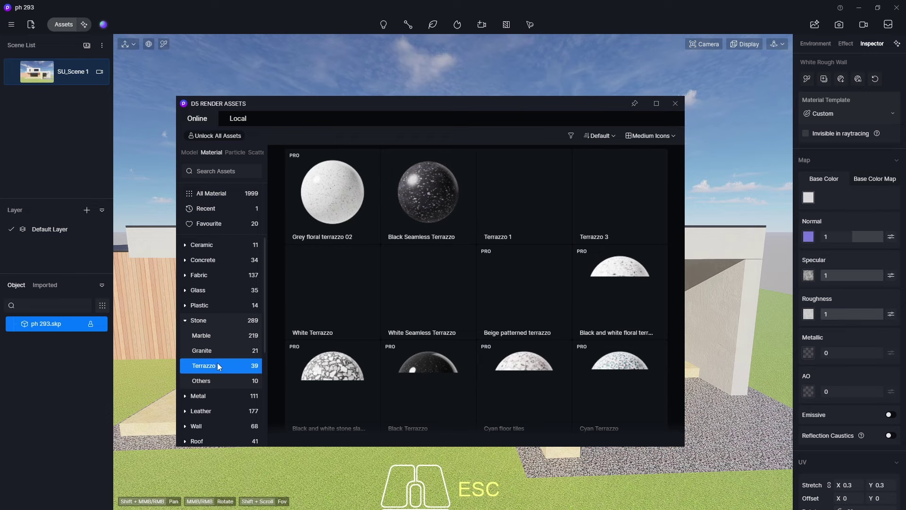
{"action": "left_click", "coordinate": [213, 354]}
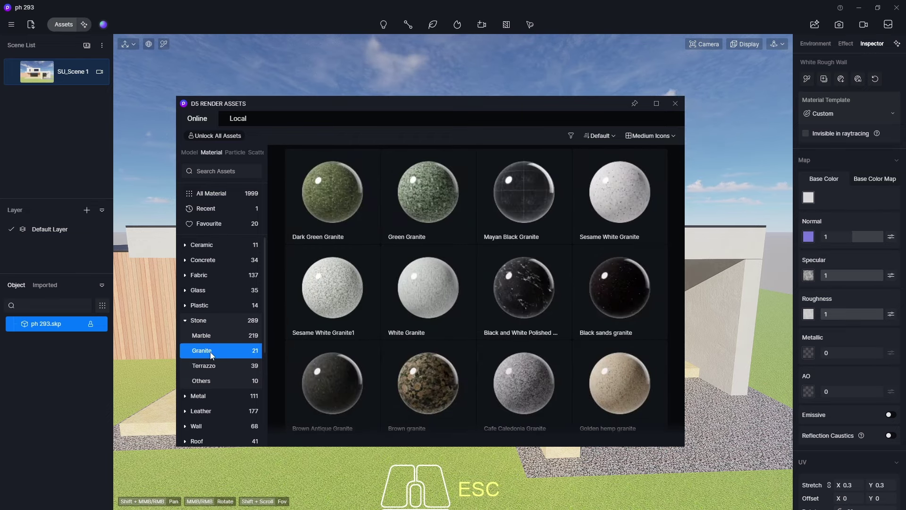
{"action": "scroll", "scroll_direction": "down", "scroll_amount": 3}
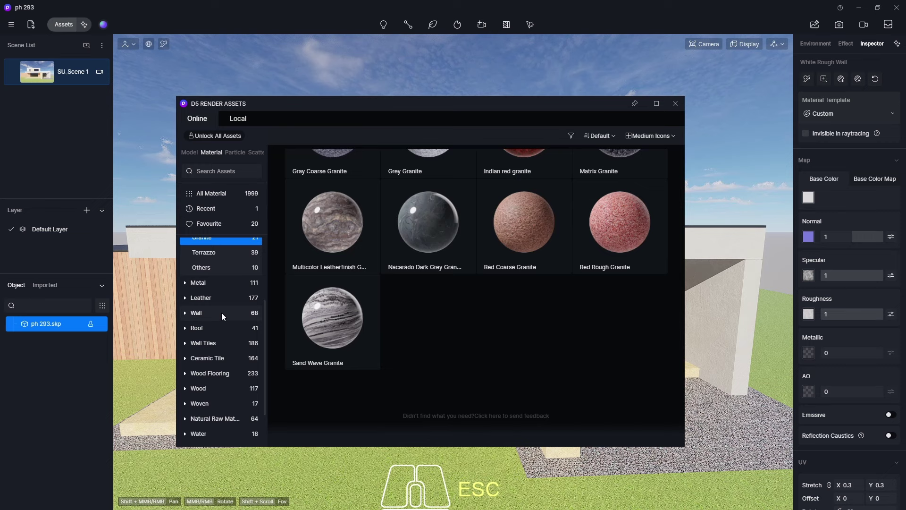
{"action": "middle_click", "coordinate": [224, 316]}
{"action": "scroll", "scroll_direction": "up", "scroll_amount": 3}
{"action": "scroll", "scroll_direction": "down", "scroll_amount": 3}
{"action": "scroll", "scroll_direction": "down", "scroll_amount": 3}
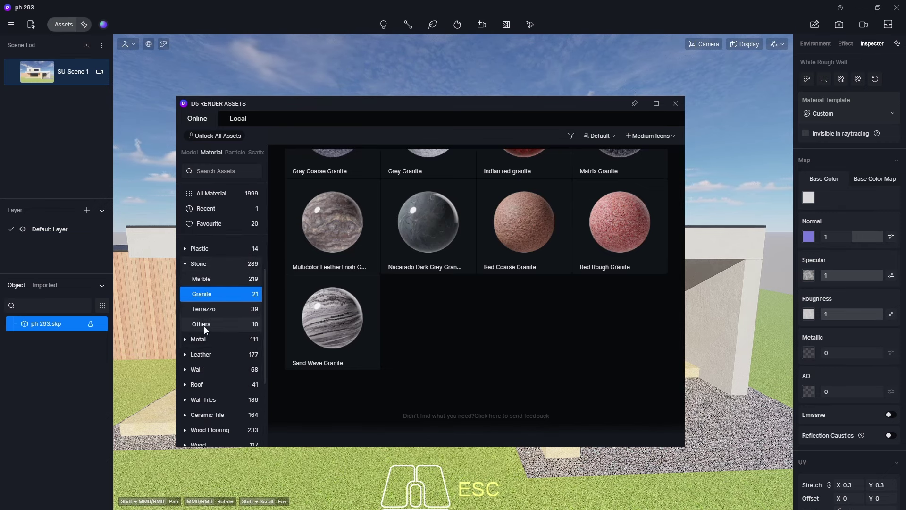
{"action": "scroll", "scroll_direction": "up", "scroll_amount": 3}
Browse the Wall and Ceramic Tile material lists looking for a terrace finish
{"action": "left_click", "coordinate": [204, 401]}
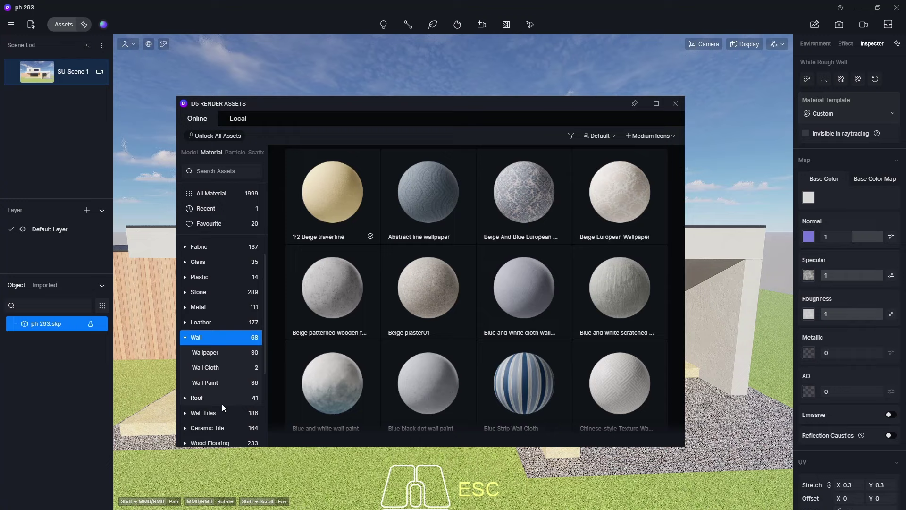
{"action": "left_click", "coordinate": [205, 435]}
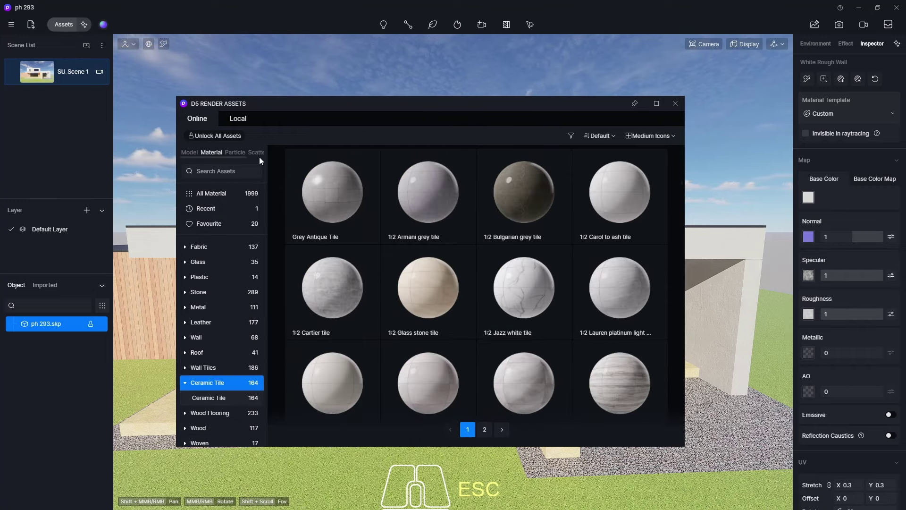
{"action": "scroll", "scroll_direction": "down", "scroll_amount": 3}
{"action": "scroll", "scroll_direction": "down", "scroll_amount": 3}
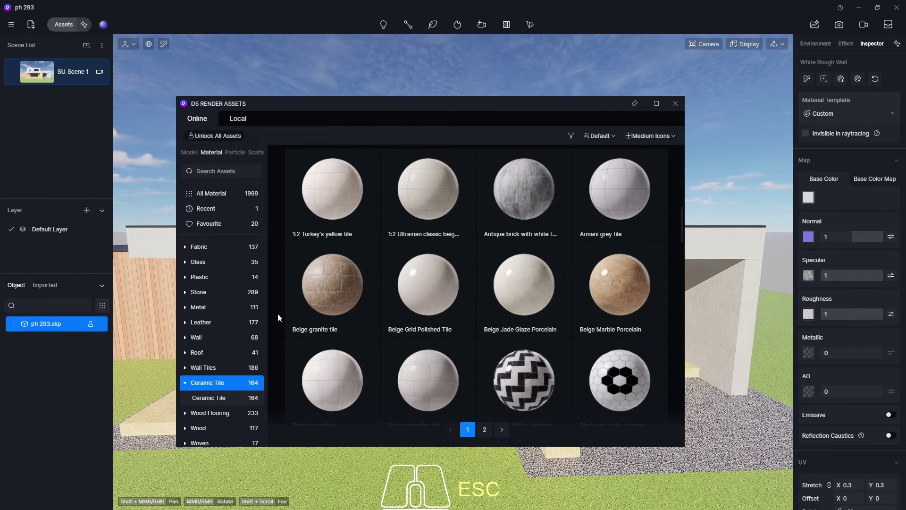
{"action": "middle_click", "coordinate": [277, 337]}
{"action": "left_click", "coordinate": [232, 401]}
{"action": "left_click", "coordinate": [229, 384]}
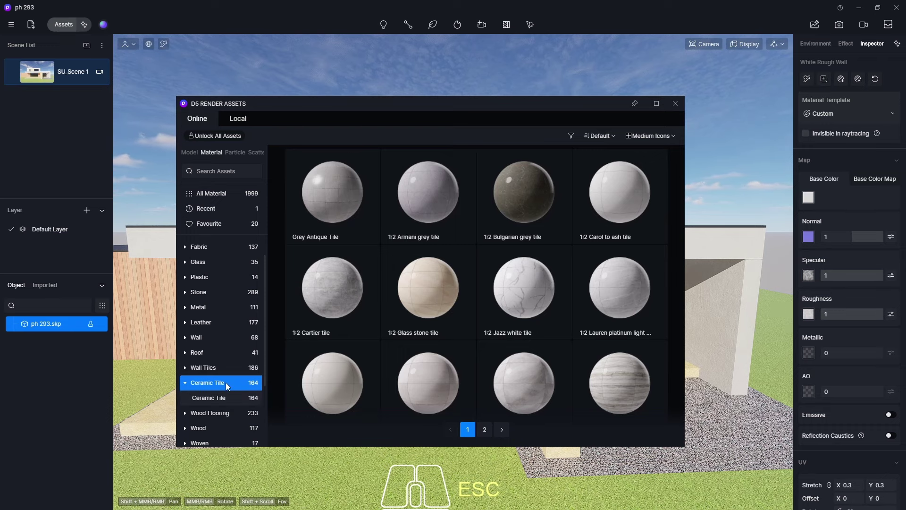
{"action": "scroll", "scroll_direction": "down", "scroll_amount": 3}
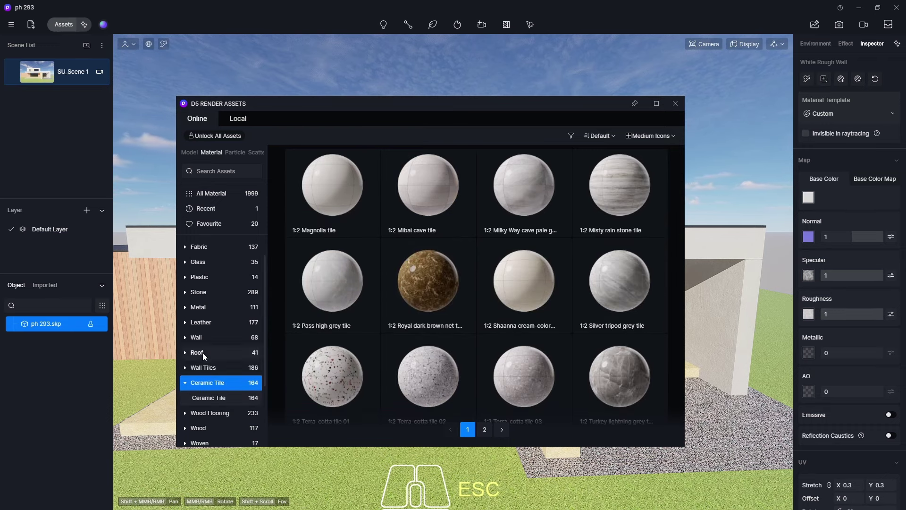
{"action": "left_click", "coordinate": [201, 373]}
{"action": "left_click", "coordinate": [209, 385]}
{"action": "scroll", "scroll_direction": "down", "scroll_amount": 3}
{"action": "left_click_drag", "start_coordinate": [593, 261], "coordinate": [593, 261]}
{"action": "left_click", "coordinate": [225, 402]}
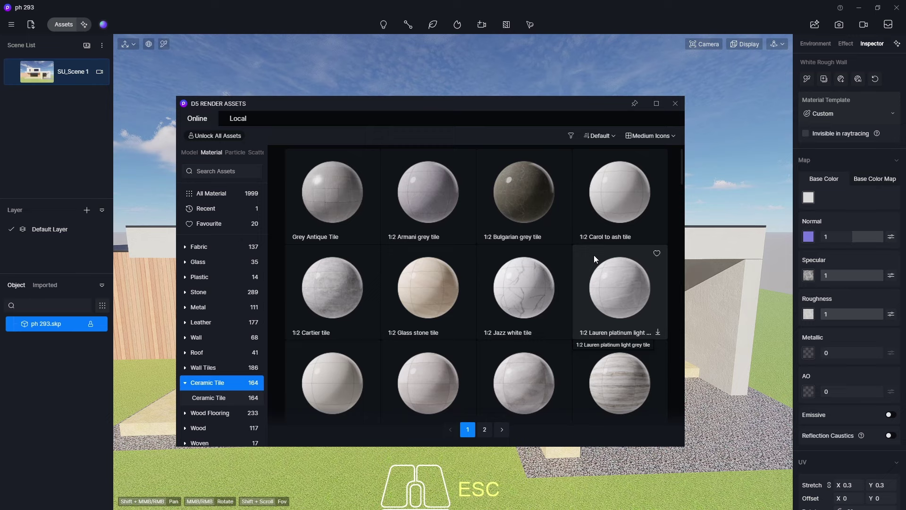
{"action": "scroll", "scroll_direction": "down", "scroll_amount": 3}
{"action": "middle_click", "coordinate": [597, 258]}
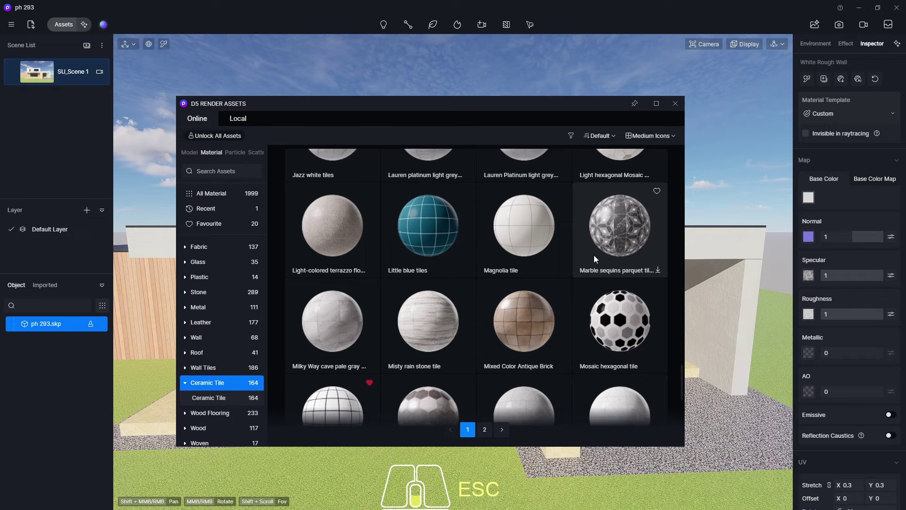
{"action": "scroll", "scroll_direction": "down", "scroll_amount": 3}
{"action": "scroll", "scroll_direction": "up", "scroll_amount": 3}
{"action": "middle_click", "coordinate": [597, 259]}
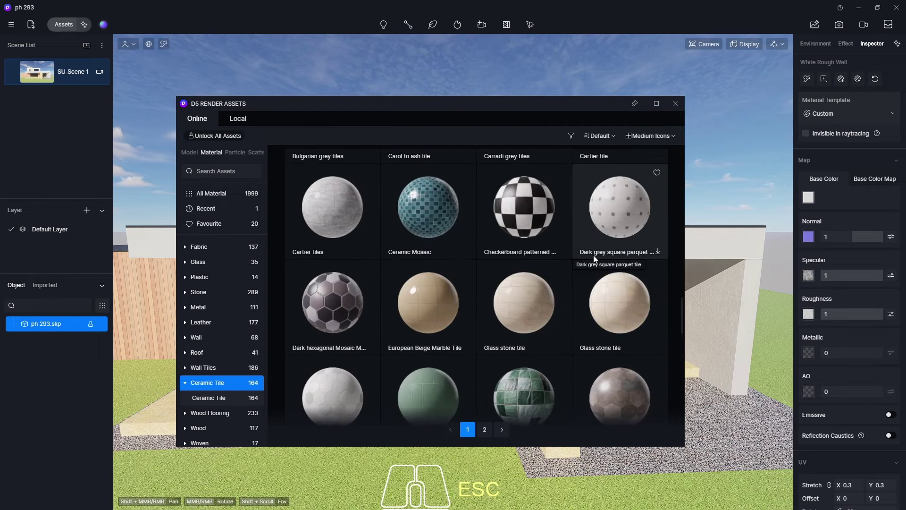
Download the Glass stone tile material and keep reviewing the ceramic tile list
{"action": "left_click", "coordinate": [660, 355]}
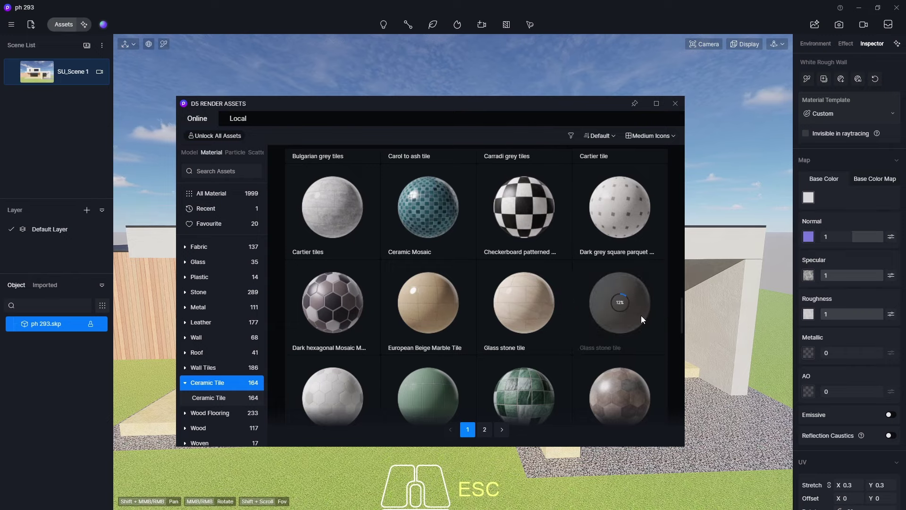
{"action": "scroll", "scroll_direction": "down", "scroll_amount": 3}
{"action": "scroll", "scroll_direction": "down", "scroll_amount": 3}
{"action": "scroll", "scroll_direction": "down", "scroll_amount": 3}
{"action": "scroll", "scroll_direction": "down", "scroll_amount": 3}
{"action": "scroll", "scroll_direction": "up", "scroll_amount": 3}
{"action": "left_click_drag", "start_coordinate": [636, 299], "coordinate": [637, 298]}
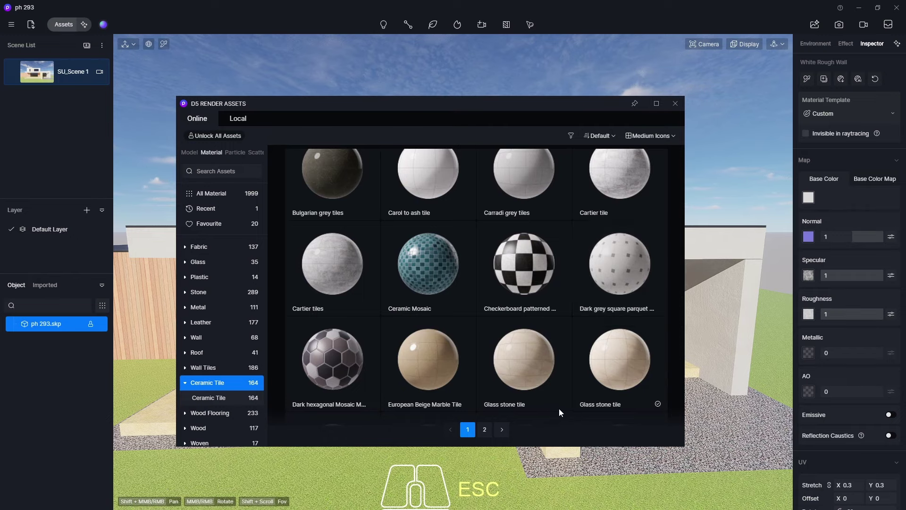
{"action": "left_click", "coordinate": [534, 383]}
{"action": "middle_click", "coordinate": [558, 389]}
{"action": "left_click_drag", "start_coordinate": [558, 386], "coordinate": [558, 386]}
{"action": "scroll", "scroll_direction": "up", "scroll_amount": 3}
{"action": "scroll", "scroll_direction": "down", "scroll_amount": 3}
{"action": "middle_click", "coordinate": [558, 385]}
{"action": "left_click", "coordinate": [526, 294]}
Apply Glass stone tile to the terrace and pillar with UV Stretch 0.6
{"action": "left_click", "coordinate": [673, 104]}
{"action": "left_click", "coordinate": [553, 327]}
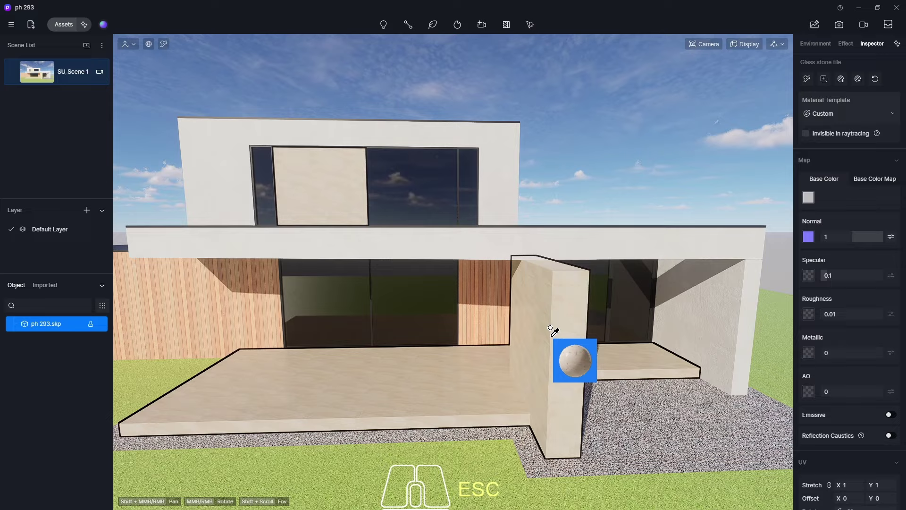
{"action": "left_click_drag", "start_coordinate": [522, 382], "coordinate": [566, 293]}
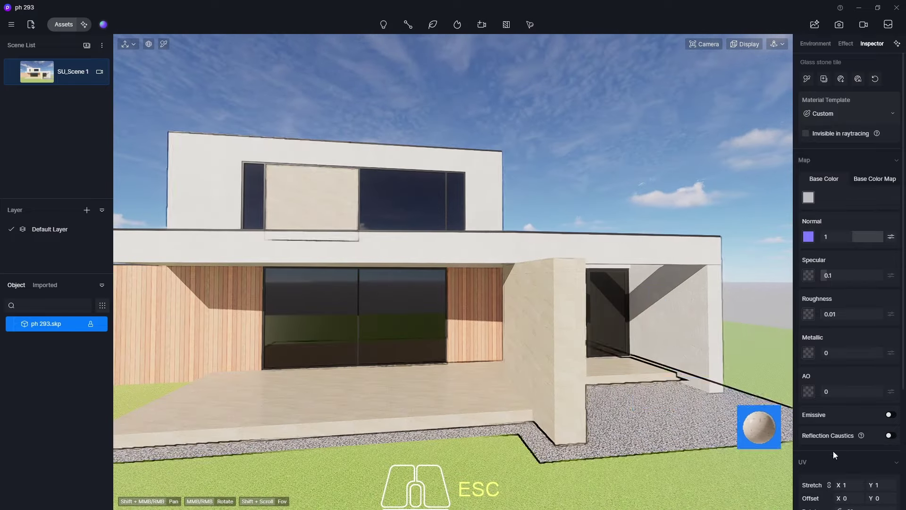
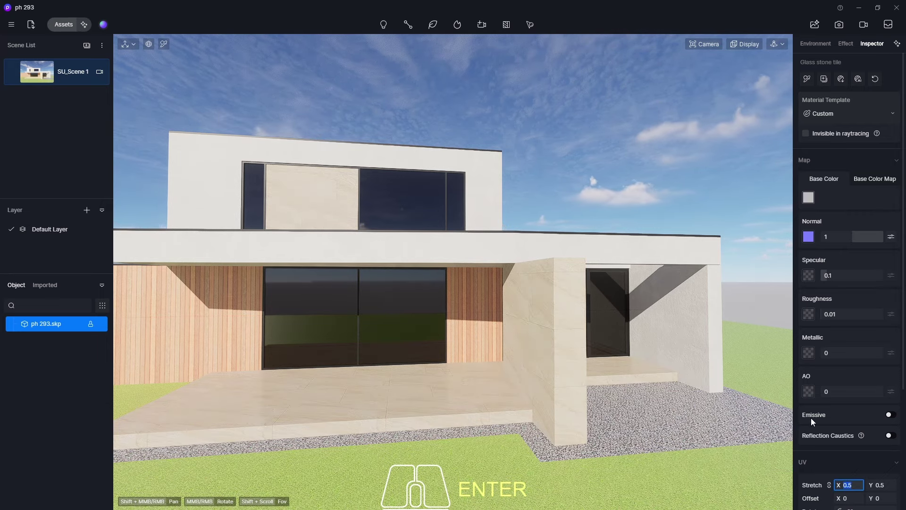
{"action": "key", "text": "KP_0"}
{"action": "key", "text": "KP_6"}
{"action": "key", "text": "Return"}
Apply Glass stone tile to the upper panel and orbit in toward the terrace to inspect it
{"action": "left_click_drag", "start_coordinate": [481, 277], "coordinate": [480, 306]}
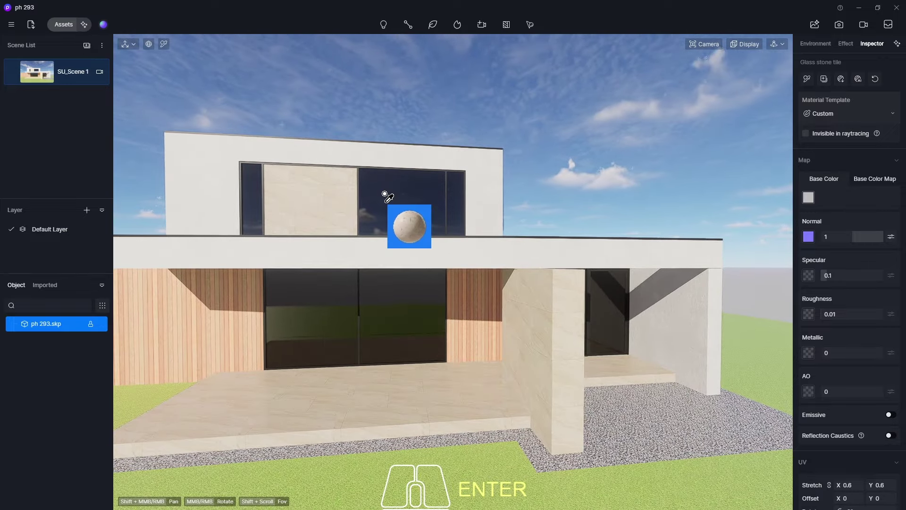
{"action": "key", "text": "Escape"}
{"action": "left_click_drag", "start_coordinate": [509, 335], "coordinate": [433, 295]}
{"action": "middle_click", "coordinate": [556, 202]}
{"action": "left_click_drag", "start_coordinate": [531, 309], "coordinate": [571, 323]}
{"action": "scroll", "scroll_direction": "up", "scroll_amount": 3}
{"action": "left_click_drag", "start_coordinate": [363, 294], "coordinate": [340, 382]}
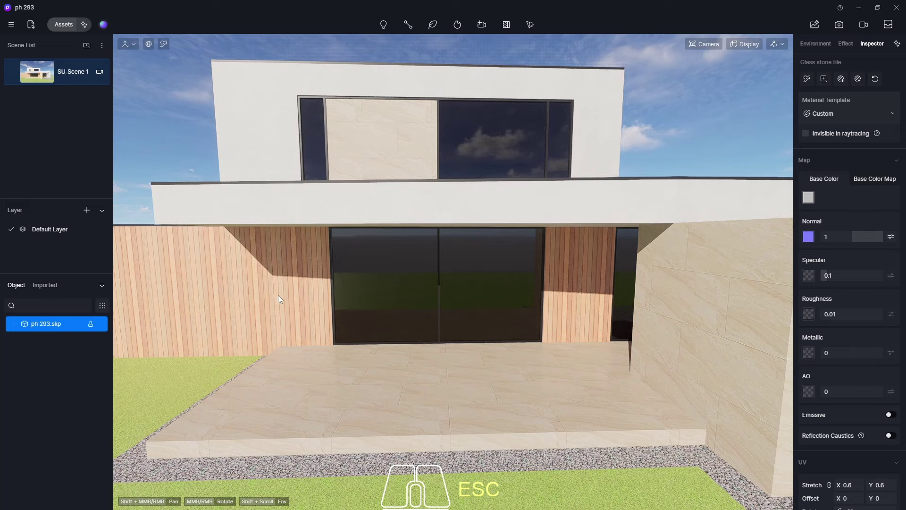
Browse the Wood Flooring materials in the asset library and download Tile floor 15
{"action": "left_click", "coordinate": [69, 27]}
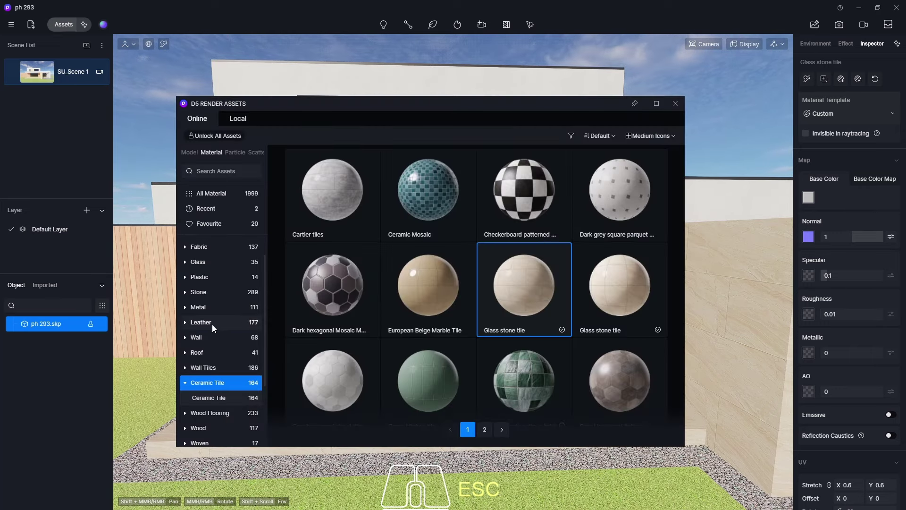
{"action": "middle_click", "coordinate": [221, 326]}
{"action": "left_click", "coordinate": [217, 330]}
{"action": "middle_click", "coordinate": [540, 285]}
{"action": "middle_click", "coordinate": [558, 272]}
{"action": "left_click_drag", "start_coordinate": [558, 272], "coordinate": [557, 273]}
{"action": "scroll", "scroll_direction": "down", "scroll_amount": 3}
{"action": "left_click", "coordinate": [477, 434]}
{"action": "scroll", "scroll_direction": "down", "scroll_amount": 3}
{"action": "scroll", "scroll_direction": "up", "scroll_amount": 3}
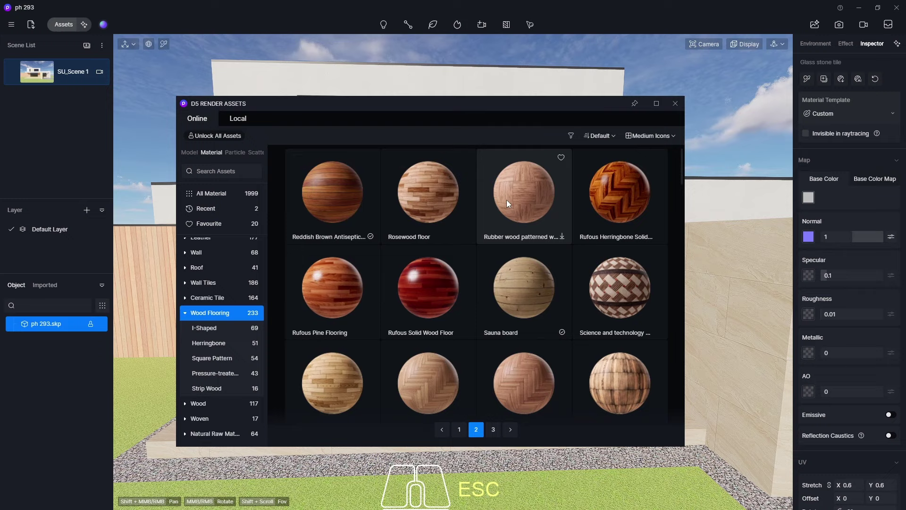
{"action": "scroll", "scroll_direction": "down", "scroll_amount": 3}
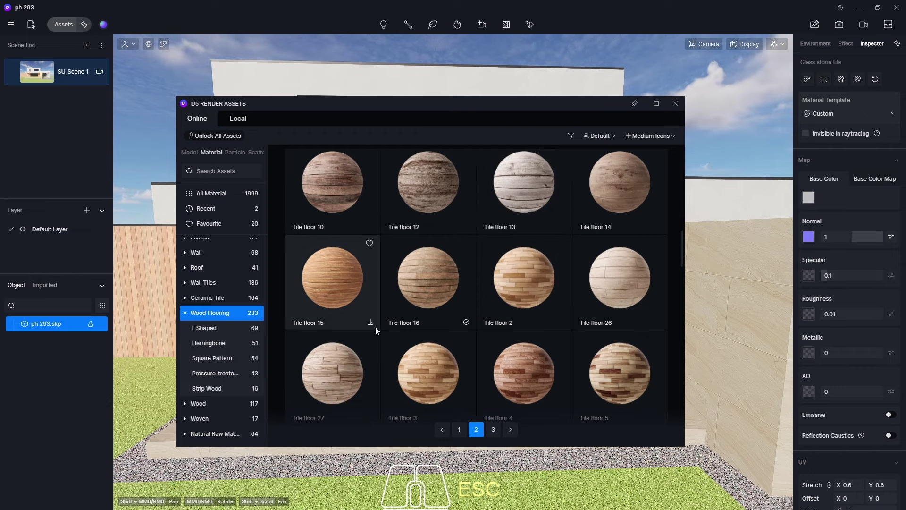
{"action": "left_click", "coordinate": [374, 332]}
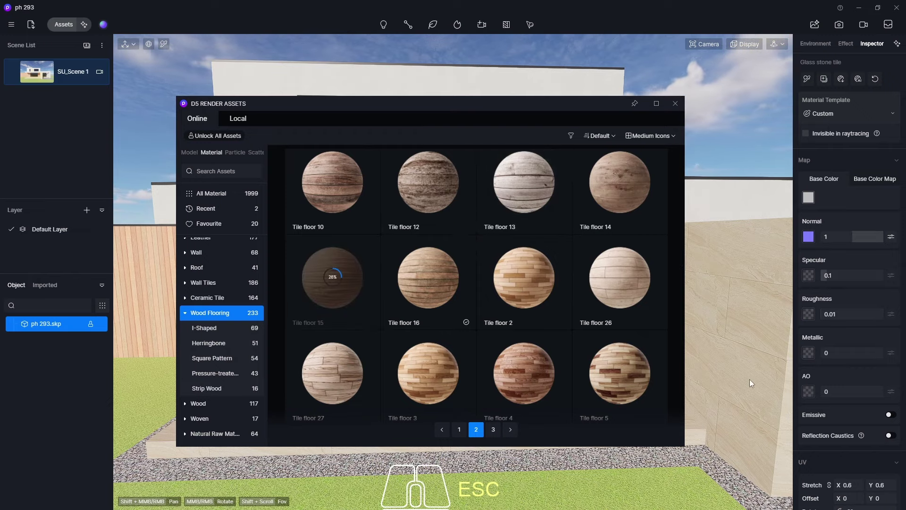
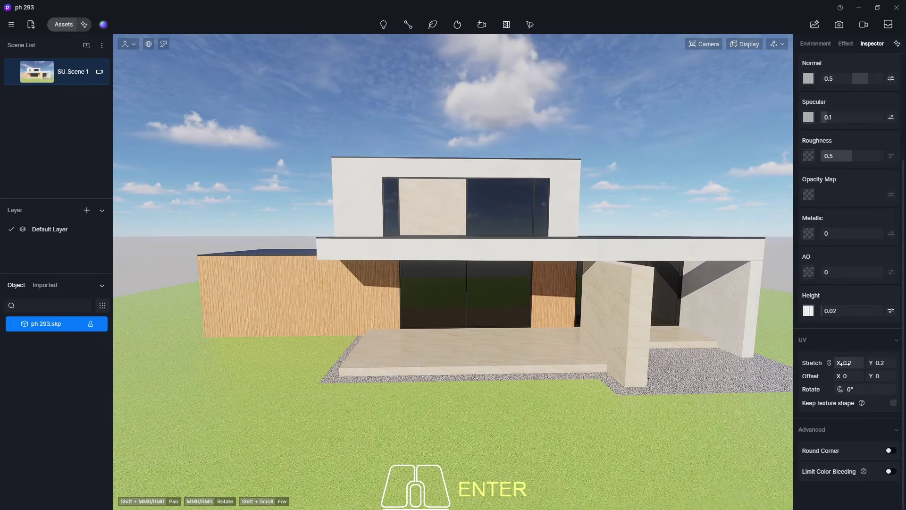
{"action": "left_click_drag", "start_coordinate": [584, 347], "coordinate": [557, 279]}
{"action": "scroll", "scroll_direction": "up", "scroll_amount": 3}
{"action": "key", "text": "Escape"}
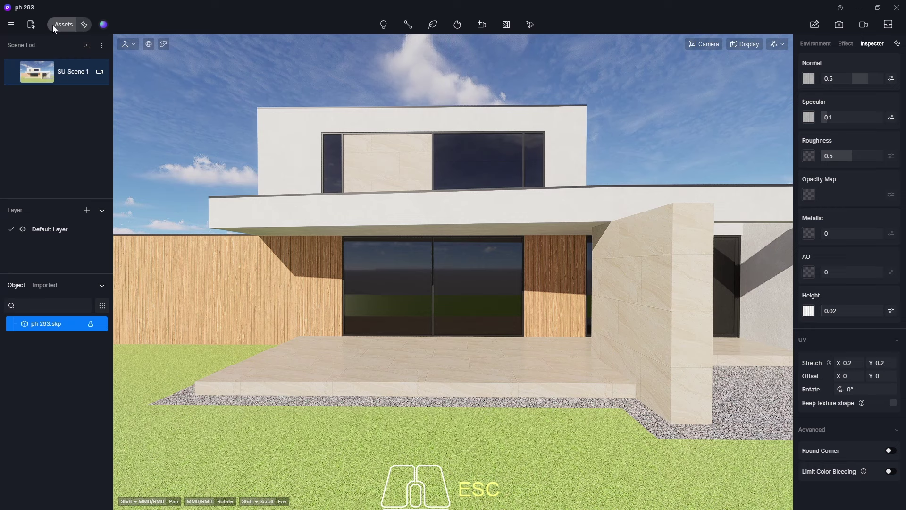
{"action": "left_click", "coordinate": [61, 27]}
{"action": "middle_click", "coordinate": [216, 335]}
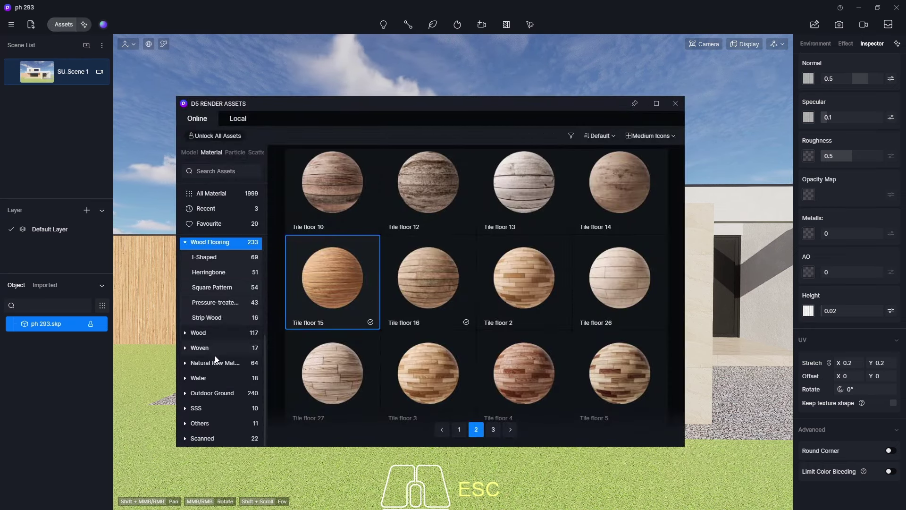
{"action": "middle_click", "coordinate": [219, 382]}
{"action": "middle_click", "coordinate": [203, 283]}
{"action": "middle_click", "coordinate": [211, 287]}
{"action": "left_click", "coordinate": [211, 288]}
{"action": "scroll", "scroll_direction": "down", "scroll_amount": 3}
{"action": "left_click", "coordinate": [349, 240]}
{"action": "left_click", "coordinate": [680, 115]}
{"action": "left_click", "coordinate": [679, 102]}
{"action": "left_click", "coordinate": [491, 265]}
{"action": "scroll", "scroll_direction": "up", "scroll_amount": 3}
{"action": "left_click_drag", "start_coordinate": [454, 300], "coordinate": [554, 305]}
{"action": "scroll", "scroll_direction": "down", "scroll_amount": 3}
{"action": "middle_click", "coordinate": [411, 350]}
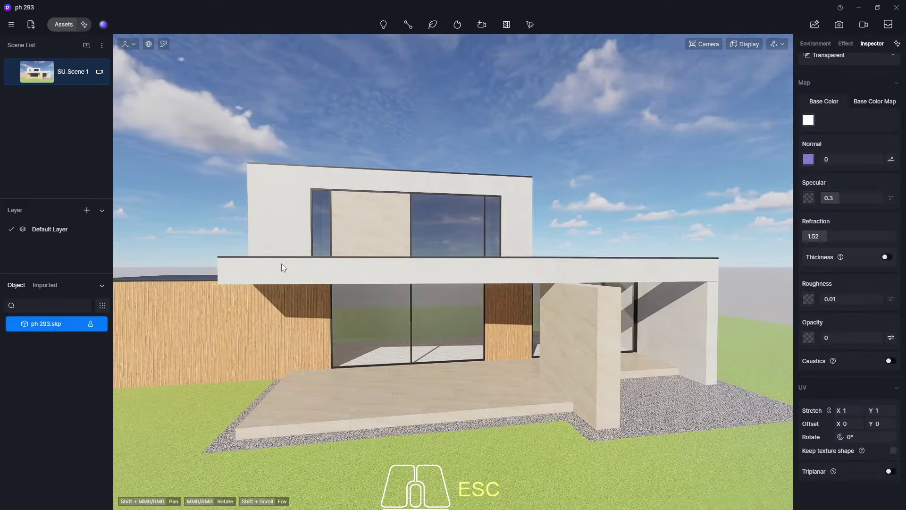
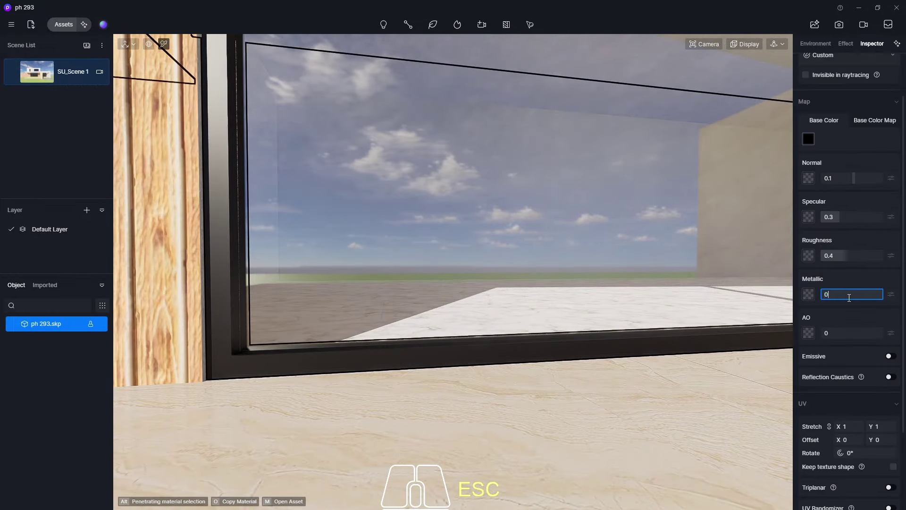
Set the window frame material's Metallic value to 0.5
{"action": "key", "text": "KP_5"}
{"action": "key", "text": "Return"}
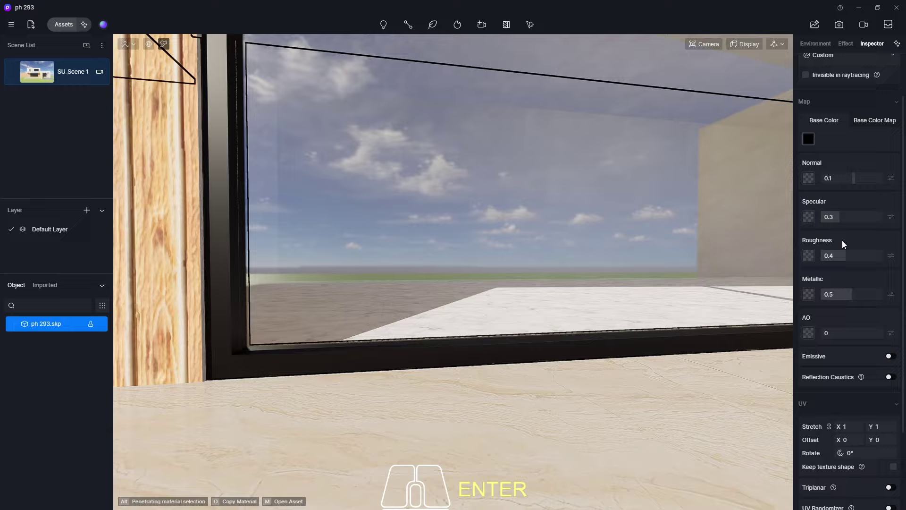
{"action": "scroll", "scroll_direction": "down", "scroll_amount": 3}
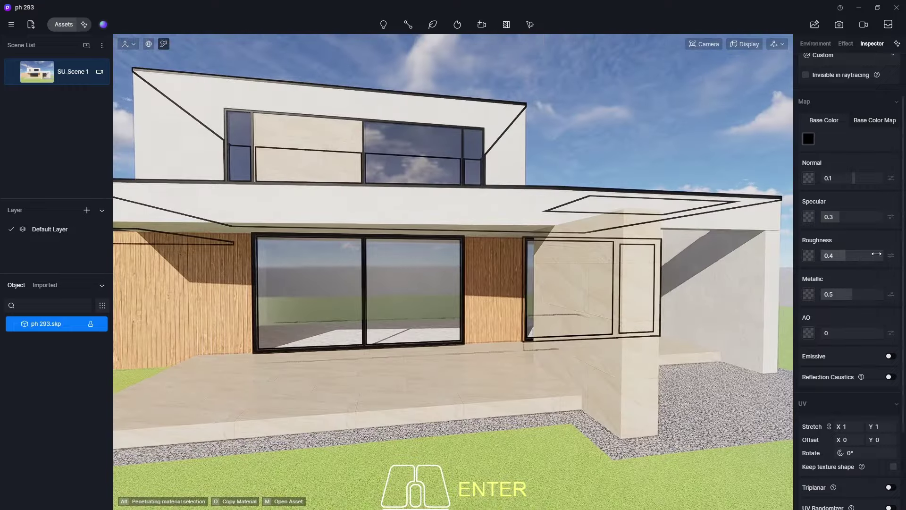
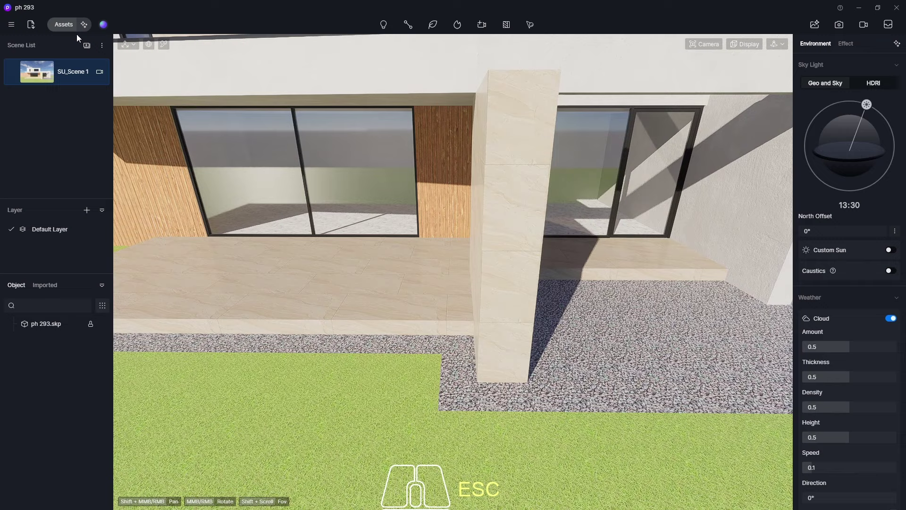
Browse the Outdoor Ground and Natural Raw Material categories for a pebble ground material
{"action": "left_click", "coordinate": [64, 24]}
{"action": "left_click", "coordinate": [209, 354]}
{"action": "middle_click", "coordinate": [233, 313]}
{"action": "left_click", "coordinate": [224, 398]}
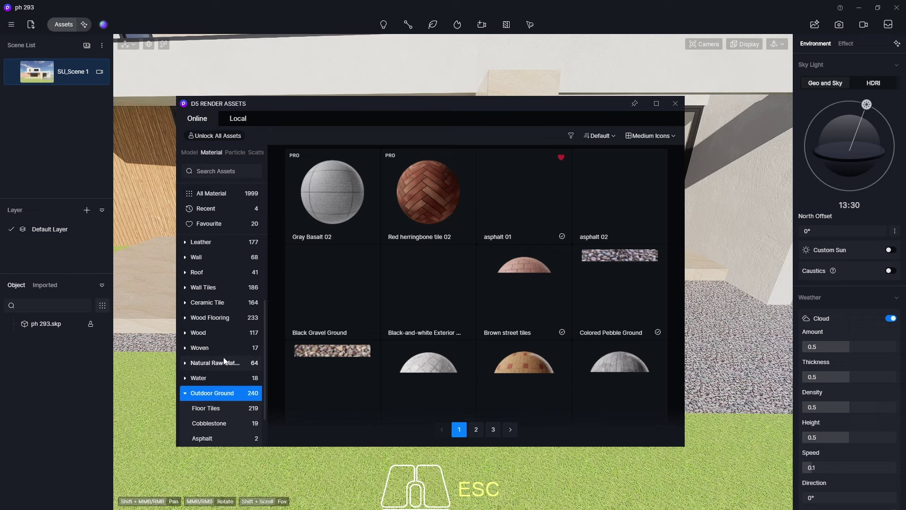
{"action": "scroll", "scroll_direction": "down", "scroll_amount": 3}
{"action": "scroll", "scroll_direction": "up", "scroll_amount": 3}
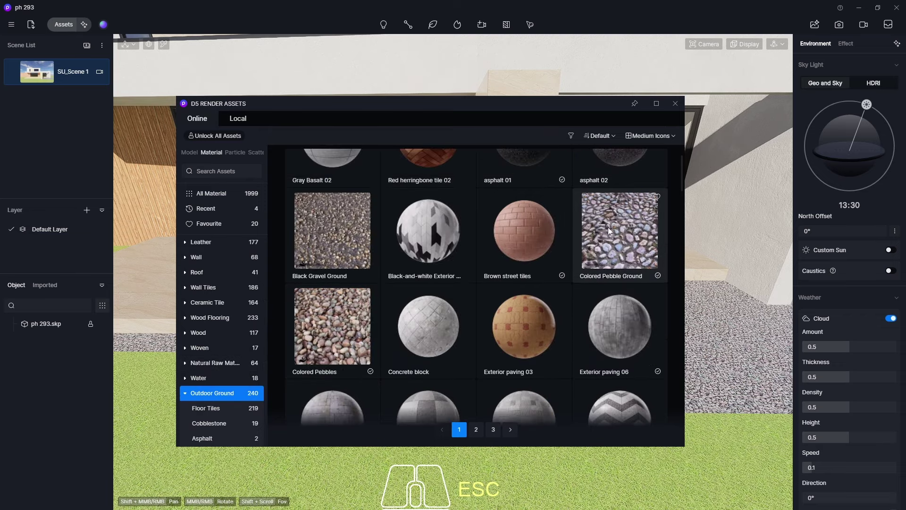
{"action": "left_click", "coordinate": [226, 364]}
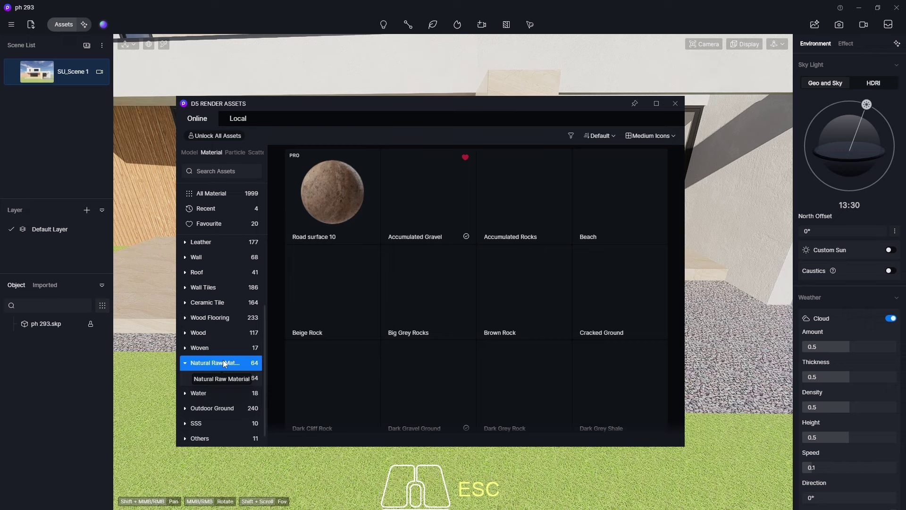
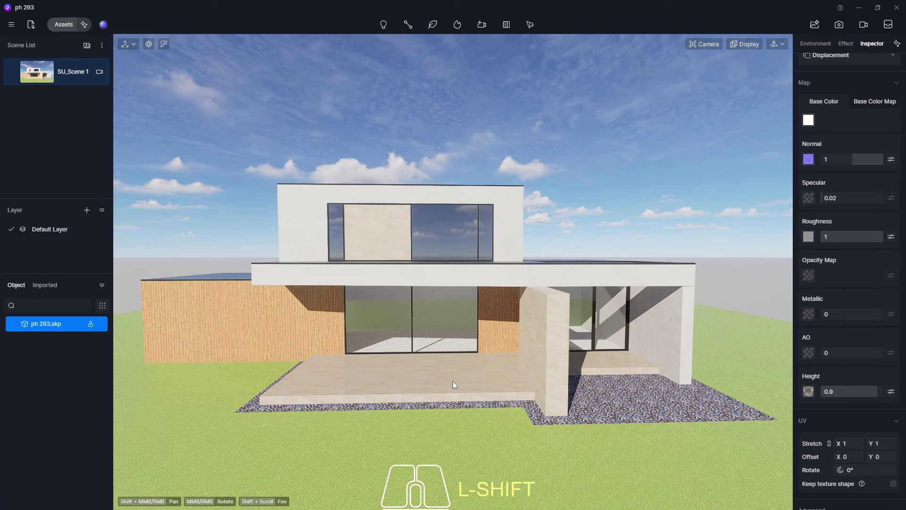
Turn the view to look straight down on the whole plot
{"action": "middle_click", "coordinate": [499, 315]}
{"action": "middle_click", "coordinate": [503, 311]}
{"action": "left_click_drag", "start_coordinate": [496, 225], "coordinate": [476, 411]}
{"action": "scroll", "scroll_direction": "down", "scroll_amount": 3}
{"action": "left_click_drag", "start_coordinate": [473, 296], "coordinate": [456, 437]}
{"action": "middle_click", "coordinate": [470, 298]}
{"action": "middle_click", "coordinate": [459, 274]}
{"action": "left_click_drag", "start_coordinate": [450, 273], "coordinate": [494, 373]}
Start the Path placement tool and pick the Pinus strobus 01 tree from Favourites
{"action": "left_click", "coordinate": [435, 27]}
{"action": "left_click", "coordinate": [425, 85]}
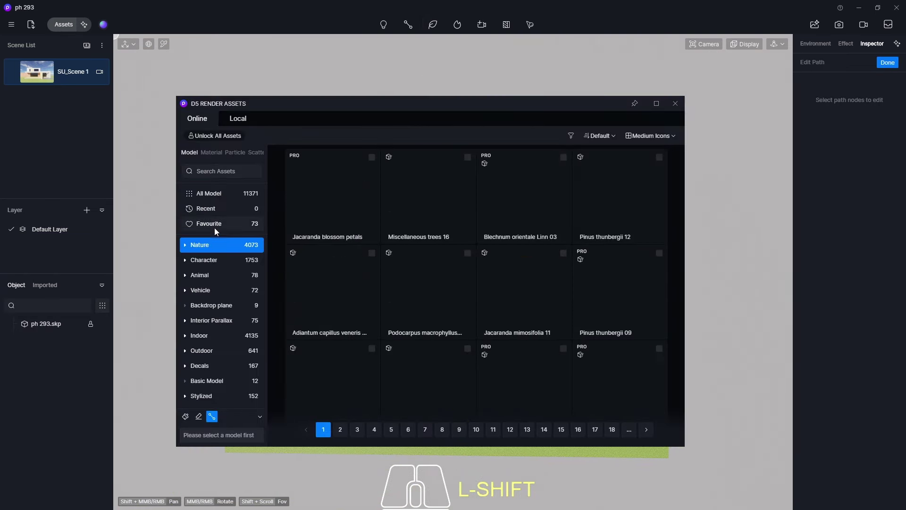
{"action": "left_click", "coordinate": [222, 228]}
{"action": "left_click", "coordinate": [574, 137]}
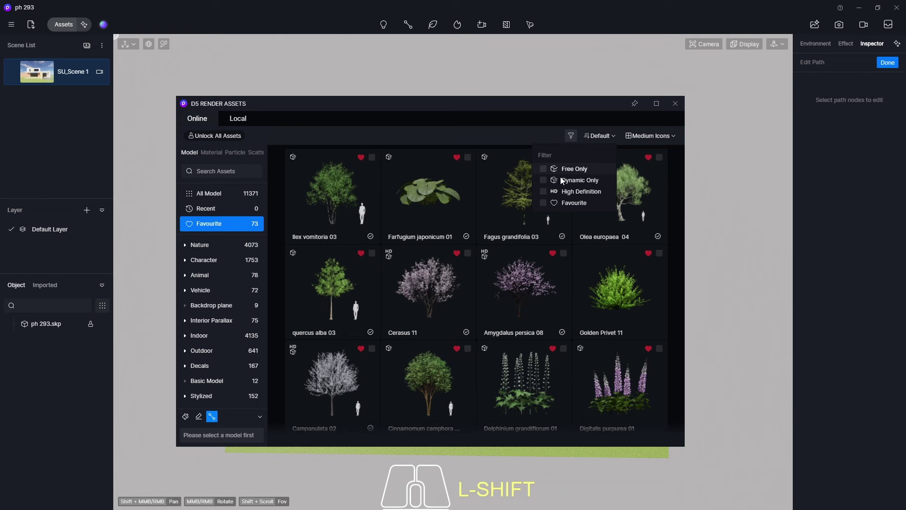
{"action": "left_click", "coordinate": [553, 194]}
{"action": "left_click", "coordinate": [523, 289]}
{"action": "left_click", "coordinate": [671, 106]}
{"action": "middle_click", "coordinate": [361, 464]}
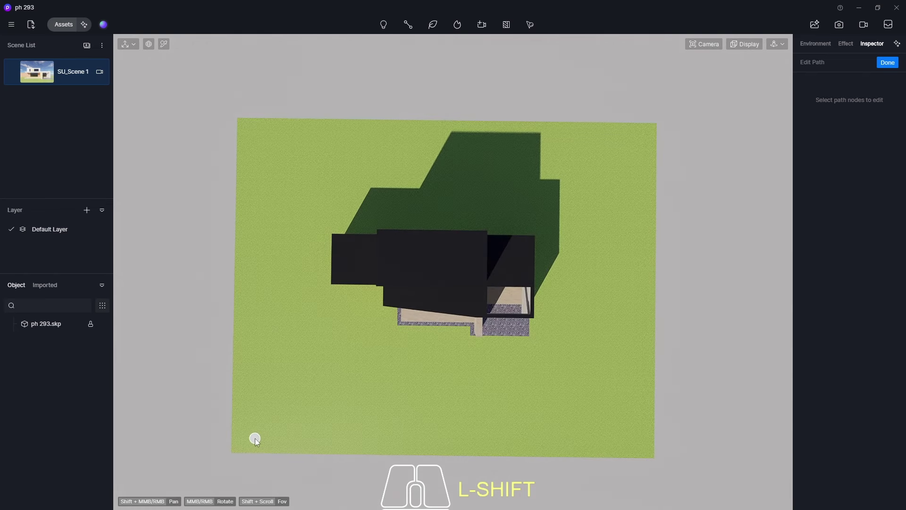
Place tree path nodes along the lower and right edges of the lawn
{"action": "left_click", "coordinate": [249, 451]}
{"action": "left_click", "coordinate": [322, 442]}
{"action": "left_click", "coordinate": [433, 446]}
{"action": "left_click", "coordinate": [487, 431]}
{"action": "left_click", "coordinate": [589, 433]}
{"action": "left_click", "coordinate": [641, 443]}
{"action": "left_click", "coordinate": [647, 401]}
{"action": "left_click", "coordinate": [567, 385]}
{"action": "left_click", "coordinate": [563, 340]}
{"action": "left_click", "coordinate": [624, 330]}
{"action": "left_click", "coordinate": [606, 313]}
{"action": "left_click", "coordinate": [573, 307]}
{"action": "left_click", "coordinate": [562, 287]}
{"action": "left_click", "coordinate": [578, 268]}
{"action": "left_click", "coordinate": [628, 258]}
Continue the zigzag nodes across the top and left edges, close the loop and finish the path
{"action": "left_click", "coordinate": [645, 242]}
{"action": "left_click", "coordinate": [593, 232]}
{"action": "left_click", "coordinate": [584, 164]}
{"action": "left_click", "coordinate": [522, 221]}
{"action": "left_click", "coordinate": [468, 163]}
{"action": "left_click", "coordinate": [418, 219]}
{"action": "left_click", "coordinate": [360, 150]}
{"action": "left_click", "coordinate": [323, 222]}
{"action": "left_click", "coordinate": [262, 151]}
{"action": "left_click", "coordinate": [248, 253]}
{"action": "left_click", "coordinate": [316, 258]}
{"action": "left_click", "coordinate": [279, 337]}
{"action": "left_click", "coordinate": [245, 361]}
{"action": "left_click", "coordinate": [258, 423]}
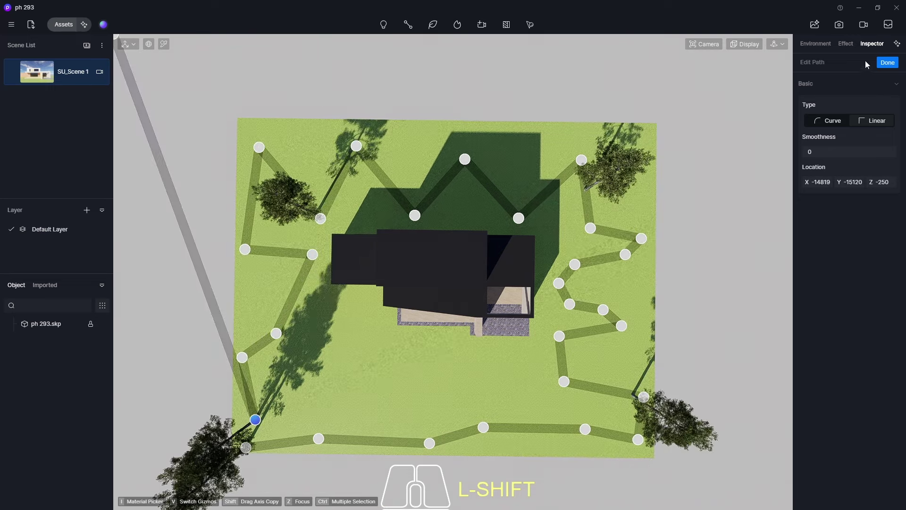
{"action": "left_click", "coordinate": [890, 63]}
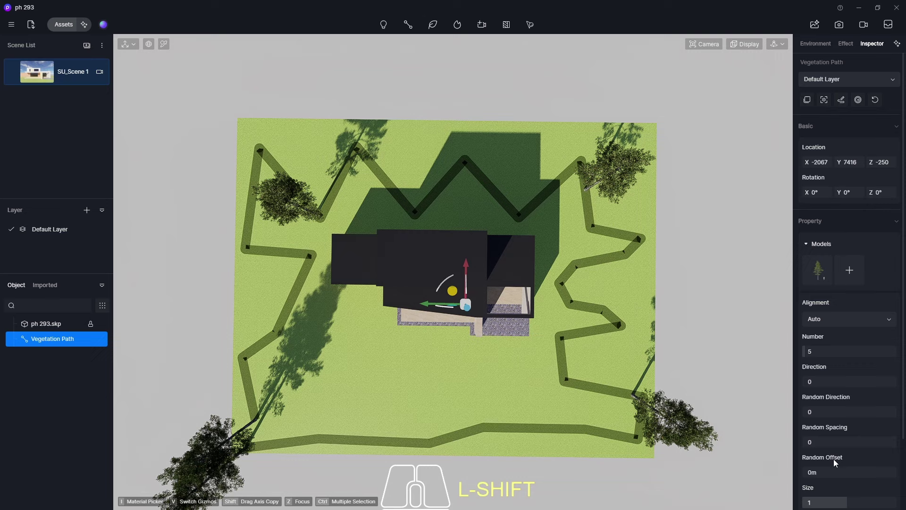
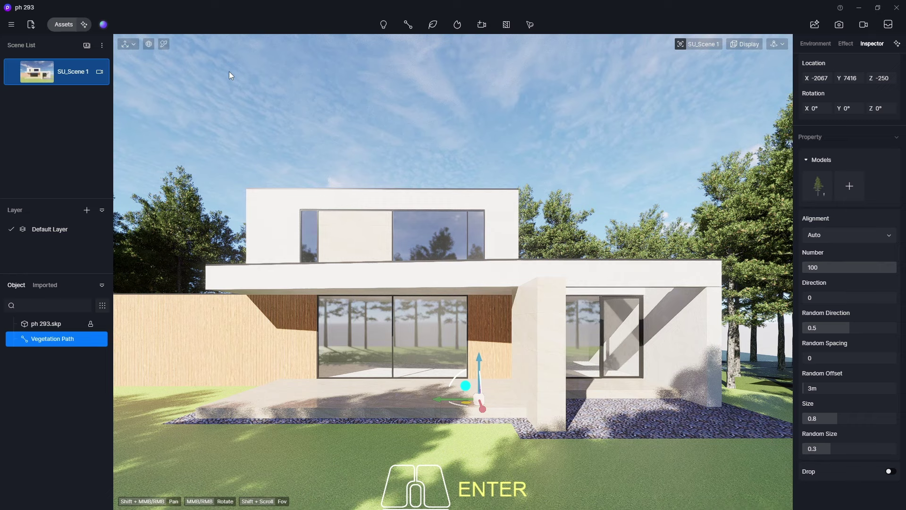
Set the still image shot to a 16:9 aspect ratio
{"action": "left_click", "coordinate": [843, 28]}
{"action": "left_click", "coordinate": [296, 490]}
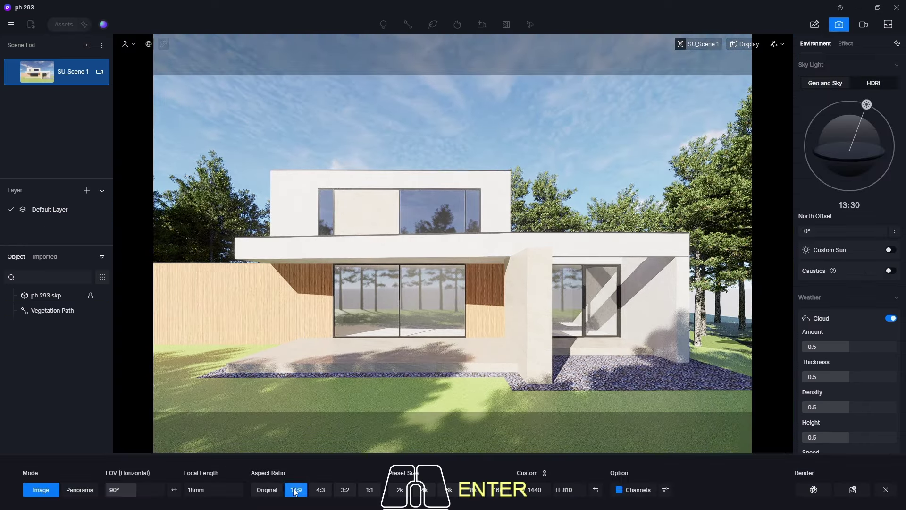
{"action": "left_click", "coordinate": [297, 490]}
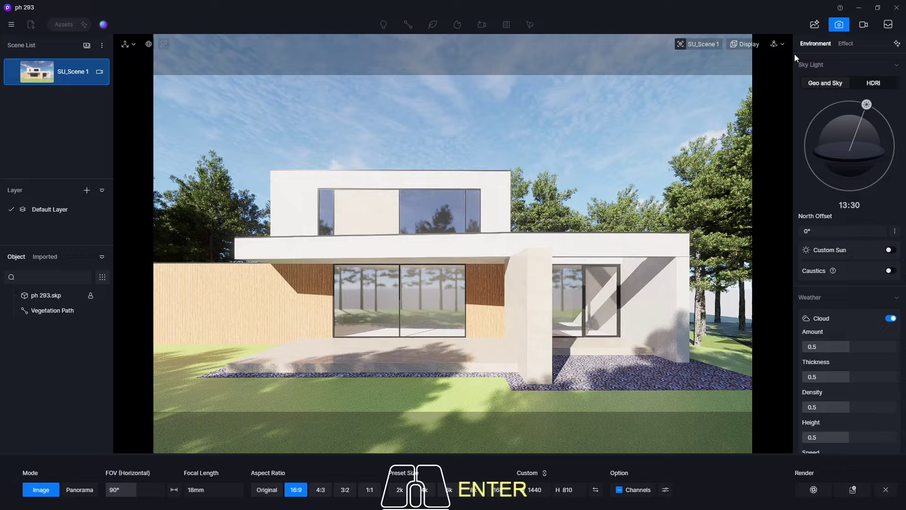
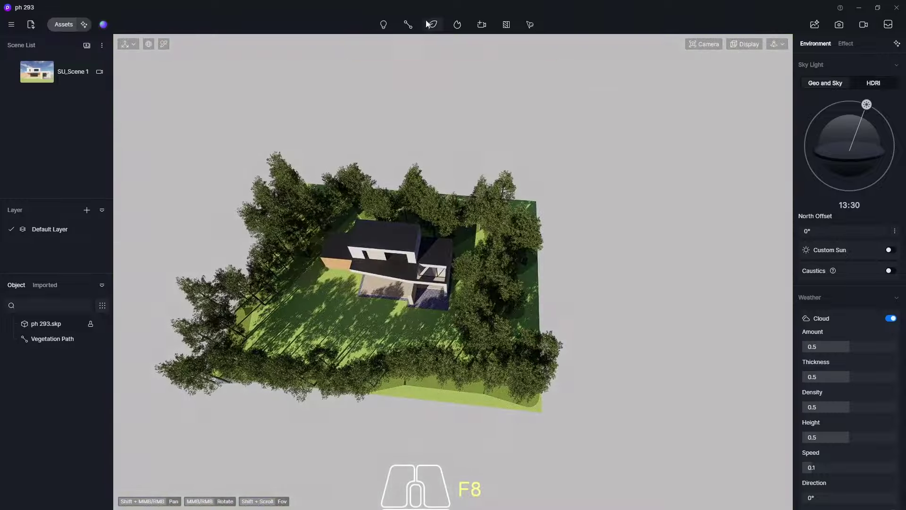
Start a new vegetation path with Farfugium japonicum 01 and three more favourite shrubs and grasses
{"action": "left_click", "coordinate": [439, 32]}
{"action": "left_click", "coordinate": [427, 75]}
{"action": "left_click", "coordinate": [570, 134]}
{"action": "left_click", "coordinate": [546, 194]}
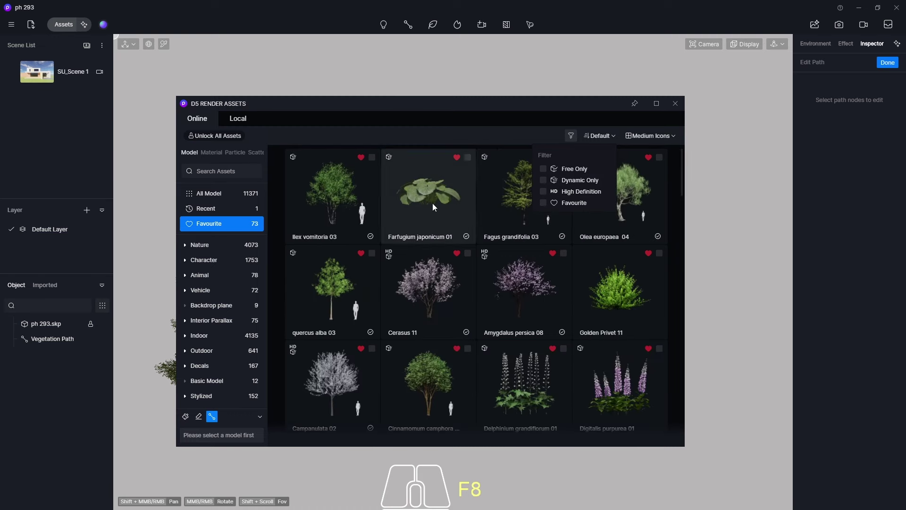
{"action": "left_click", "coordinate": [435, 207]}
{"action": "scroll", "scroll_direction": "down", "scroll_amount": 3}
{"action": "scroll", "scroll_direction": "down", "scroll_amount": 3}
{"action": "left_click", "coordinate": [532, 214]}
{"action": "scroll", "scroll_direction": "down", "scroll_amount": 3}
{"action": "scroll", "scroll_direction": "down", "scroll_amount": 3}
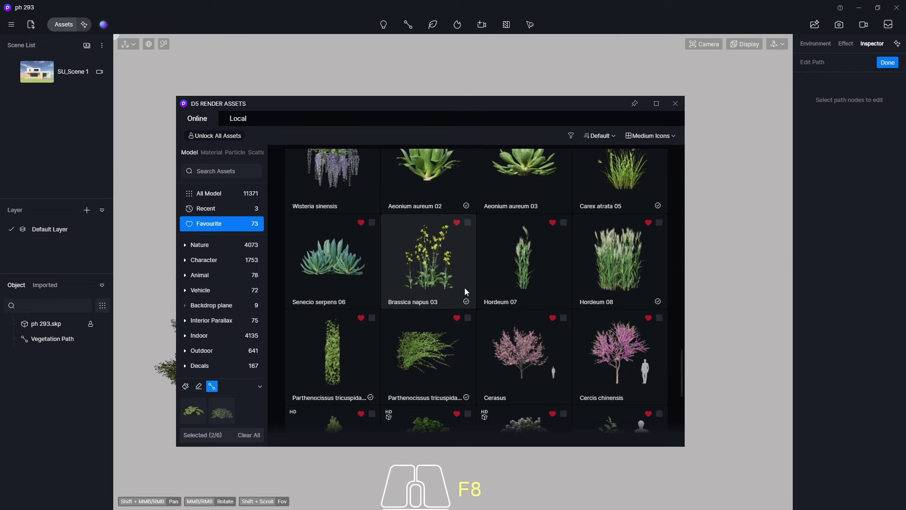
{"action": "scroll", "scroll_direction": "down", "scroll_amount": 3}
{"action": "scroll", "scroll_direction": "up", "scroll_amount": 3}
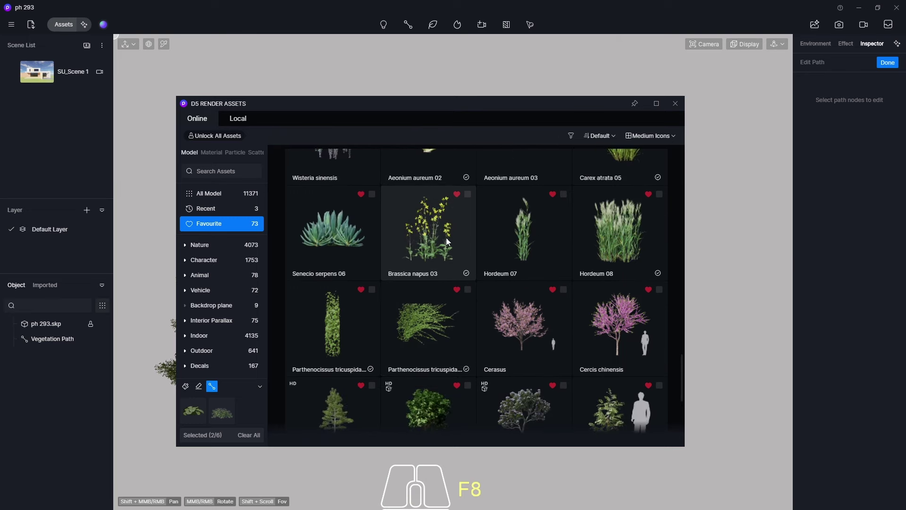
{"action": "left_click", "coordinate": [446, 238]}
{"action": "left_click", "coordinate": [632, 232]}
{"action": "scroll", "scroll_direction": "down", "scroll_amount": 3}
{"action": "left_click", "coordinate": [673, 104]}
{"action": "scroll", "scroll_direction": "down", "scroll_amount": 3}
{"action": "middle_click", "coordinate": [419, 325]}
{"action": "scroll", "scroll_direction": "up", "scroll_amount": 3}
{"action": "middle_click", "coordinate": [420, 365]}
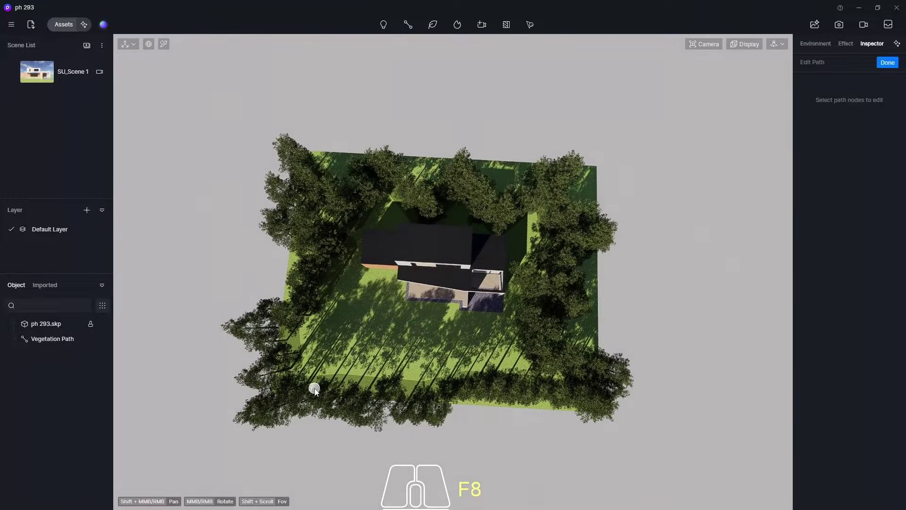
Place shrub path nodes around the lawn's edges and finish the path
{"action": "left_click", "coordinate": [317, 390]}
{"action": "left_click", "coordinate": [386, 390]}
{"action": "left_click", "coordinate": [437, 389]}
{"action": "left_click", "coordinate": [511, 384]}
{"action": "left_click_drag", "start_coordinate": [566, 393], "coordinate": [594, 392]}
{"action": "left_click_drag", "start_coordinate": [605, 392], "coordinate": [586, 378]}
{"action": "left_click", "coordinate": [552, 342]}
{"action": "left_click", "coordinate": [538, 308]}
{"action": "left_click_drag", "start_coordinate": [558, 285], "coordinate": [565, 270]}
{"action": "left_click", "coordinate": [576, 239]}
{"action": "left_click", "coordinate": [551, 208]}
{"action": "left_click_drag", "start_coordinate": [537, 210], "coordinate": [526, 215]}
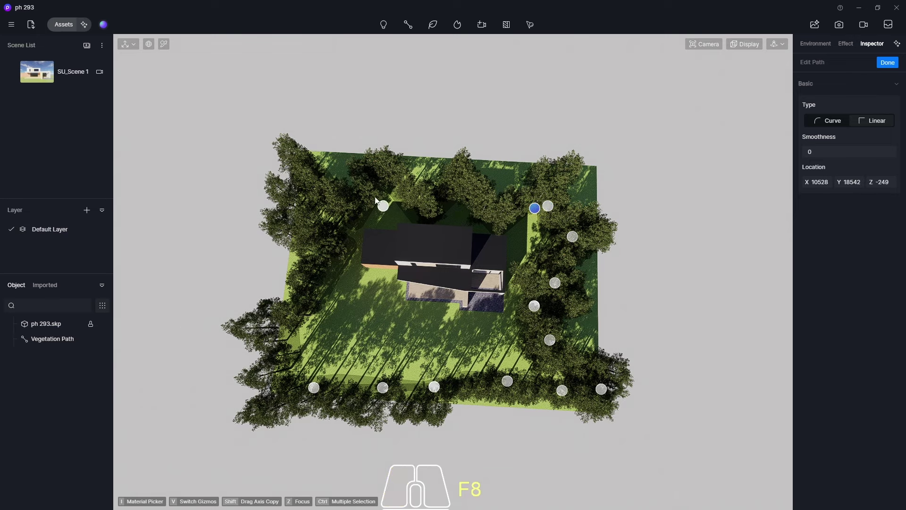
{"action": "left_click", "coordinate": [376, 199]}
{"action": "left_click", "coordinate": [342, 219]}
{"action": "left_click", "coordinate": [334, 270]}
{"action": "left_click", "coordinate": [302, 316]}
{"action": "left_click", "coordinate": [290, 357]}
{"action": "left_click", "coordinate": [311, 387]}
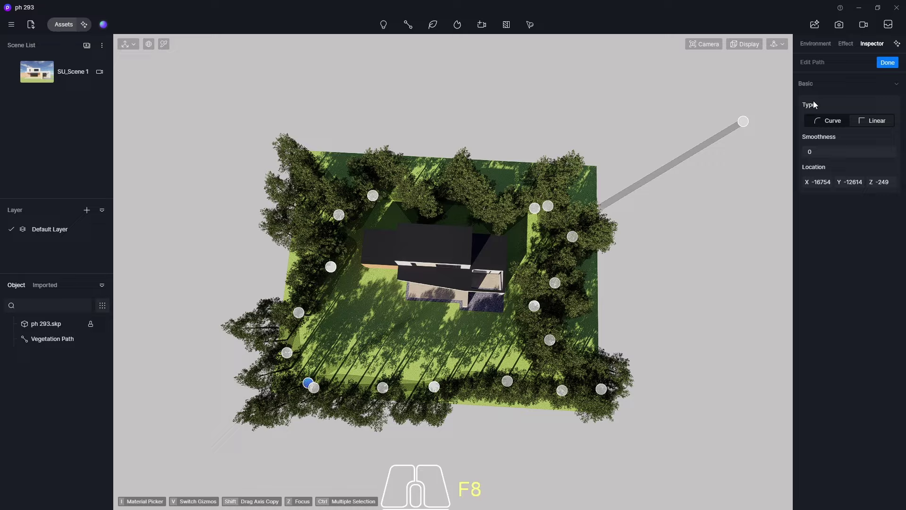
{"action": "left_click", "coordinate": [886, 68]}
{"action": "left_click", "coordinate": [39, 77]}
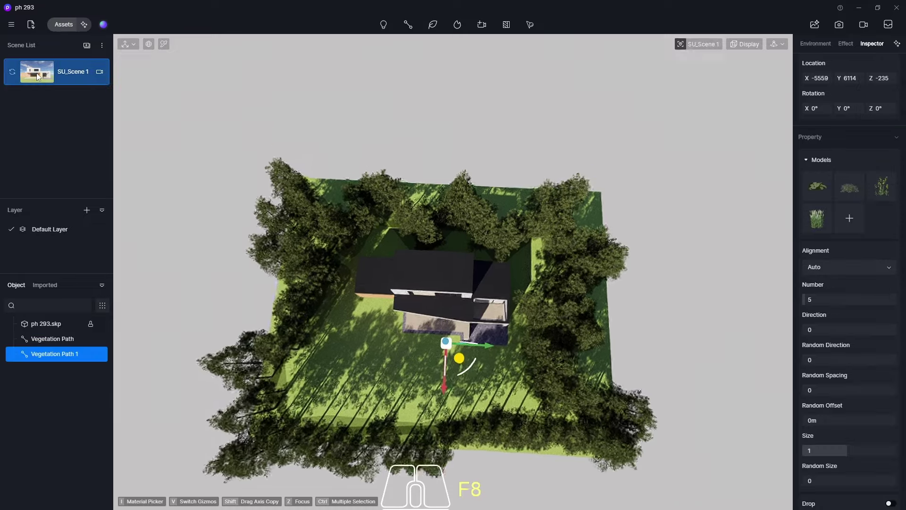
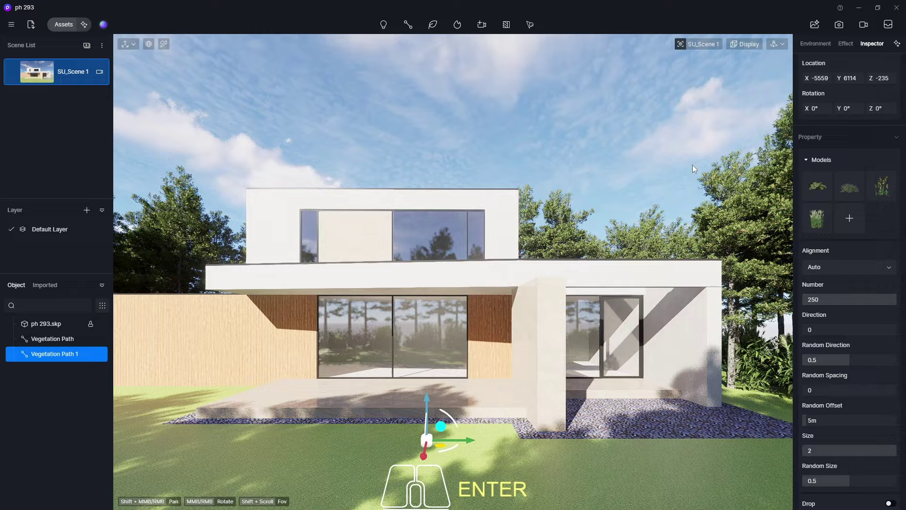
Return to the perspective view of the planted plot and reopen the asset library
{"action": "key", "text": "Escape"}
{"action": "middle_click", "coordinate": [537, 148]}
{"action": "scroll", "scroll_direction": "down", "scroll_amount": 3}
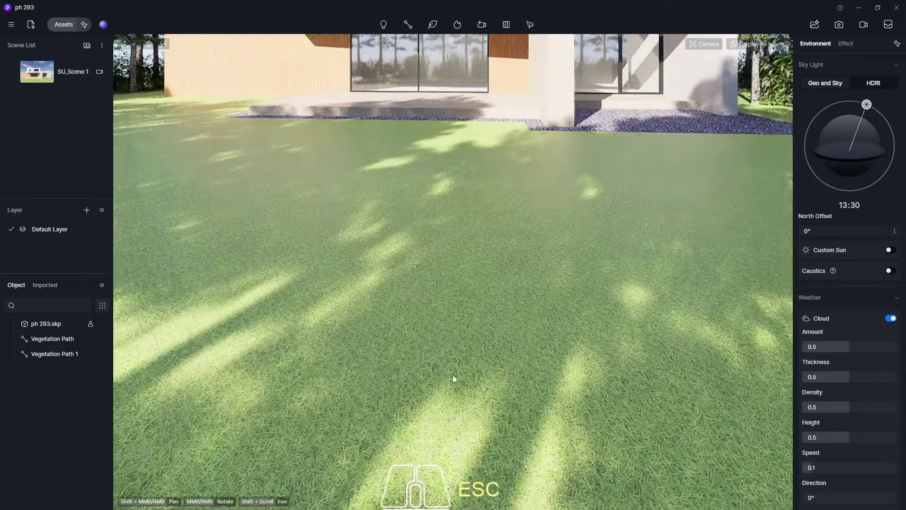
{"action": "scroll", "scroll_direction": "down", "scroll_amount": 3}
{"action": "key", "text": "F8"}
{"action": "middle_click", "coordinate": [429, 334]}
{"action": "middle_click", "coordinate": [431, 324]}
{"action": "middle_click", "coordinate": [442, 311]}
{"action": "middle_click", "coordinate": [447, 301]}
{"action": "left_click_drag", "start_coordinate": [445, 237], "coordinate": [445, 404]}
{"action": "left_click", "coordinate": [61, 27]}
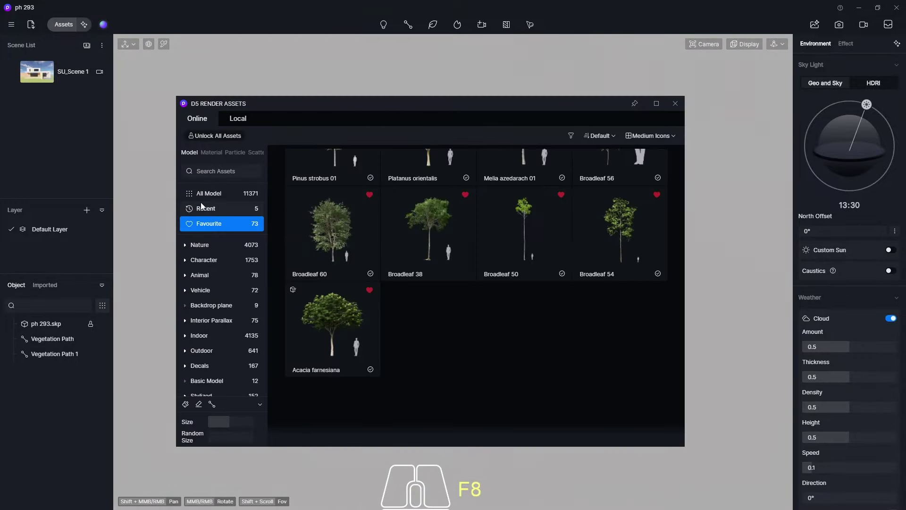
Show the Backdrop plane assets and pick Autumn Trees 02 to place
{"action": "left_click", "coordinate": [570, 138]}
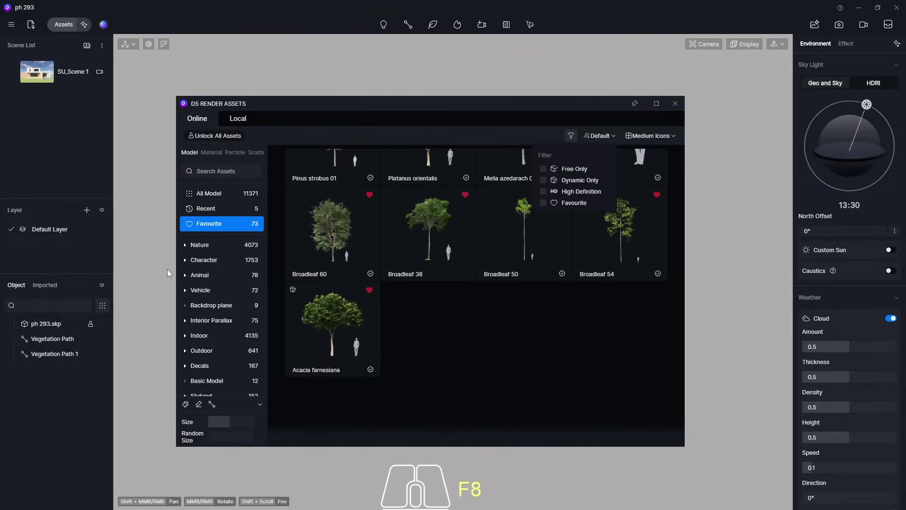
{"action": "left_click", "coordinate": [220, 307]}
{"action": "left_click", "coordinate": [375, 164]}
{"action": "left_click", "coordinate": [468, 163]}
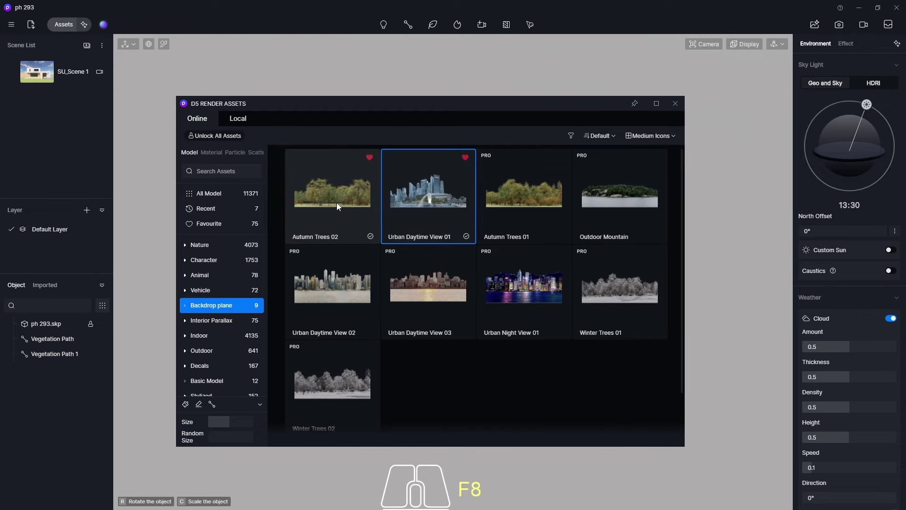
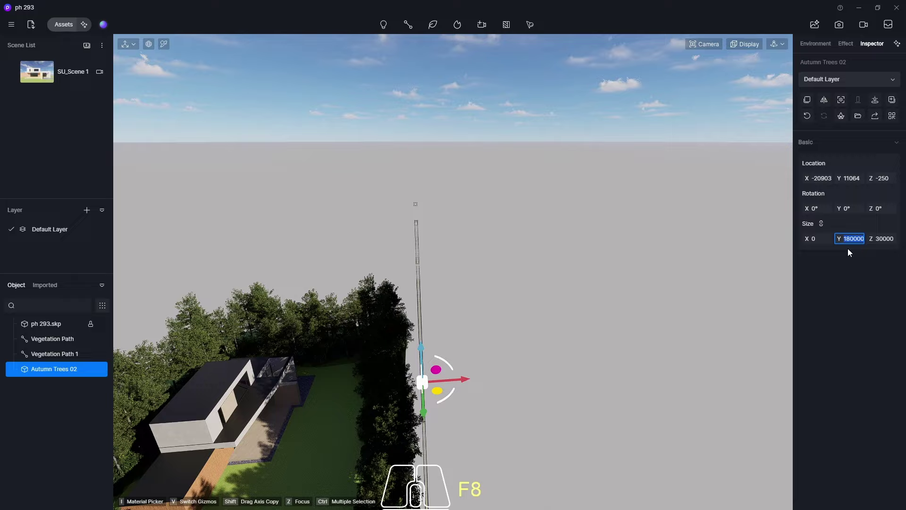
Set the Autumn Trees 02 backdrop Size Y to 100000 and Z to 16667
{"action": "key", "text": "KP_1"}
{"action": "key", "text": "KP_0"}
{"action": "key", "text": "Return"}
{"action": "left_click_drag", "start_coordinate": [609, 386], "coordinate": [581, 294]}
From an aerial view of the site, move the backdrop to the far side of the plot
{"action": "left_click", "coordinate": [48, 76]}
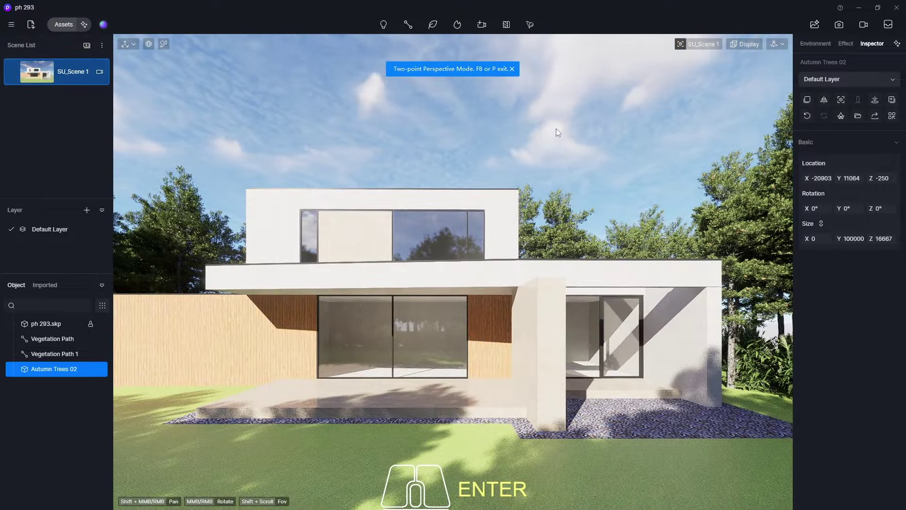
{"action": "middle_click", "coordinate": [559, 132]}
{"action": "scroll", "scroll_direction": "down", "scroll_amount": 3}
{"action": "middle_click", "coordinate": [408, 366]}
{"action": "middle_click", "coordinate": [451, 316]}
{"action": "middle_click", "coordinate": [448, 355]}
{"action": "middle_click", "coordinate": [463, 348]}
{"action": "middle_click", "coordinate": [463, 341]}
{"action": "middle_click", "coordinate": [457, 356]}
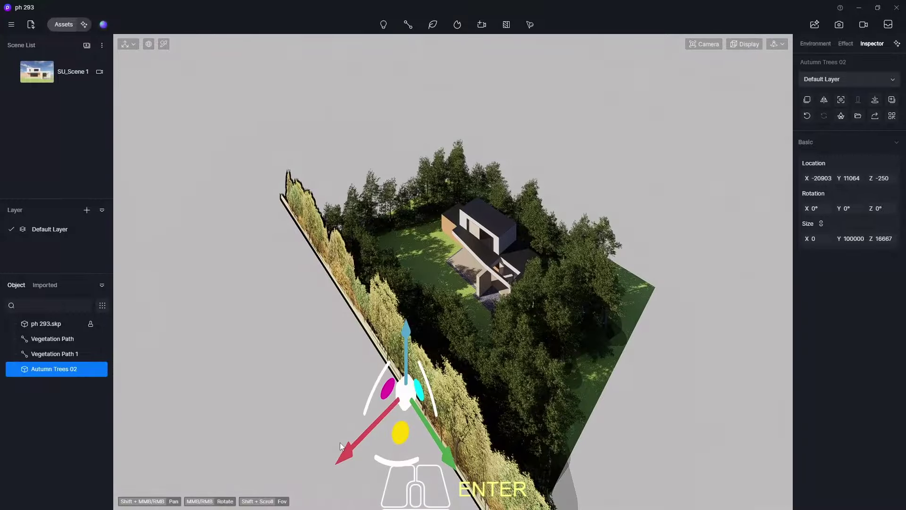
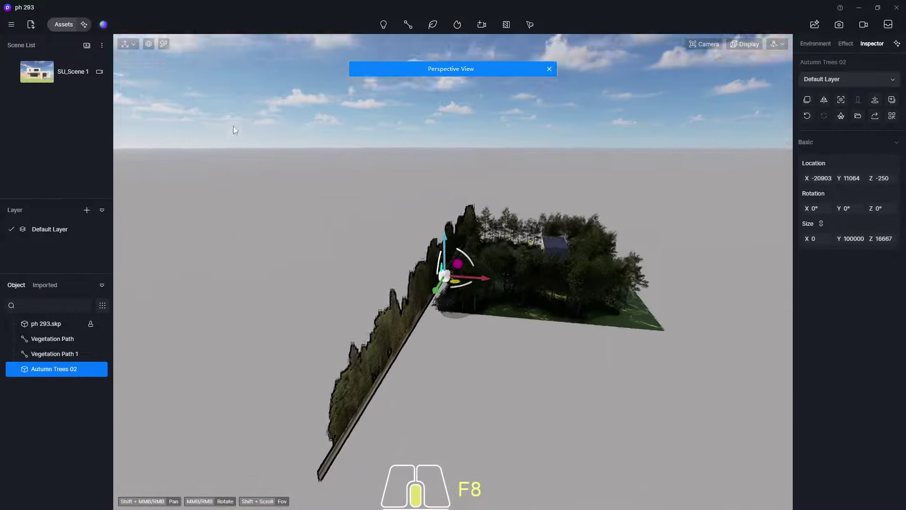
{"action": "left_click_drag", "start_coordinate": [478, 276], "coordinate": [668, 296]}
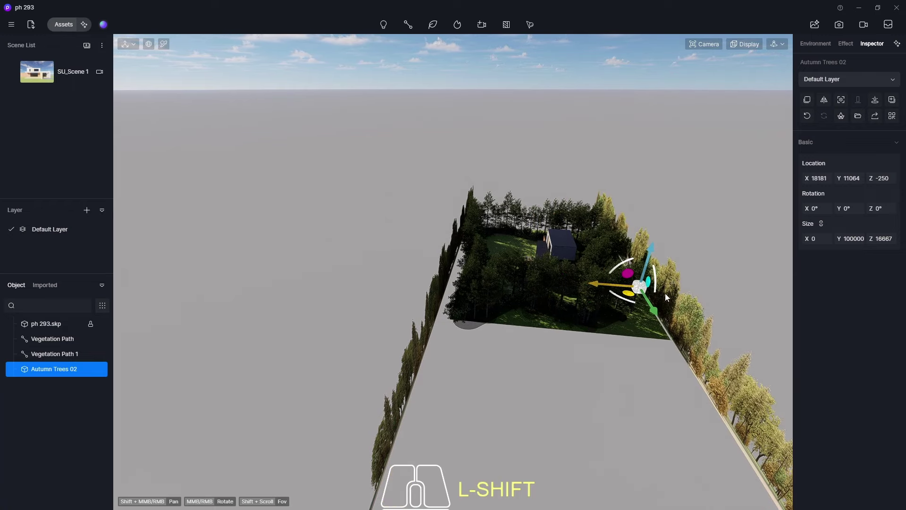
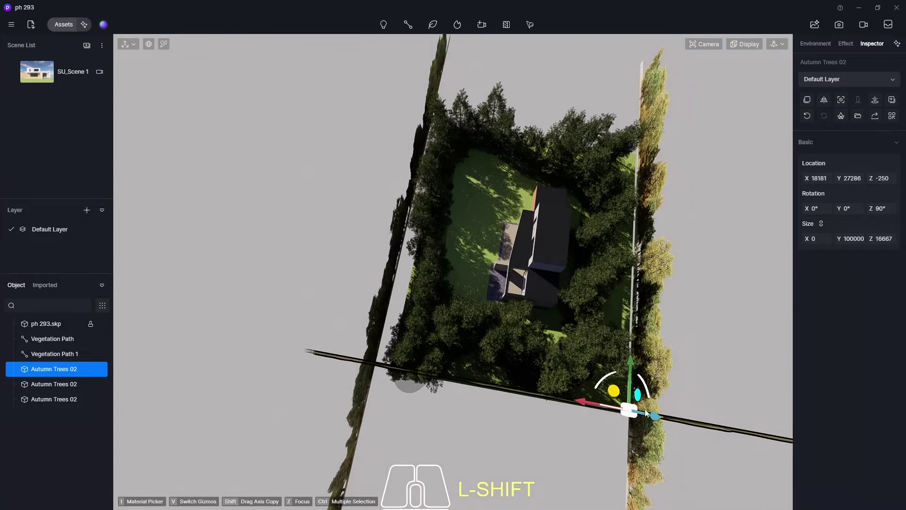
Slide the rotated backdrop copies along the site edges and behind the house
{"action": "left_click_drag", "start_coordinate": [632, 367], "coordinate": [634, 382]}
{"action": "left_click_drag", "start_coordinate": [587, 415], "coordinate": [504, 418]}
{"action": "scroll", "scroll_direction": "down", "scroll_amount": 3}
{"action": "left_click_drag", "start_coordinate": [539, 365], "coordinate": [550, 131]}
Check the backdrops from SU_Scene 1, move closer to the facade and reopen Assets
{"action": "left_click", "coordinate": [48, 74]}
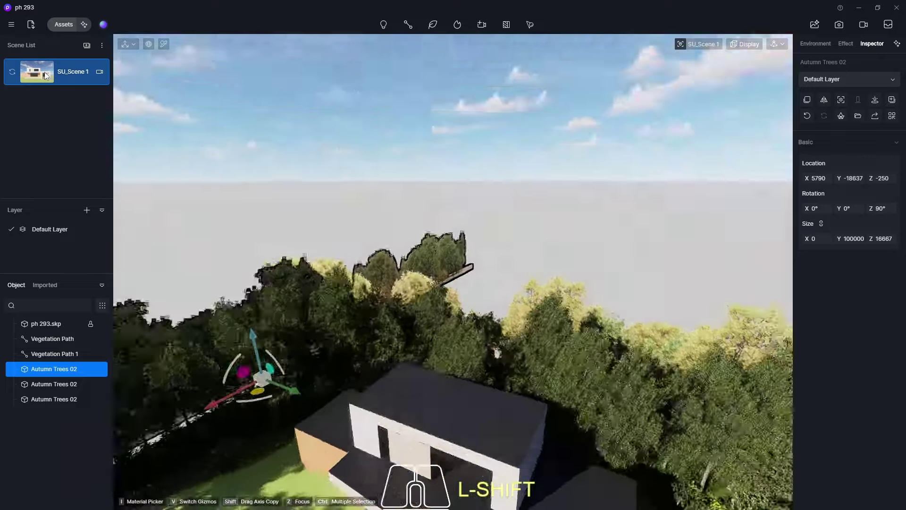
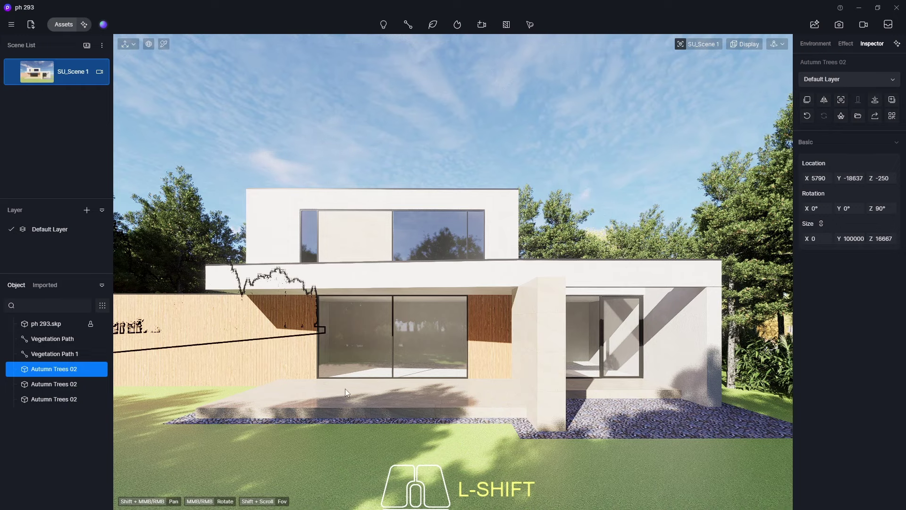
{"action": "middle_click", "coordinate": [350, 383]}
{"action": "left_click_drag", "start_coordinate": [359, 376], "coordinate": [408, 479]}
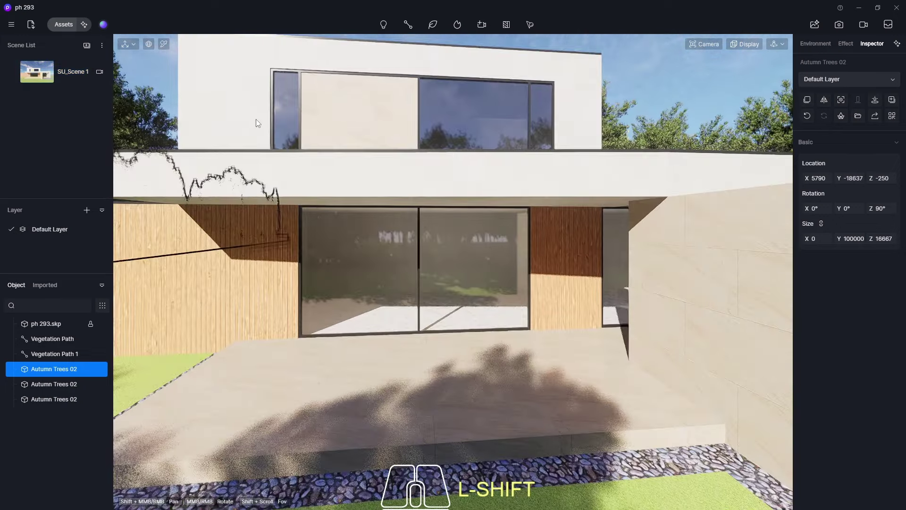
{"action": "key", "text": "F8"}
Try the modern gray fabric sofa from Indoor > Furniture > Sofa in the viewport
{"action": "left_click", "coordinate": [68, 23]}
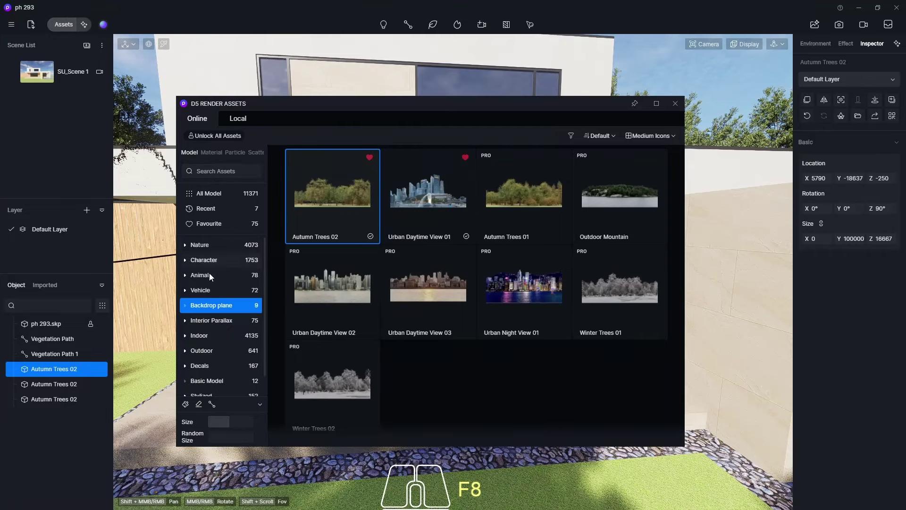
{"action": "left_click", "coordinate": [211, 341]}
{"action": "left_click", "coordinate": [212, 354]}
{"action": "left_click", "coordinate": [220, 371]}
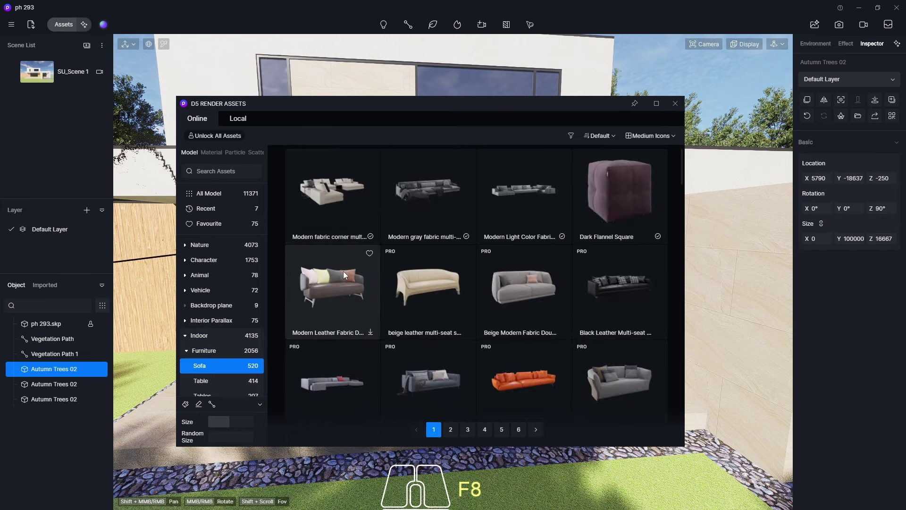
{"action": "left_click", "coordinate": [417, 203]}
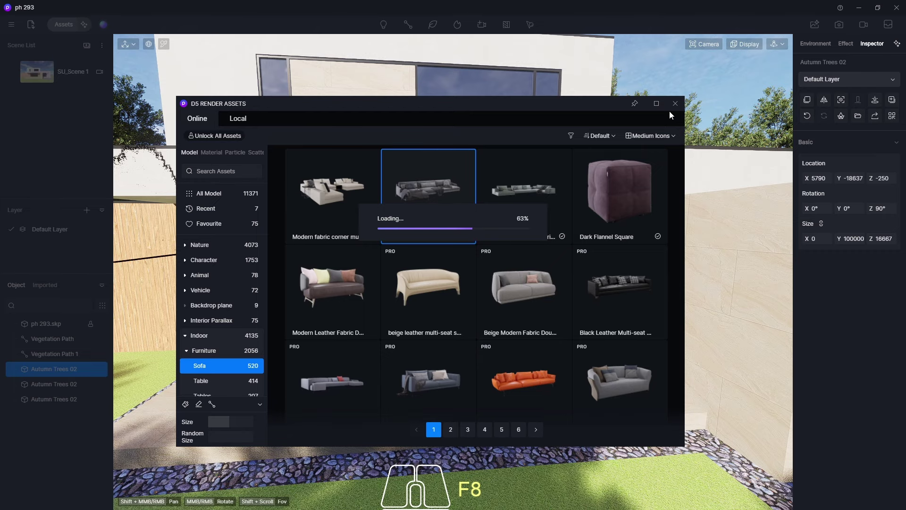
{"action": "left_click", "coordinate": [678, 105]}
{"action": "left_click", "coordinate": [391, 359]}
{"action": "left_click_drag", "start_coordinate": [414, 369], "coordinate": [298, 332]}
{"action": "left_click_drag", "start_coordinate": [304, 332], "coordinate": [318, 296]}
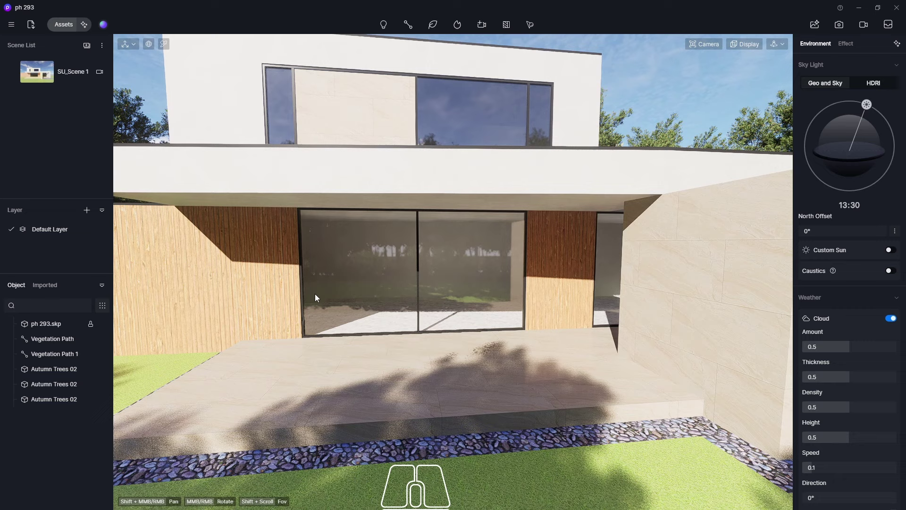
Pick the wooden sofa and coffee table set from Outdoor > Outdoor Furniture and close the library
{"action": "left_click", "coordinate": [61, 25]}
{"action": "scroll", "scroll_direction": "down", "scroll_amount": 3}
{"action": "scroll", "scroll_direction": "down", "scroll_amount": 3}
{"action": "scroll", "scroll_direction": "up", "scroll_amount": 3}
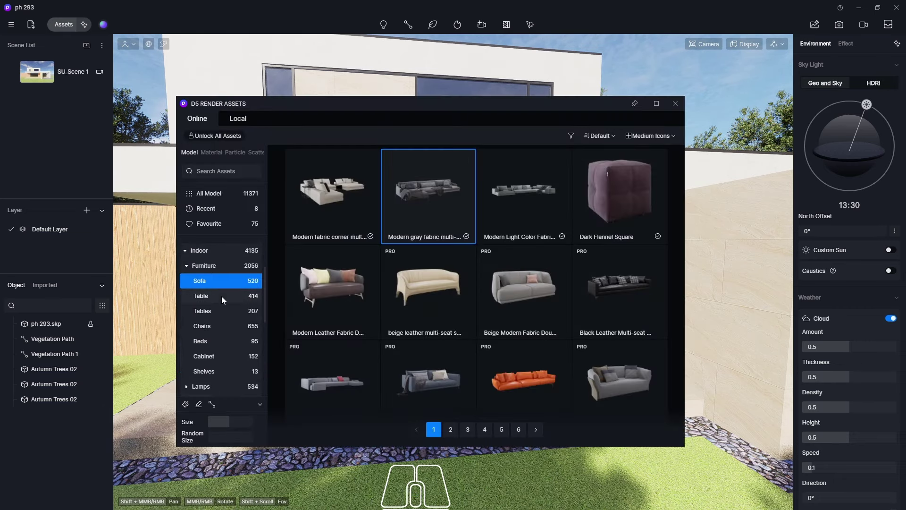
{"action": "scroll", "scroll_direction": "down", "scroll_amount": 3}
{"action": "scroll", "scroll_direction": "down", "scroll_amount": 3}
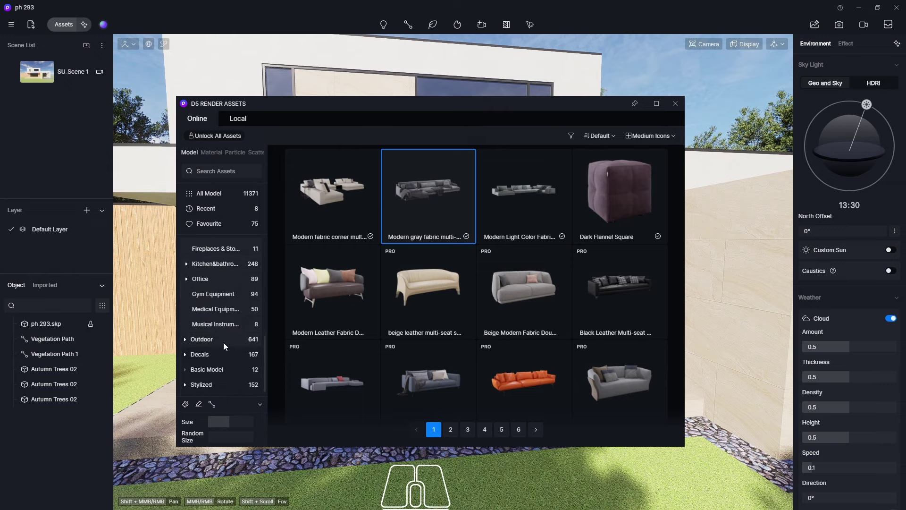
{"action": "left_click", "coordinate": [214, 346]}
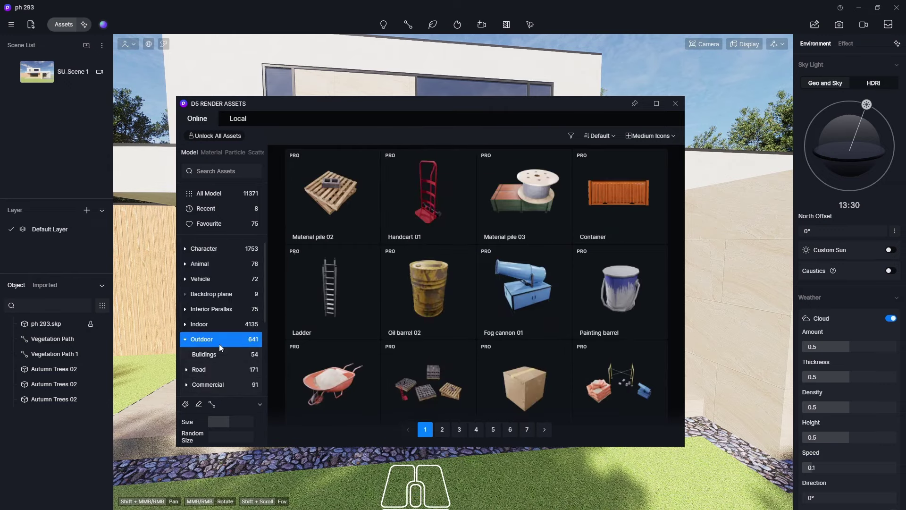
{"action": "middle_click", "coordinate": [232, 358]}
{"action": "left_click", "coordinate": [231, 372]}
{"action": "middle_click", "coordinate": [332, 193]}
{"action": "left_click", "coordinate": [535, 364]}
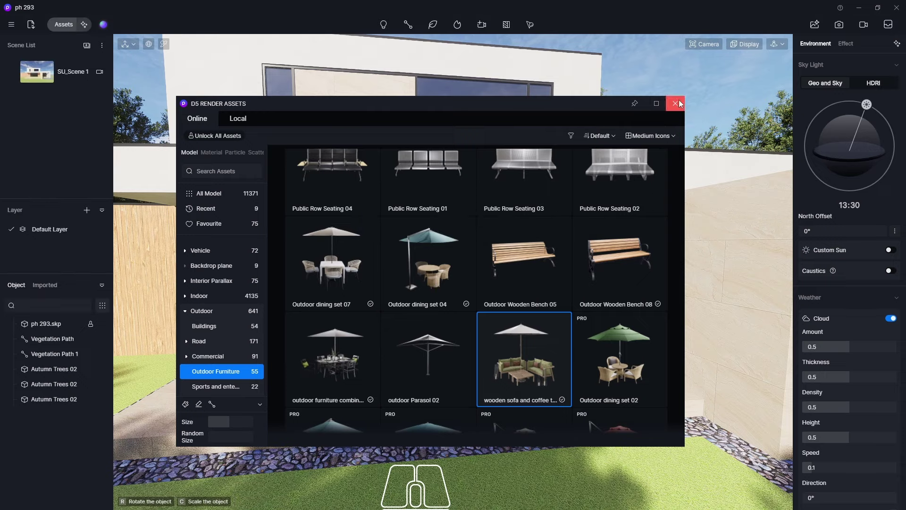
{"action": "left_click", "coordinate": [684, 107]}
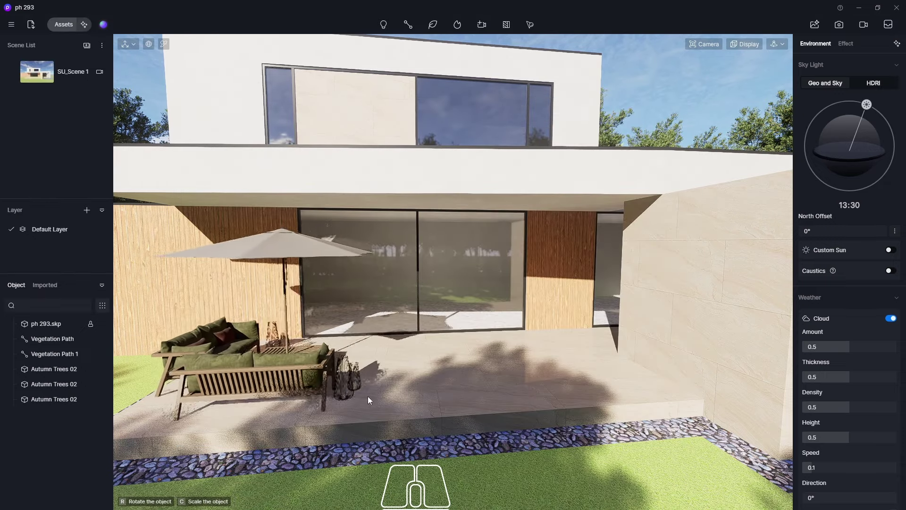
Drop the sofa set onto the terrace and delete the parasol from inside the group
{"action": "left_click", "coordinate": [378, 394]}
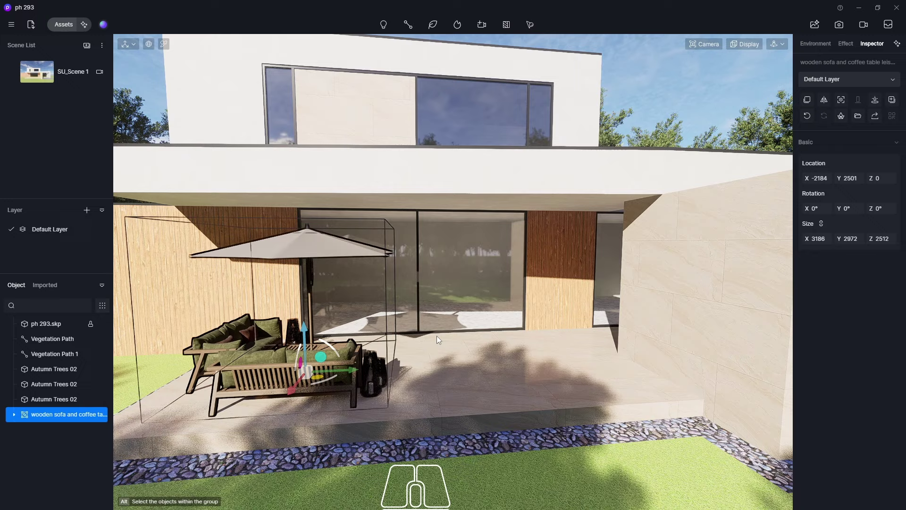
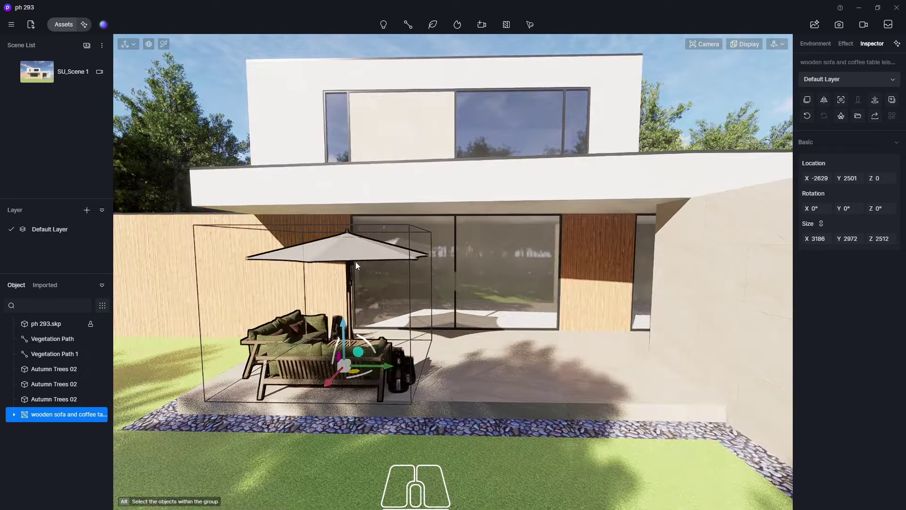
{"action": "left_click", "coordinate": [16, 416]}
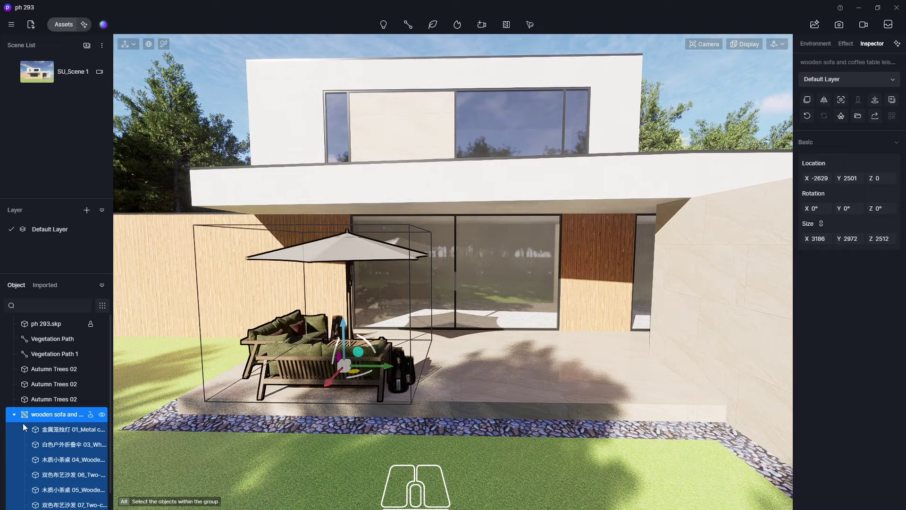
{"action": "left_click", "coordinate": [56, 450]}
{"action": "left_click_drag", "start_coordinate": [396, 389], "coordinate": [141, 421]}
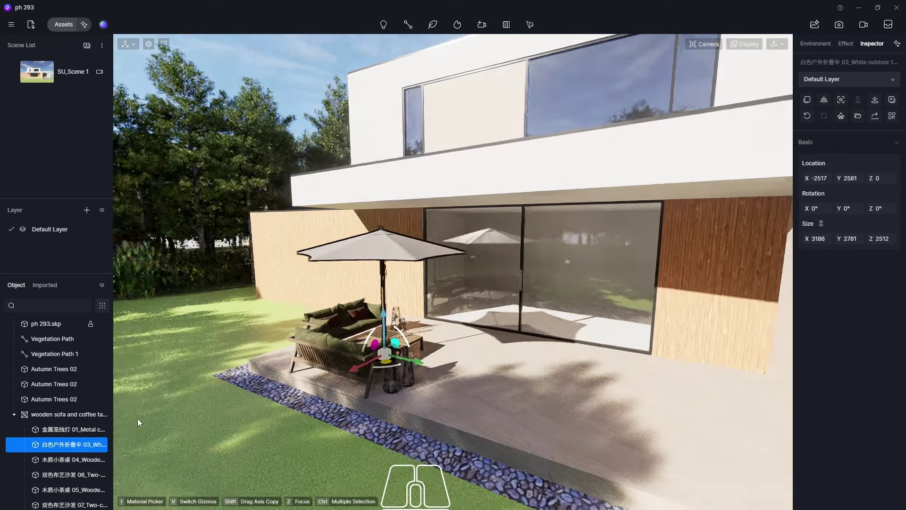
{"action": "left_click", "coordinate": [399, 249]}
{"action": "double_click", "coordinate": [399, 250]}
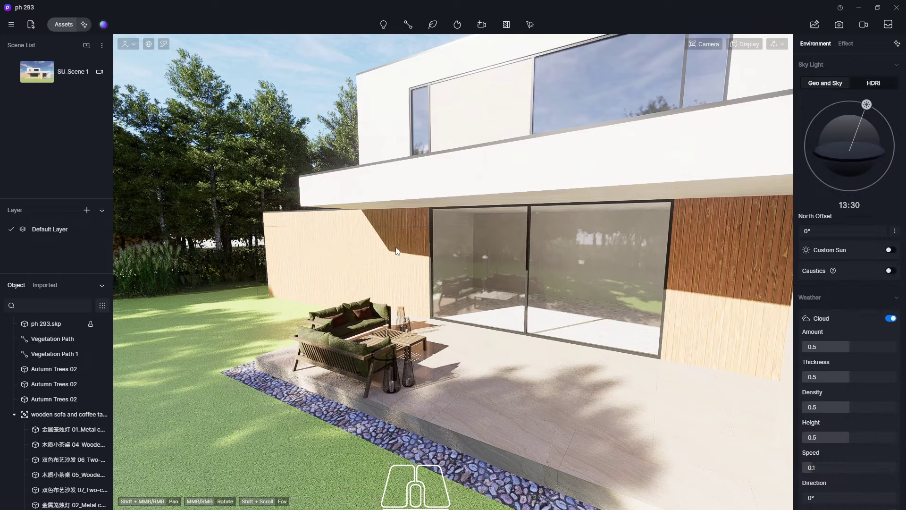
From a front view, select the sofa set and slide it along the terrace to X -2215
{"action": "left_click", "coordinate": [506, 374]}
{"action": "middle_click", "coordinate": [451, 394]}
{"action": "scroll", "scroll_direction": "down", "scroll_amount": 3}
{"action": "left_click_drag", "start_coordinate": [461, 290], "coordinate": [519, 262]}
{"action": "scroll", "scroll_direction": "up", "scroll_amount": 3}
{"action": "left_click_drag", "start_coordinate": [432, 286], "coordinate": [405, 397]}
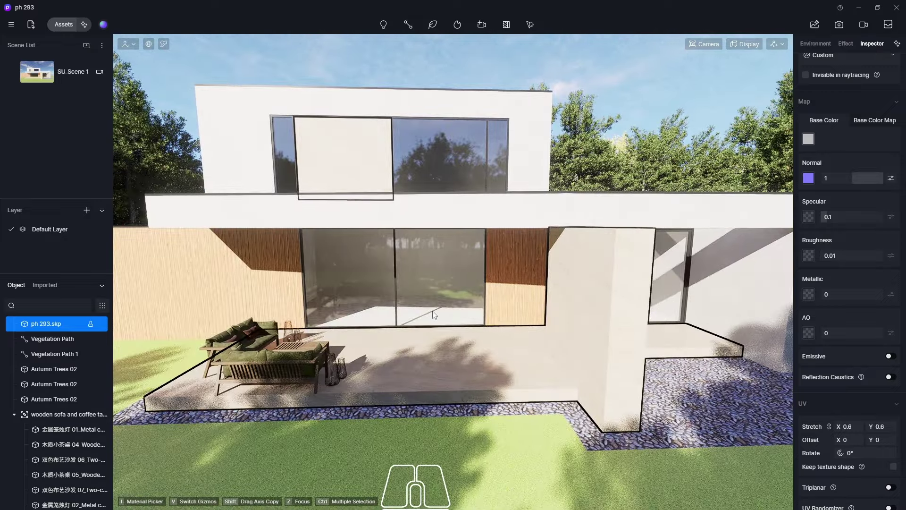
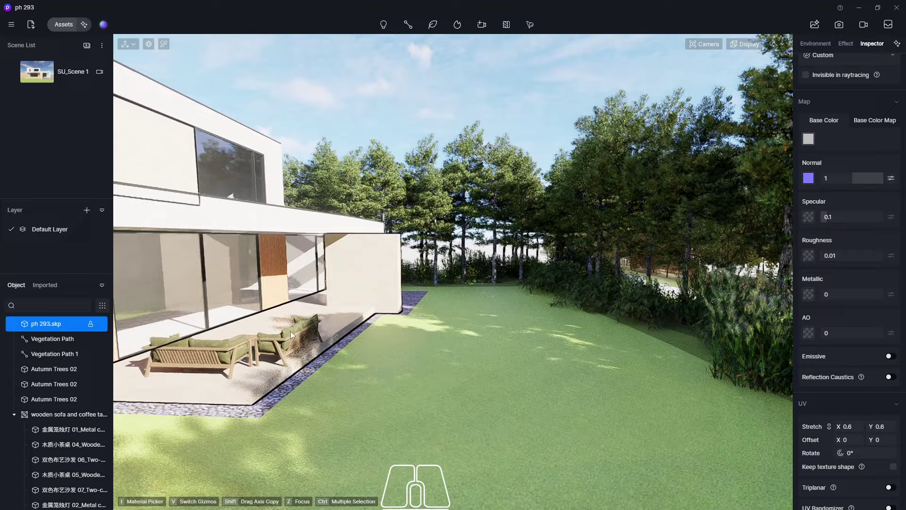
{"action": "middle_click", "coordinate": [272, 315]}
{"action": "left_click", "coordinate": [347, 350]}
{"action": "scroll", "scroll_direction": "up", "scroll_amount": 3}
{"action": "left_click_drag", "start_coordinate": [326, 362], "coordinate": [302, 363]}
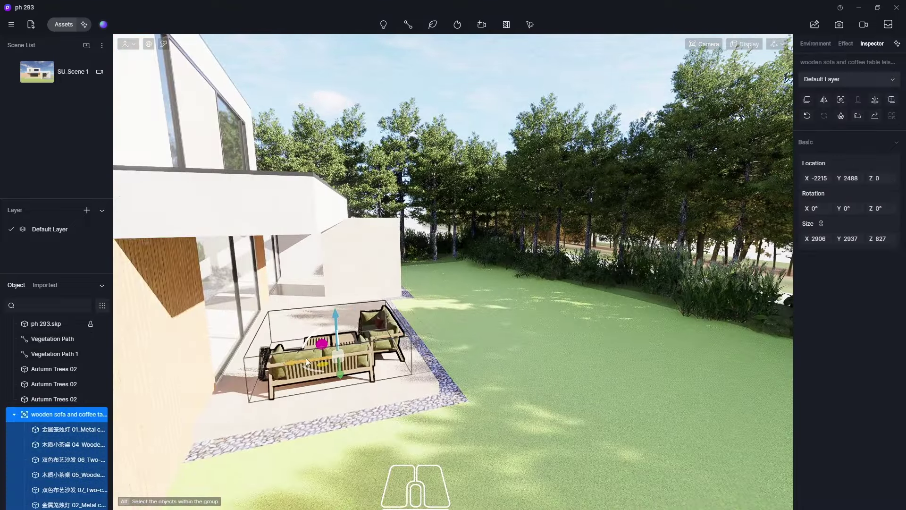
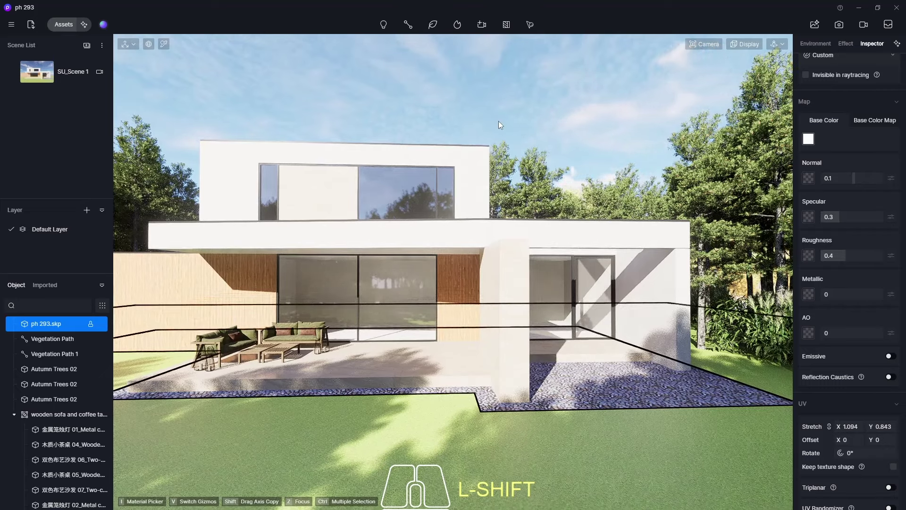
Choose a Residential interior from Assets > Interior Parallax and drop it behind the ground-floor window
{"action": "left_click", "coordinate": [59, 28]}
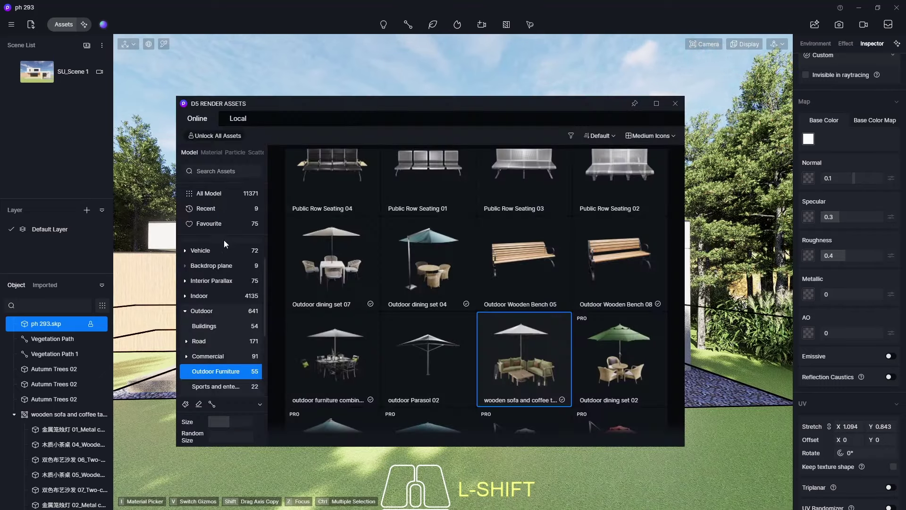
{"action": "left_click", "coordinate": [215, 284]}
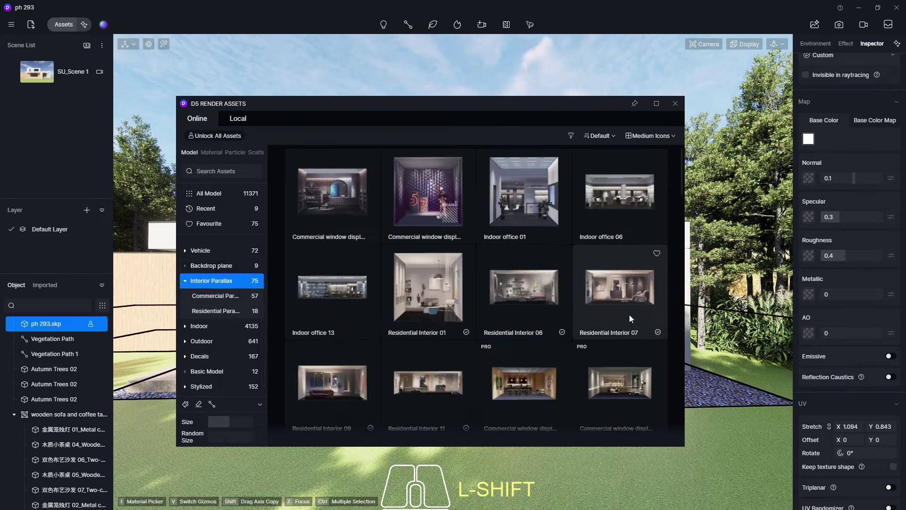
{"action": "left_click", "coordinate": [629, 304]}
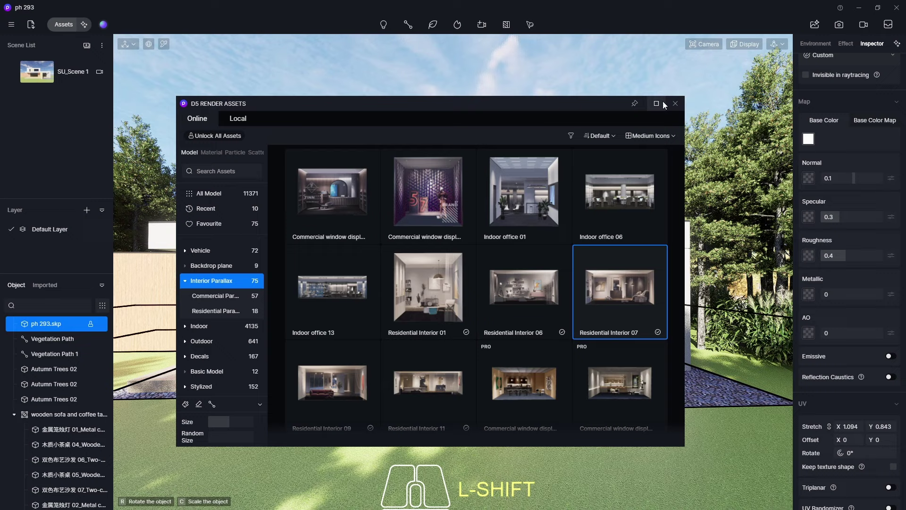
{"action": "left_click_drag", "start_coordinate": [377, 310], "coordinate": [378, 315]}
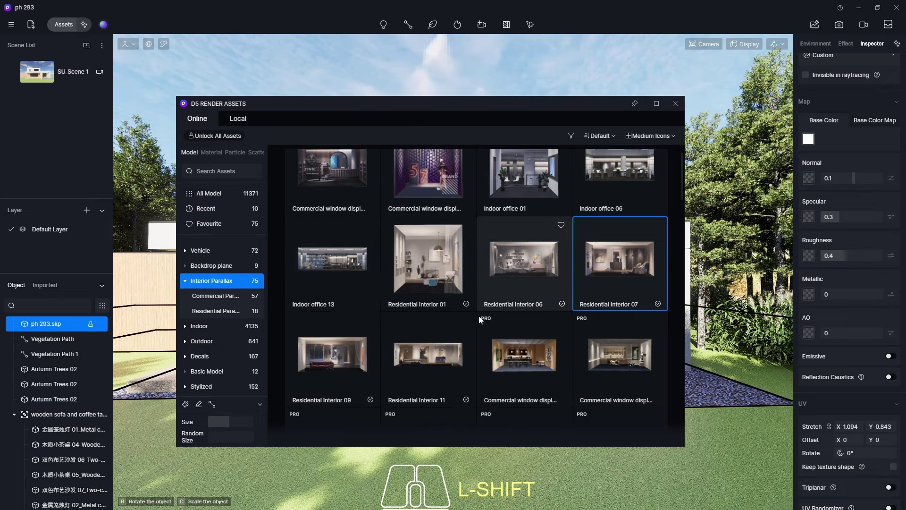
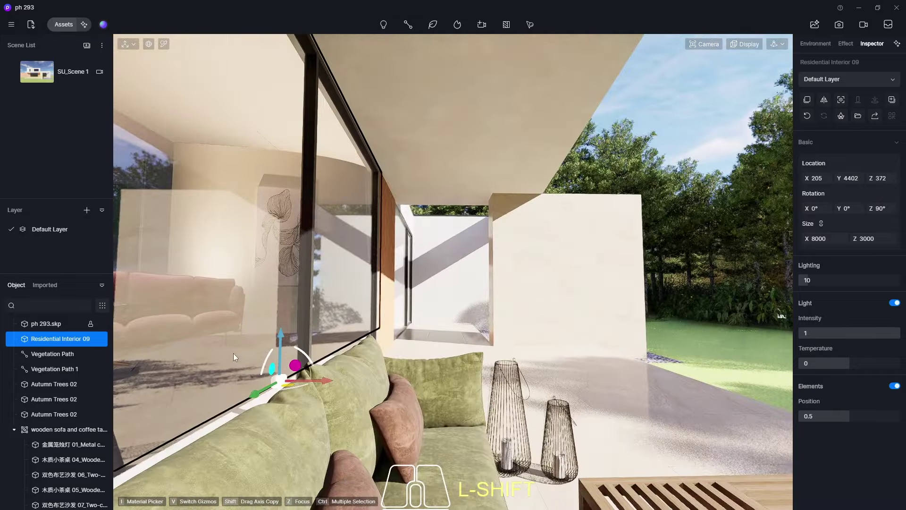
Lower Residential Interior 09 to about Z -138 and fine-tune it behind the glass corner
{"action": "left_click_drag", "start_coordinate": [245, 361], "coordinate": [410, 335]}
{"action": "scroll", "scroll_direction": "up", "scroll_amount": 3}
{"action": "middle_click", "coordinate": [377, 393]}
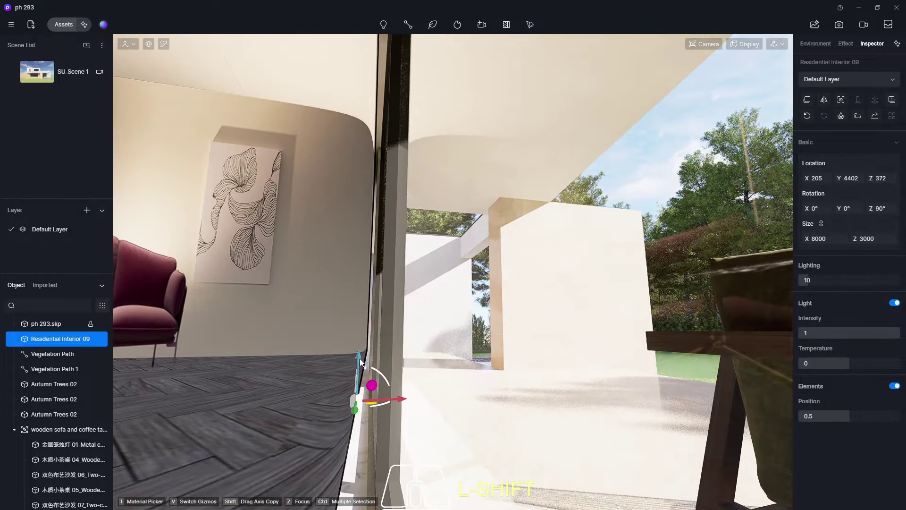
{"action": "left_click_drag", "start_coordinate": [362, 360], "coordinate": [346, 496]}
{"action": "left_click_drag", "start_coordinate": [326, 327], "coordinate": [341, 167]}
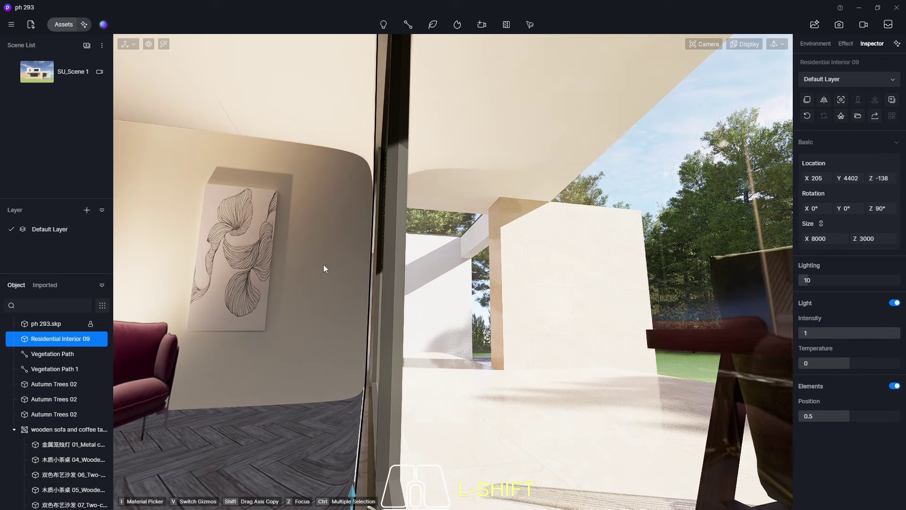
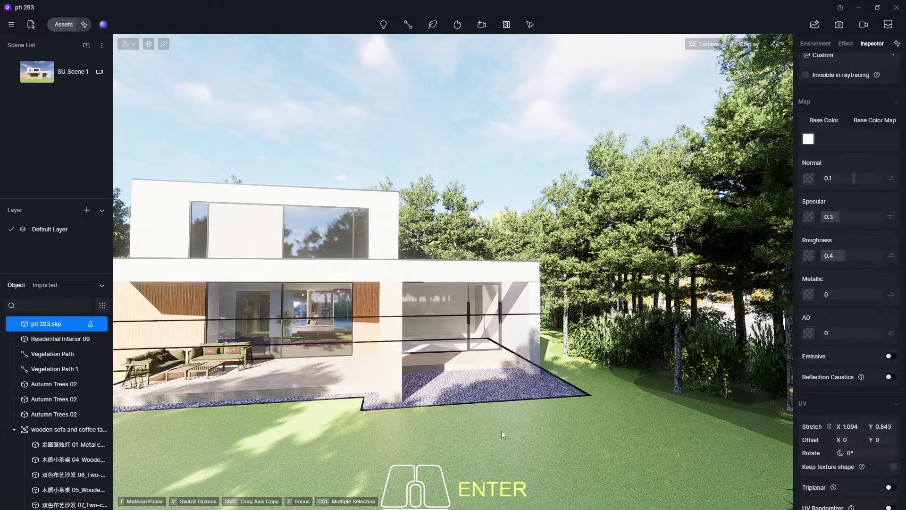
Move the view in toward the ground-floor facade and terrace
{"action": "left_click_drag", "start_coordinate": [497, 458], "coordinate": [439, 459]}
{"action": "scroll", "scroll_direction": "up", "scroll_amount": 3}
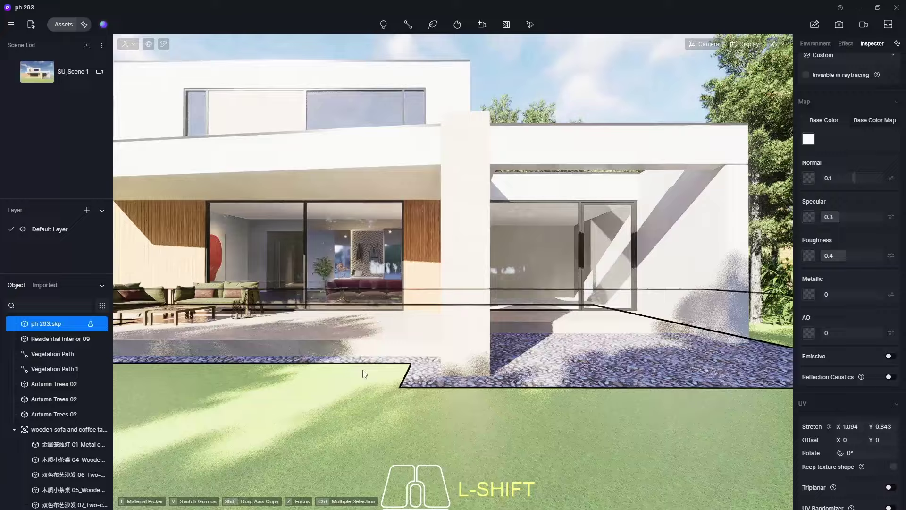
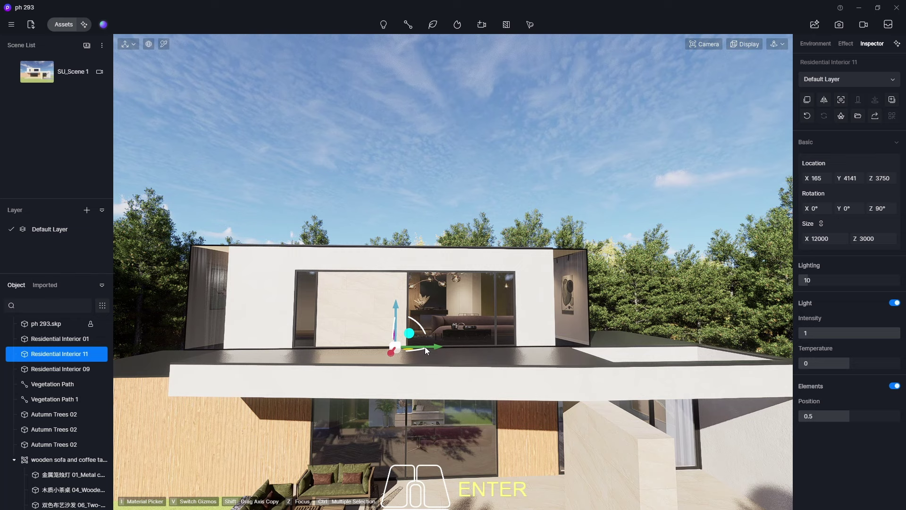
Reopen the Interior Parallax asset library to swap the upper-floor room
{"action": "left_click_drag", "start_coordinate": [429, 349], "coordinate": [472, 347]}
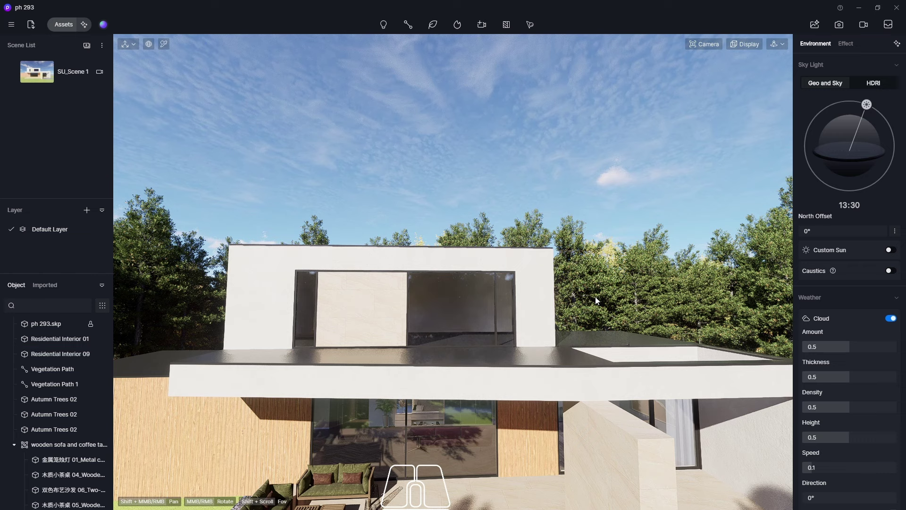
{"action": "left_click", "coordinate": [59, 29]}
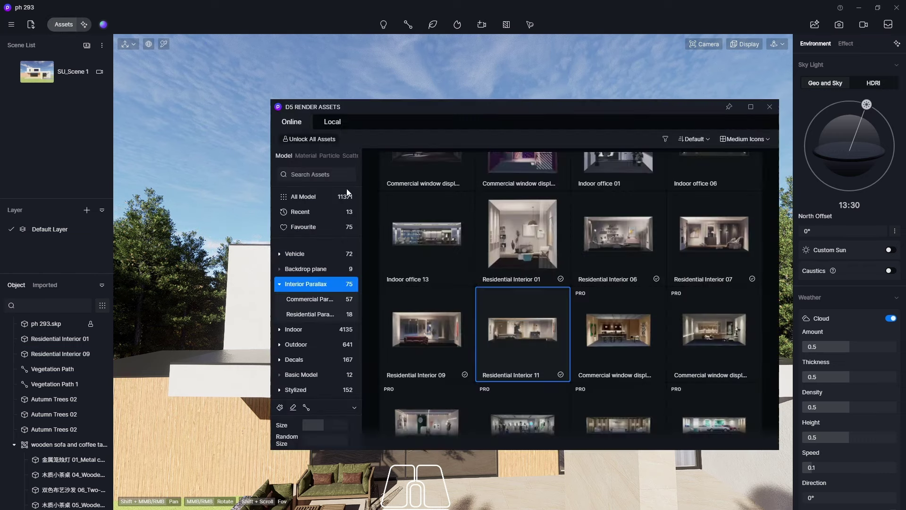
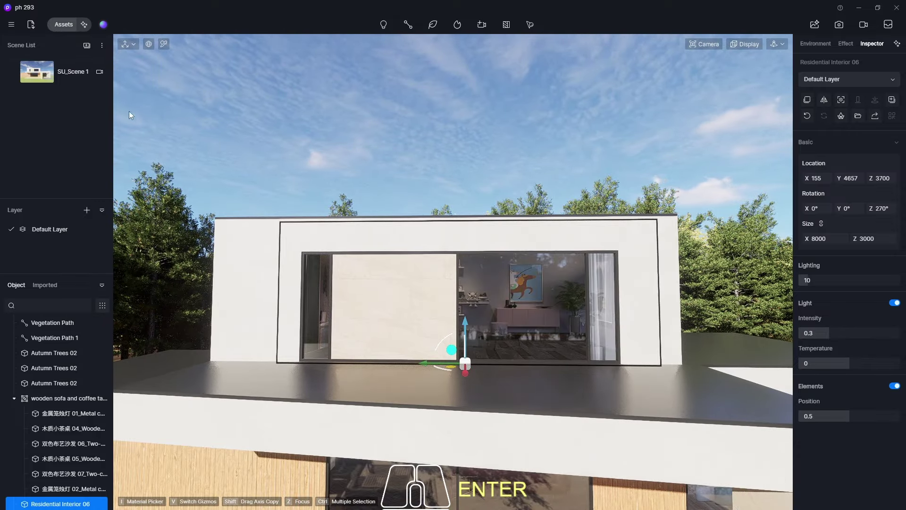
From SU_Scene 1, start Scatter by material and use the lawn material as the scatter area
{"action": "left_click", "coordinate": [43, 78]}
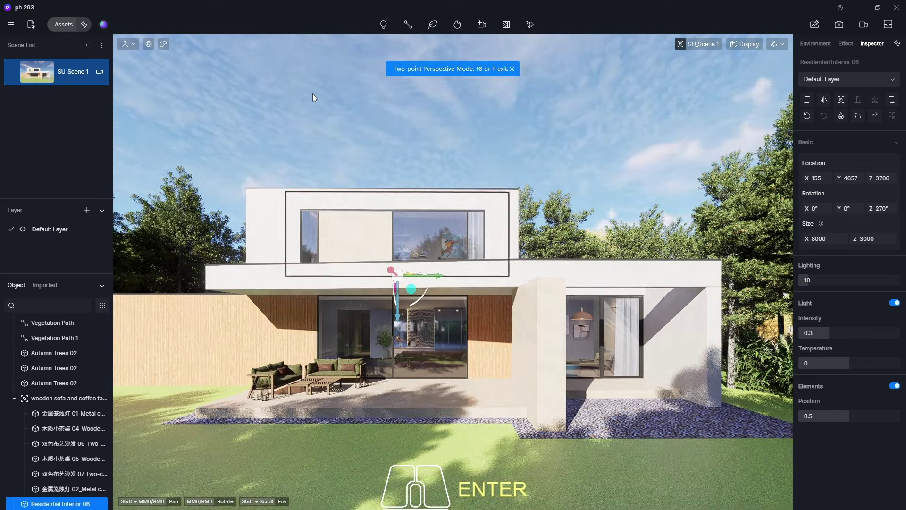
{"action": "left_click", "coordinate": [645, 466]}
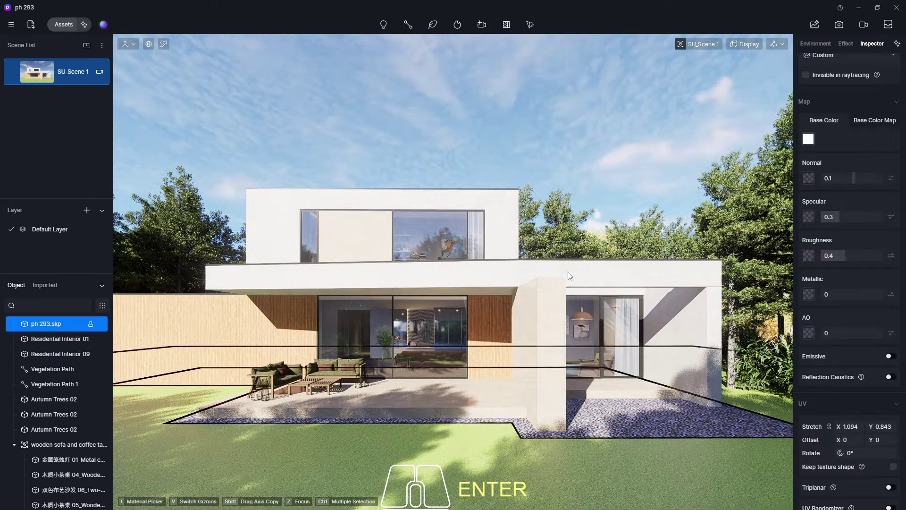
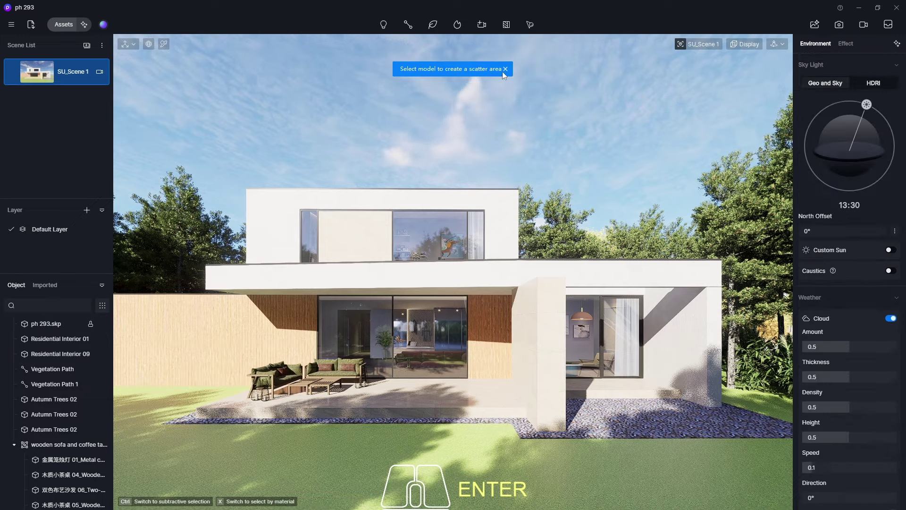
{"action": "left_click", "coordinate": [531, 27]}
{"action": "left_click", "coordinate": [539, 49]}
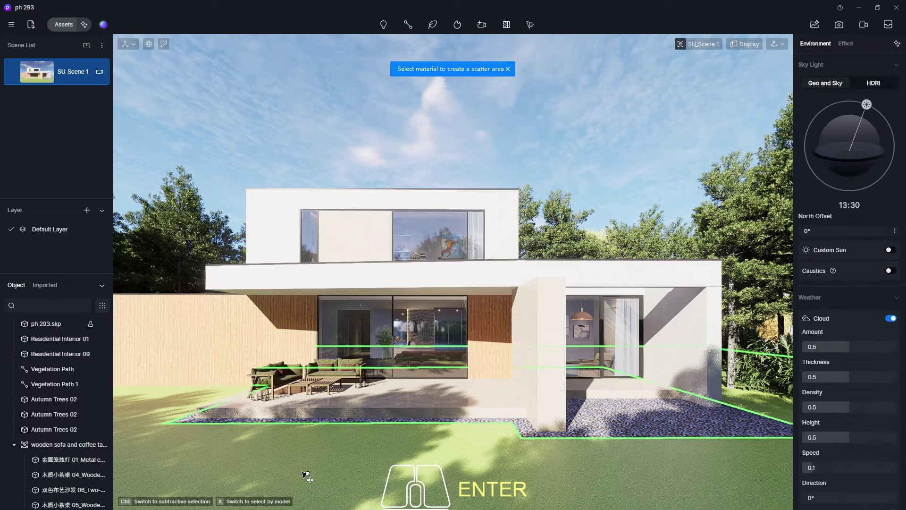
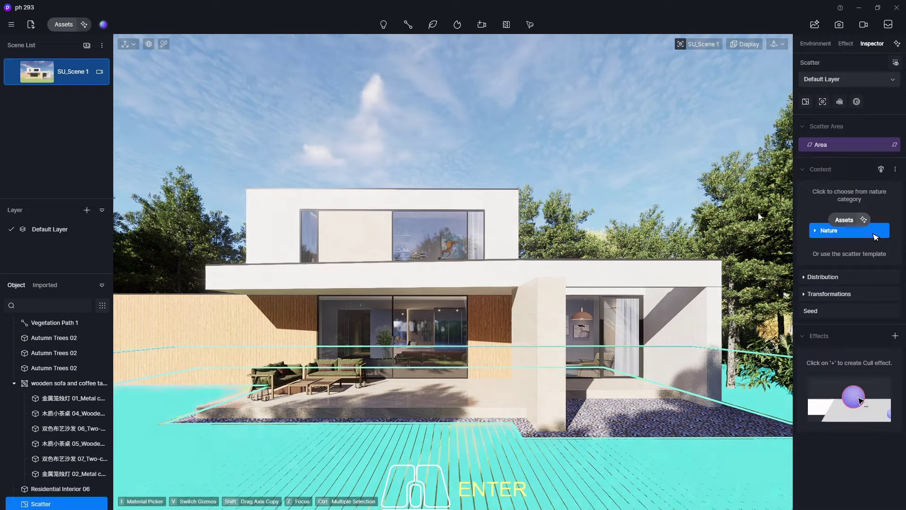
Add Grass02, Grass09 and Grass04 Cluster from Nature > Ornamental Grass to the lawn scatter
{"action": "left_click", "coordinate": [827, 236]}
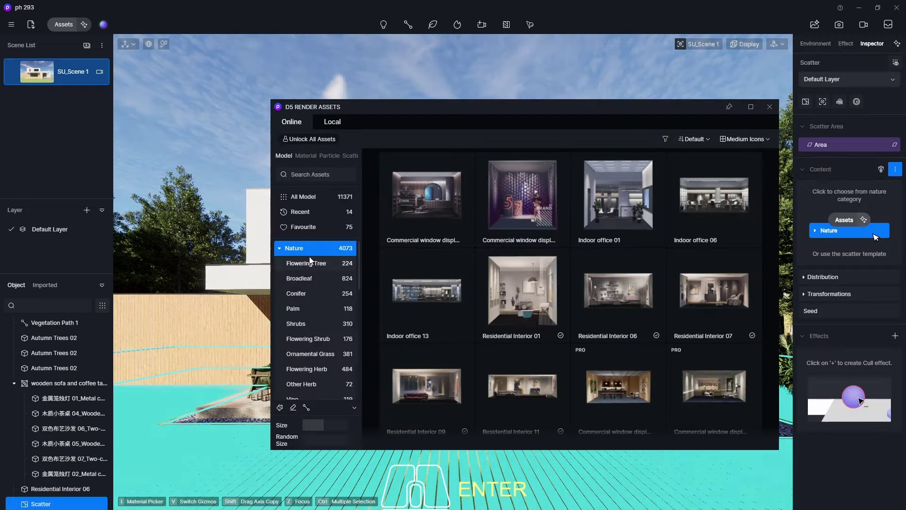
{"action": "left_click", "coordinate": [312, 355]}
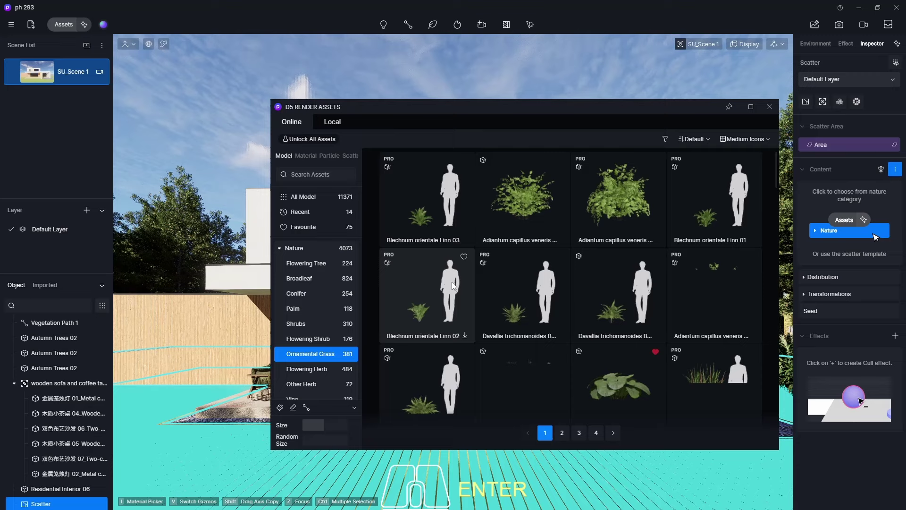
{"action": "middle_click", "coordinate": [525, 270]}
{"action": "middle_click", "coordinate": [525, 270]}
{"action": "left_click_drag", "start_coordinate": [526, 269], "coordinate": [524, 268]}
{"action": "left_click", "coordinate": [522, 280]}
{"action": "left_click", "coordinate": [624, 273]}
{"action": "left_click", "coordinate": [714, 276]}
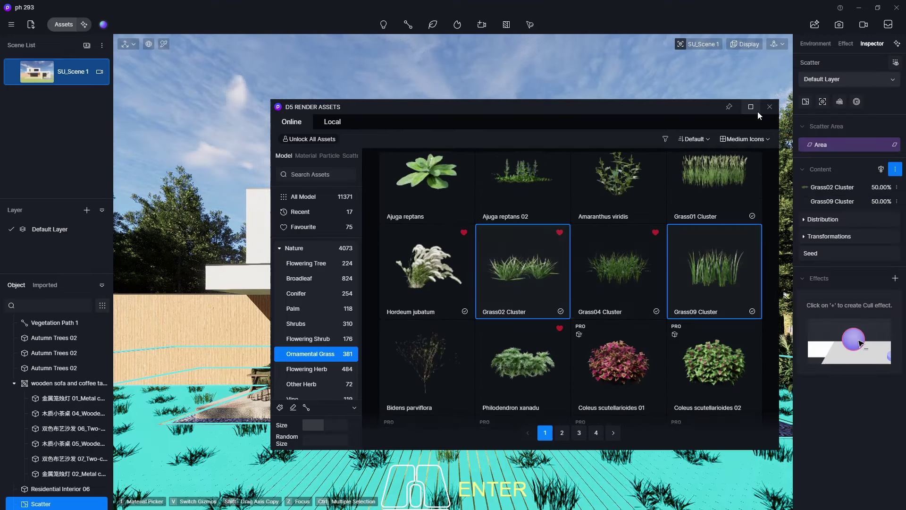
{"action": "left_click", "coordinate": [617, 279]}
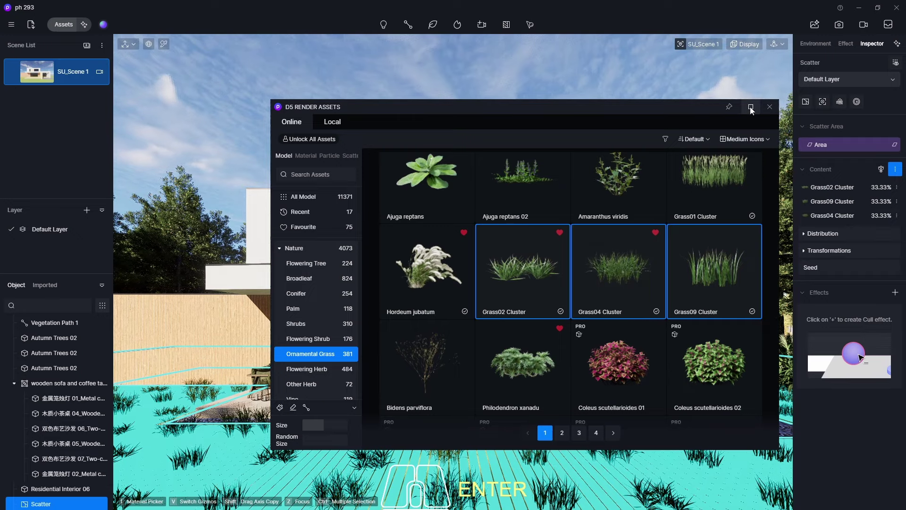
{"action": "left_click", "coordinate": [770, 109]}
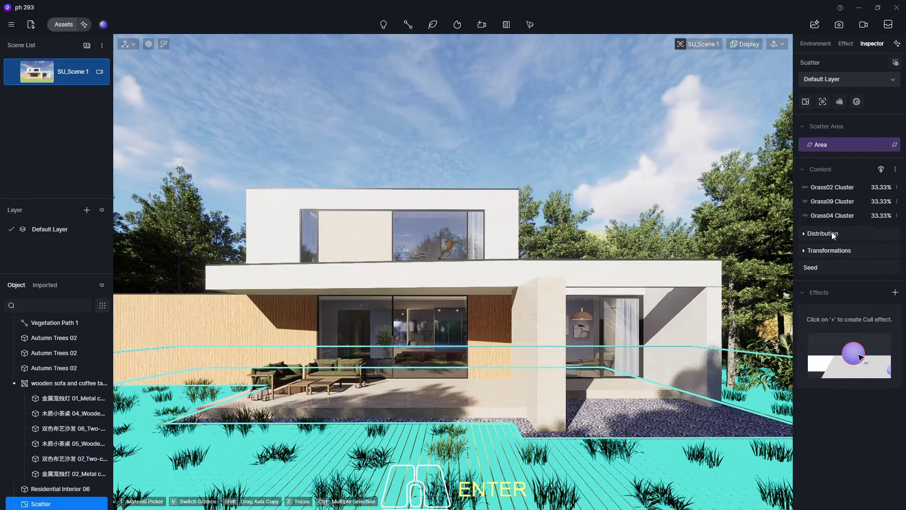
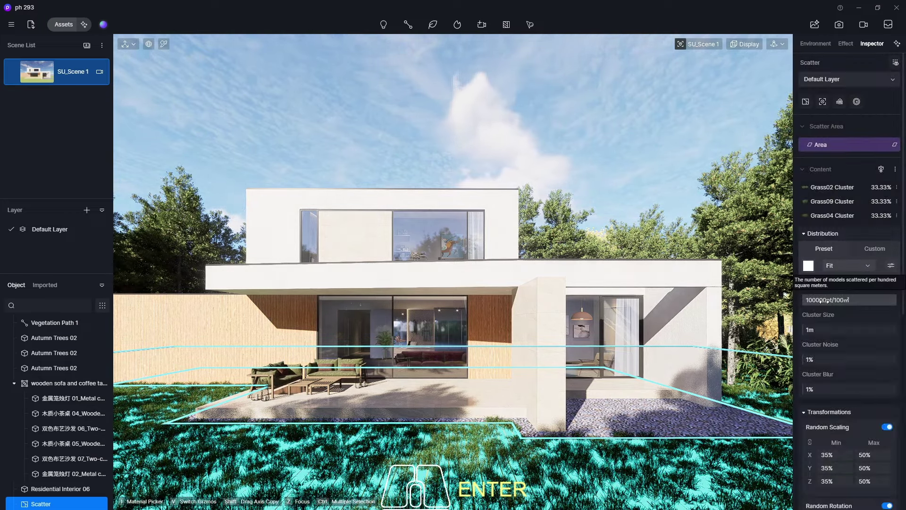
Give Grass Light Green the Grass template, third swatch, Height 0.7, Trim 0.5, and return to SU_Scene 1
{"action": "left_click", "coordinate": [291, 230]}
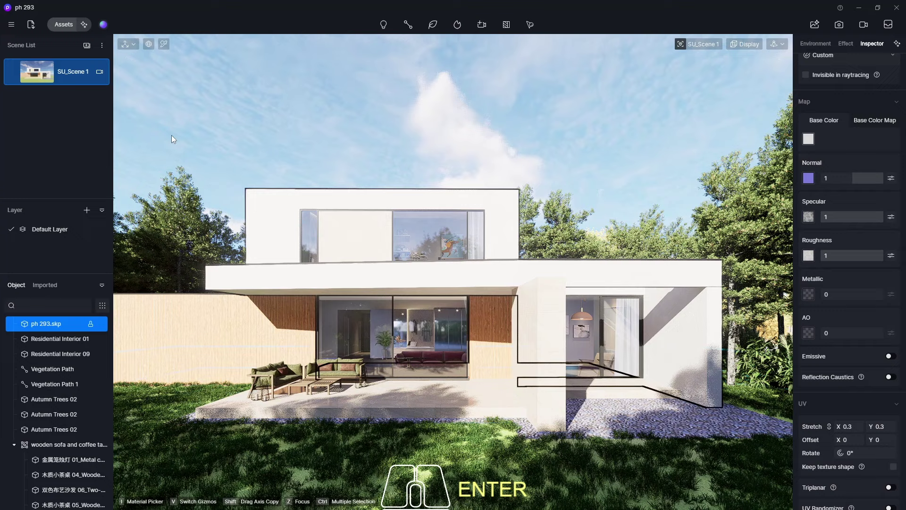
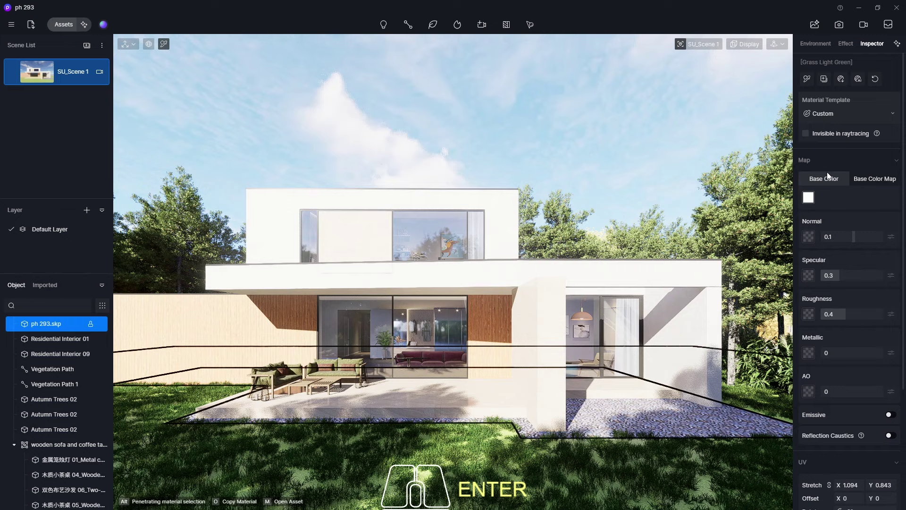
{"action": "left_click", "coordinate": [832, 114]}
{"action": "left_click", "coordinate": [828, 419]}
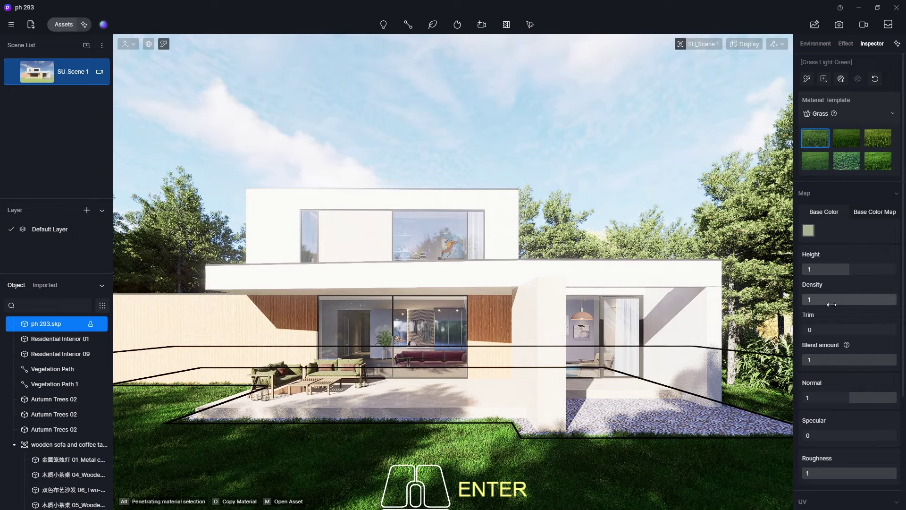
{"action": "left_click", "coordinate": [879, 139]}
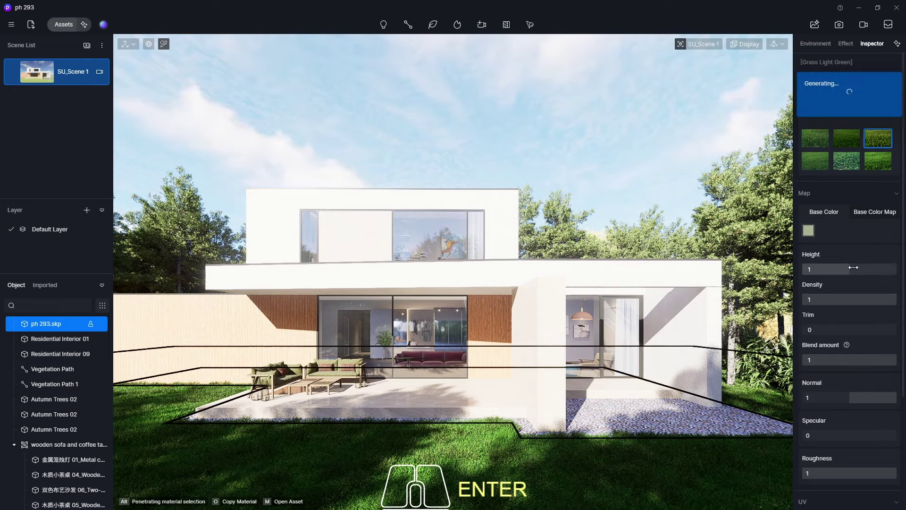
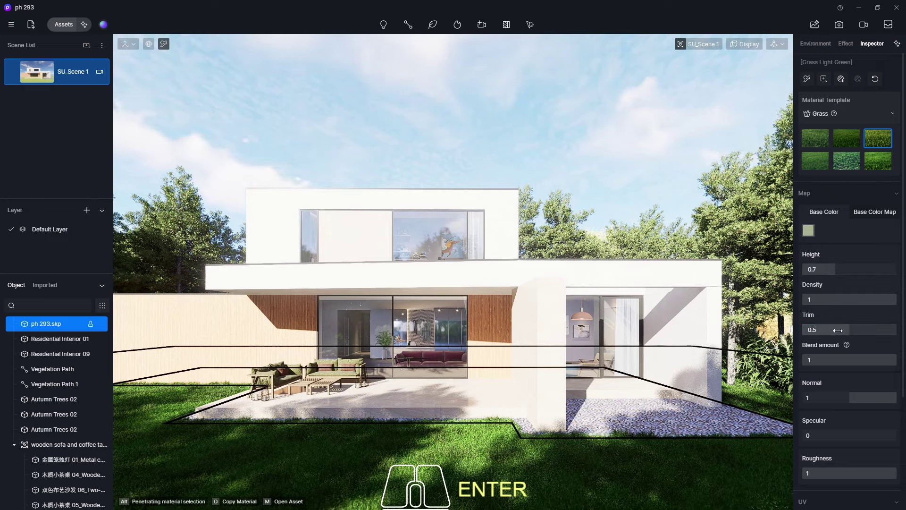
{"action": "key", "text": "Escape"}
{"action": "scroll", "scroll_direction": "up", "scroll_amount": 3}
{"action": "scroll", "scroll_direction": "up", "scroll_amount": 3}
{"action": "scroll", "scroll_direction": "down", "scroll_amount": 3}
{"action": "left_click", "coordinate": [40, 79]}
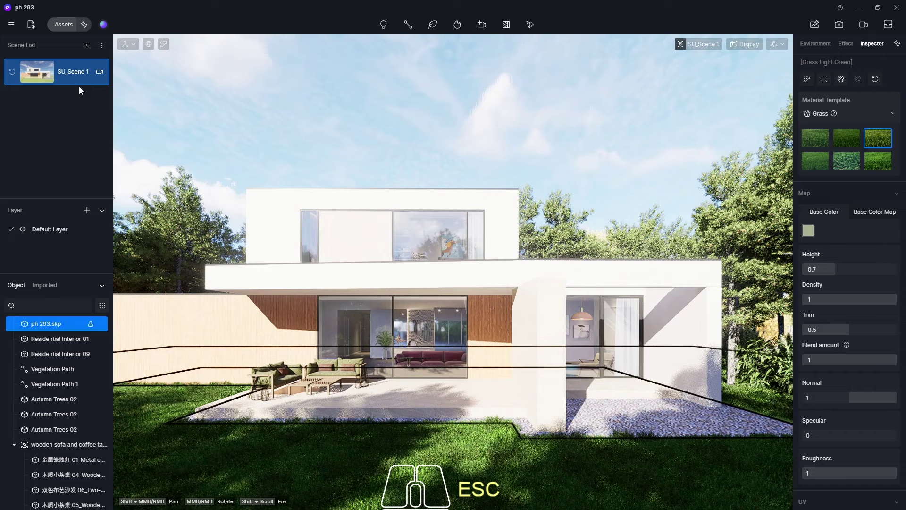
Browse the online library to Nature > Shrubs and filter to free models only
{"action": "left_click", "coordinate": [61, 30]}
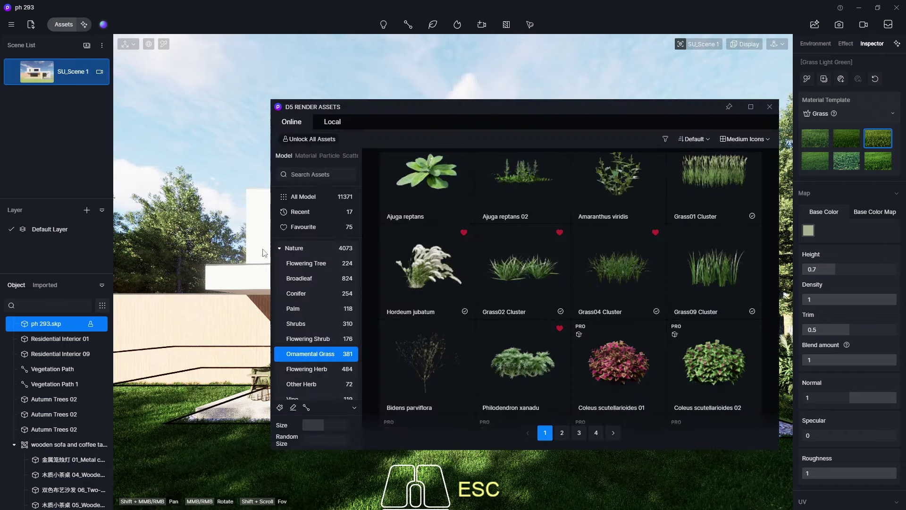
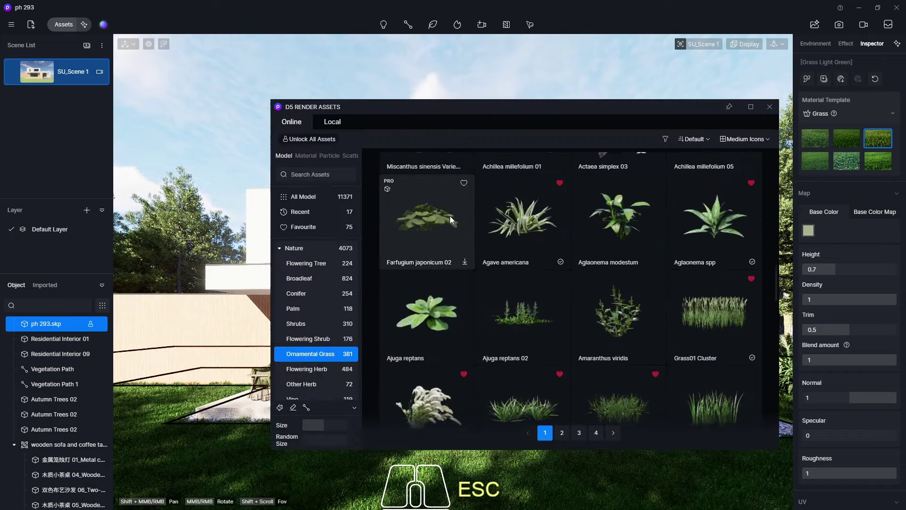
{"action": "middle_click", "coordinate": [693, 290]}
{"action": "middle_click", "coordinate": [693, 289]}
{"action": "middle_click", "coordinate": [695, 288]}
{"action": "left_click", "coordinate": [301, 227]}
{"action": "left_click_drag", "start_coordinate": [658, 260], "coordinate": [645, 264]}
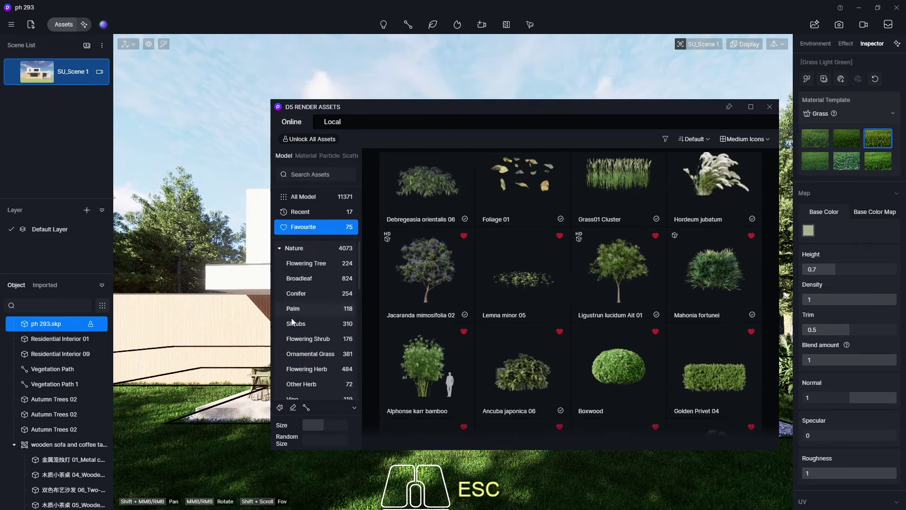
{"action": "left_click", "coordinate": [292, 332]}
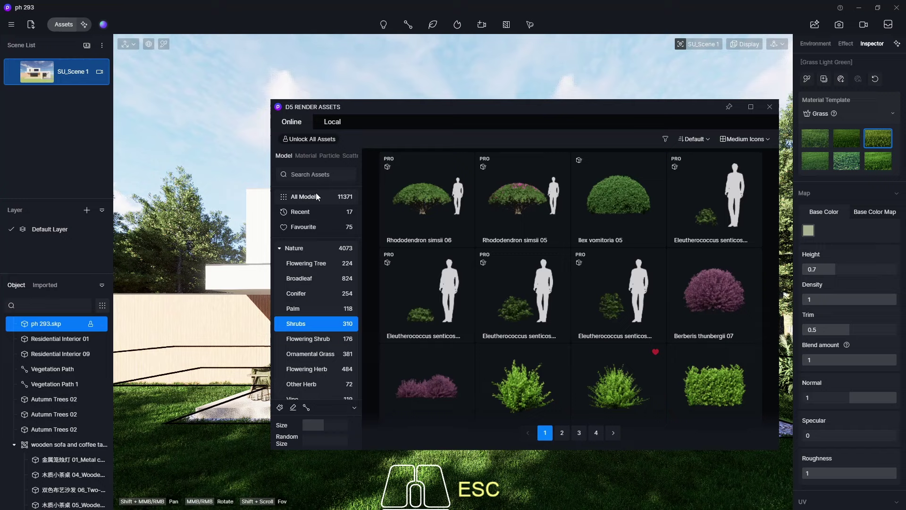
{"action": "left_click", "coordinate": [667, 145]}
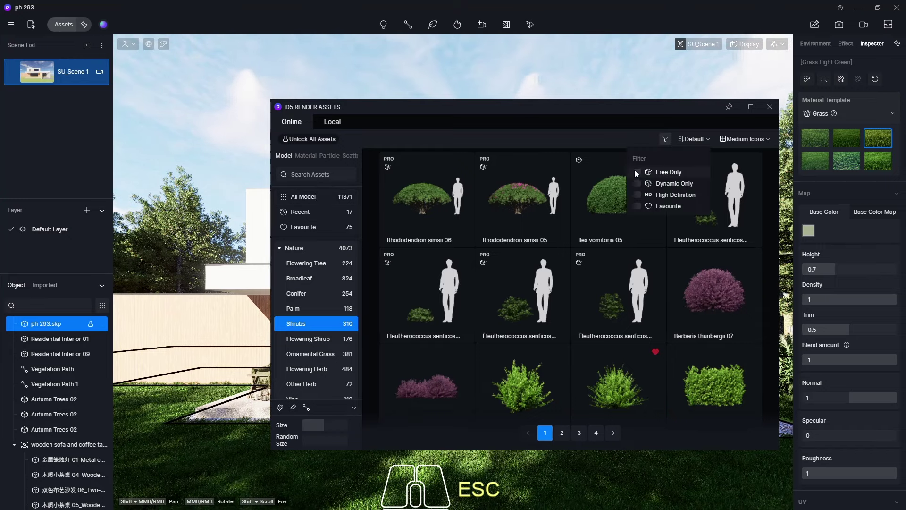
{"action": "left_click", "coordinate": [639, 175]}
{"action": "left_click", "coordinate": [630, 96]}
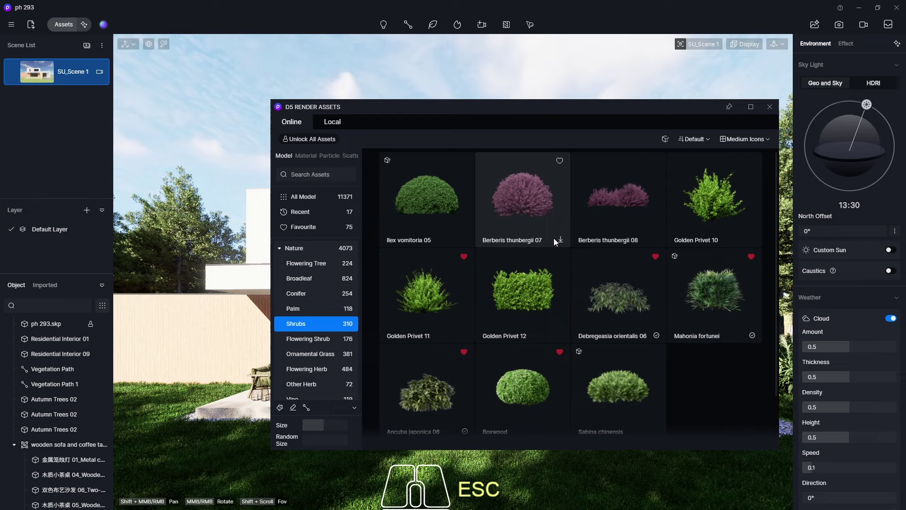
Download the Berberis thunbergii 07, Ilex vomitoria 05 and Sabina chinensis shrubs
{"action": "left_click", "coordinate": [564, 247]}
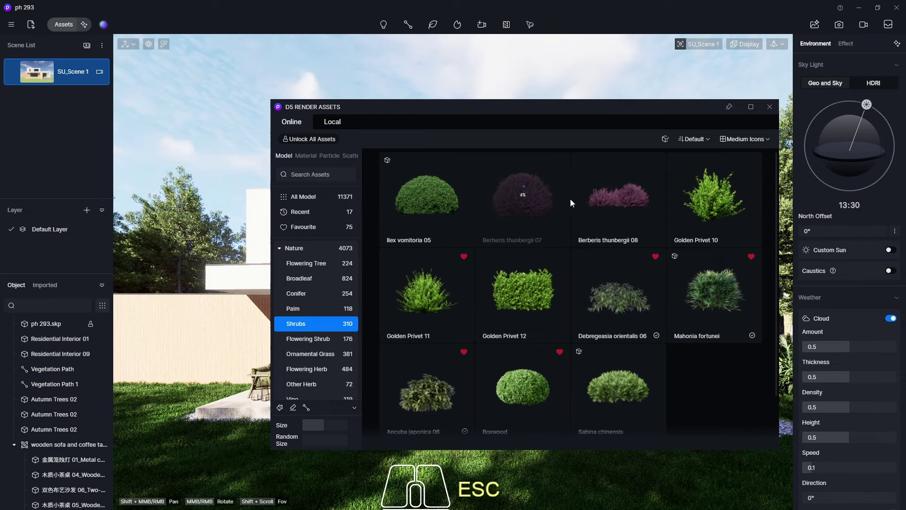
{"action": "left_click", "coordinate": [441, 218]}
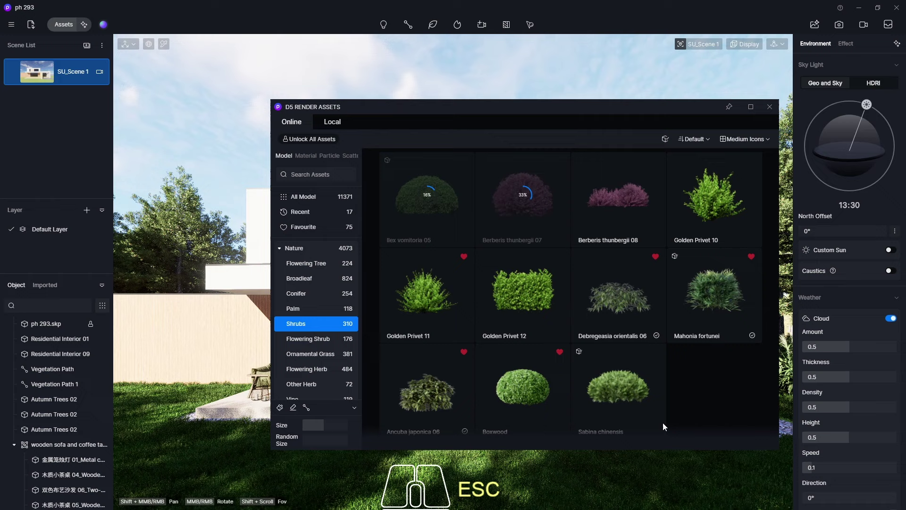
{"action": "left_click", "coordinate": [646, 401]}
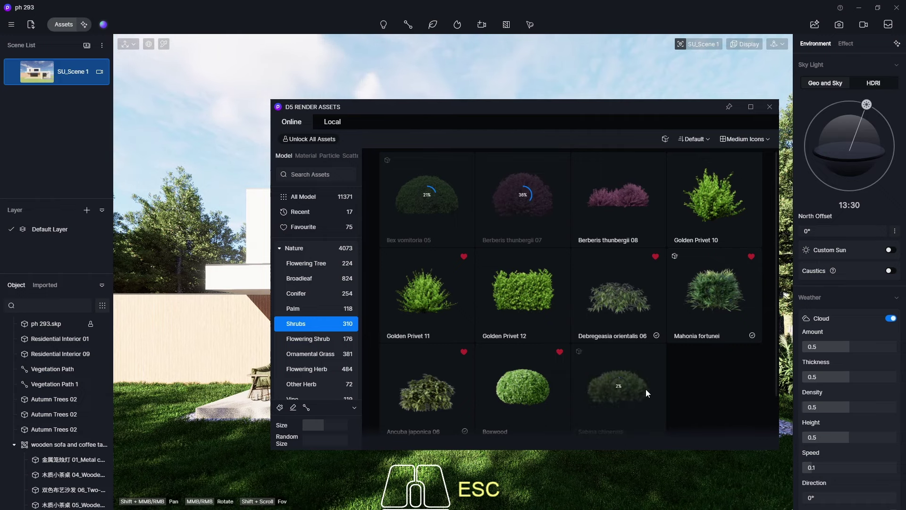
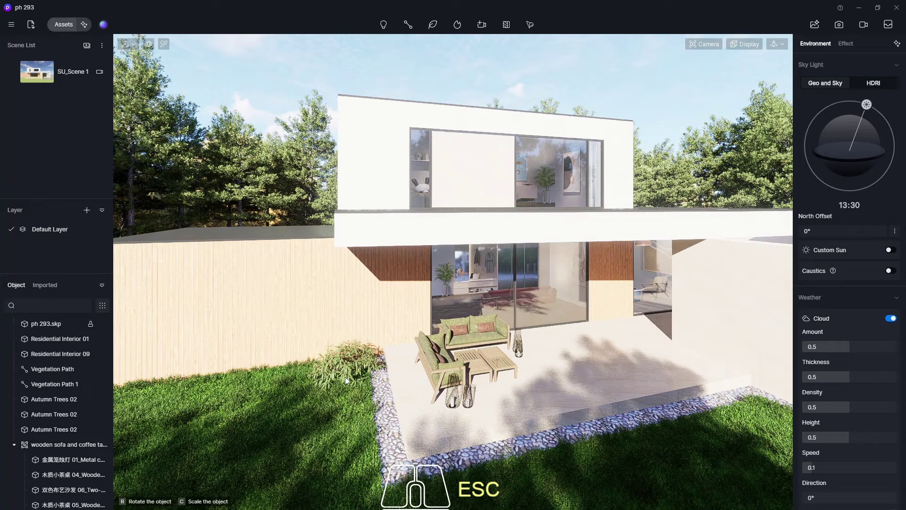
Plant shrubs beside the patio and along the left lawn wall, then return to the saved scene view
{"action": "left_click", "coordinate": [348, 382]}
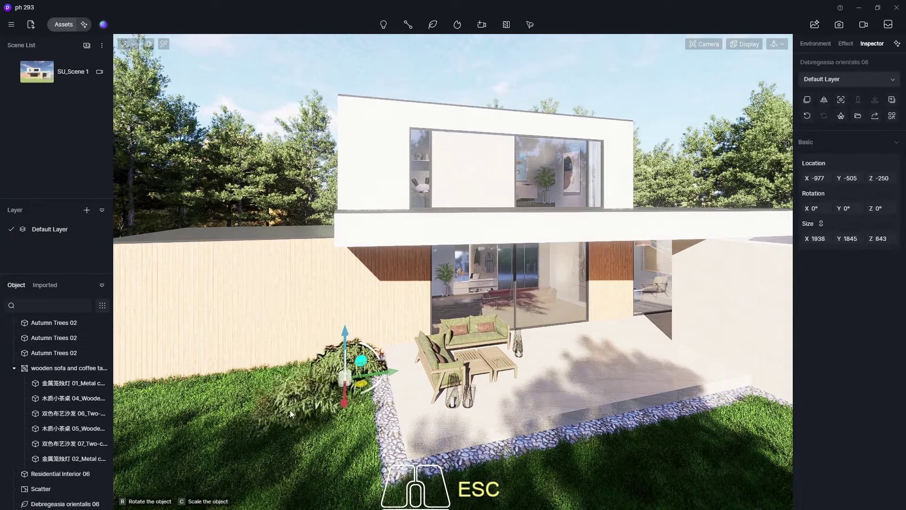
{"action": "left_click", "coordinate": [312, 422]}
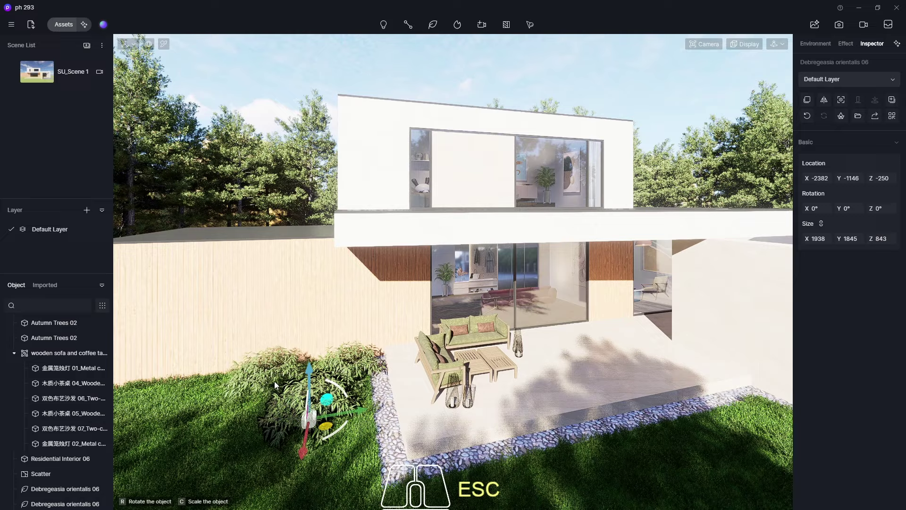
{"action": "left_click", "coordinate": [282, 383]}
{"action": "middle_click", "coordinate": [357, 396]}
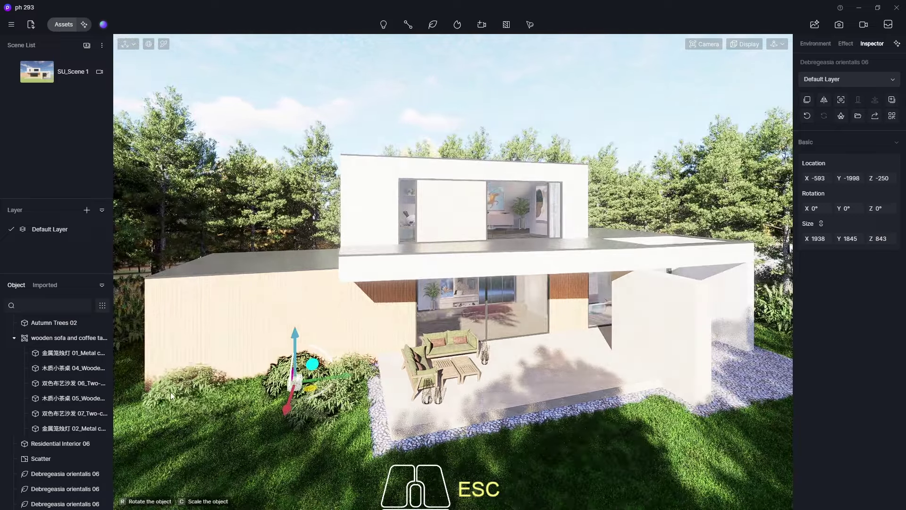
{"action": "left_click", "coordinate": [134, 401]}
{"action": "left_click", "coordinate": [209, 415]}
{"action": "left_click", "coordinate": [245, 396]}
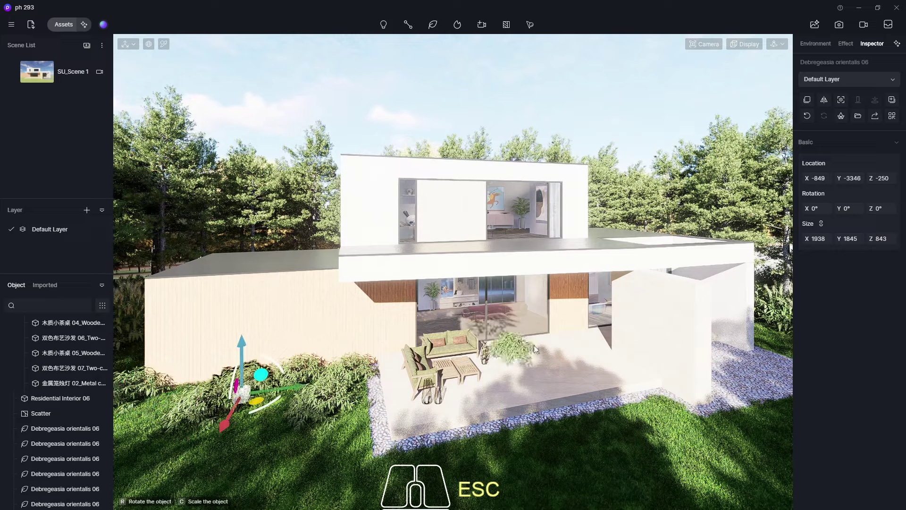
{"action": "left_click", "coordinate": [44, 75]}
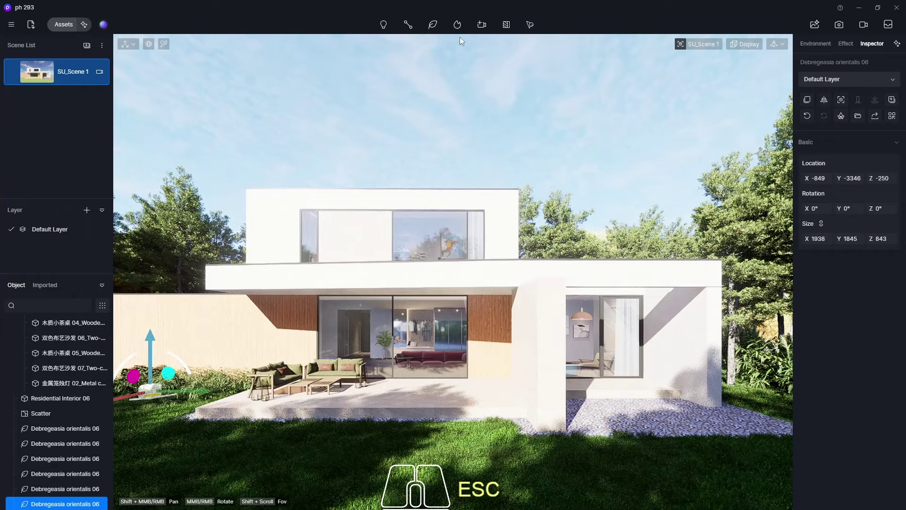
Place Sabina chinensis shrubs across the foreground and a purple barberry by the gravel
{"action": "left_click", "coordinate": [59, 25]}
{"action": "left_click", "coordinate": [617, 396]}
{"action": "left_click", "coordinate": [772, 108]}
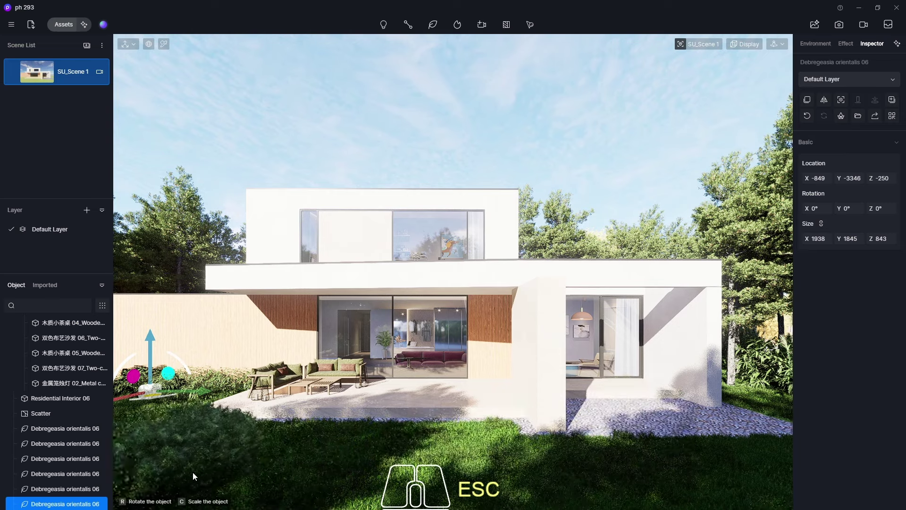
{"action": "left_click", "coordinate": [222, 458]}
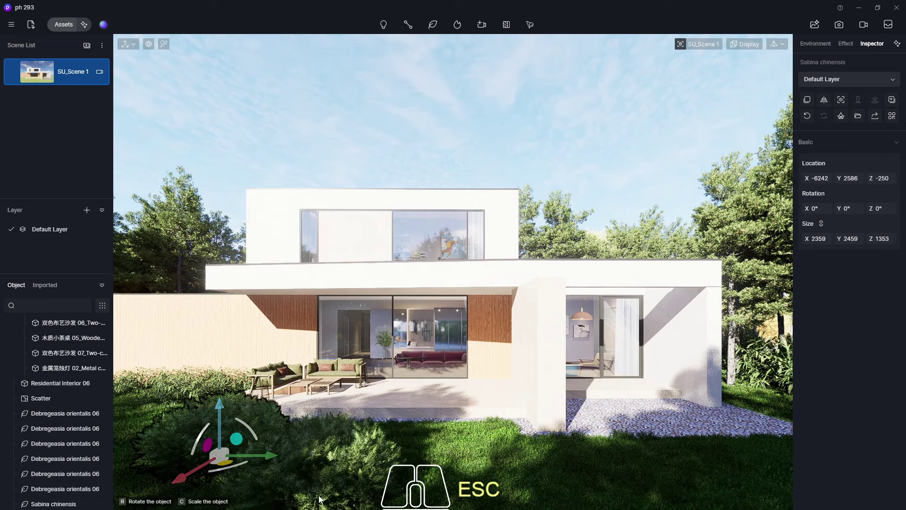
{"action": "left_click", "coordinate": [321, 490]}
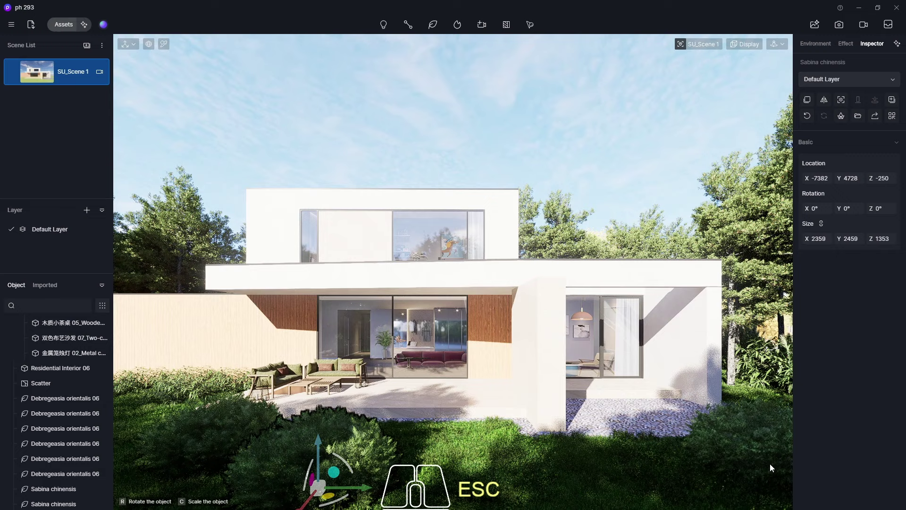
{"action": "left_click", "coordinate": [776, 481]}
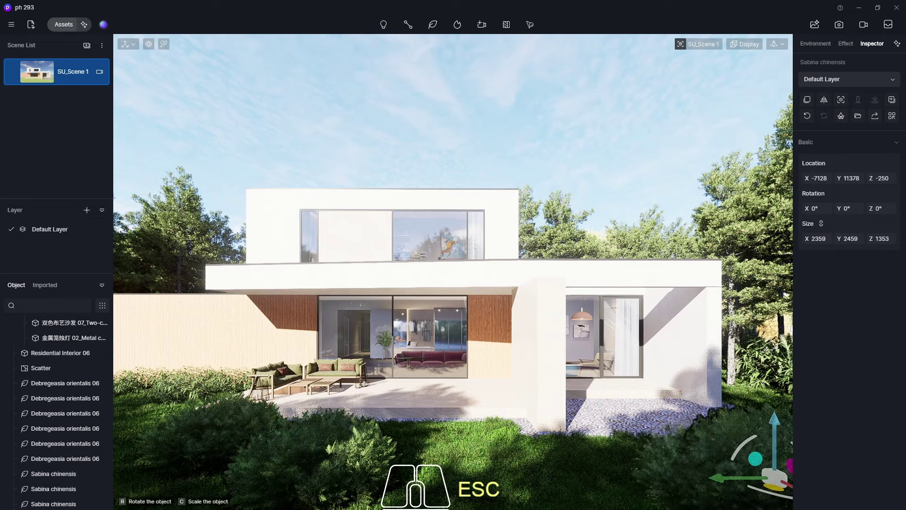
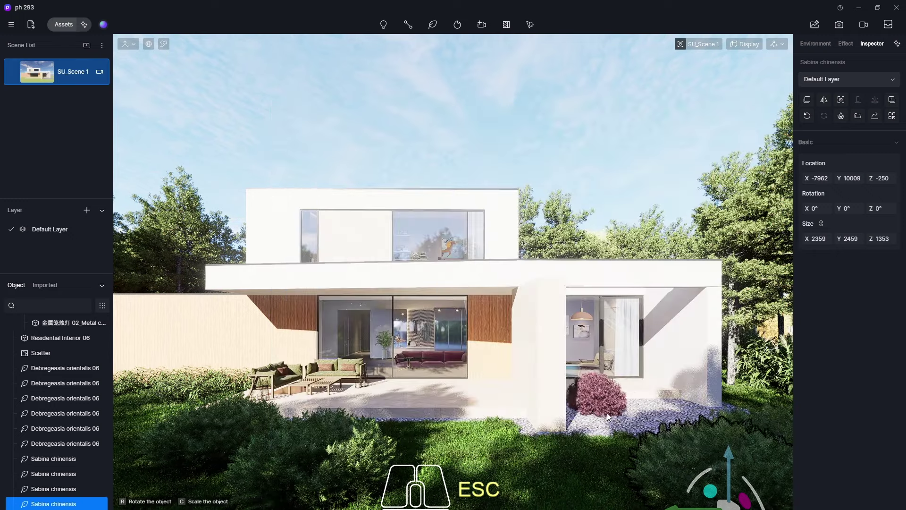
{"action": "left_click", "coordinate": [616, 427]}
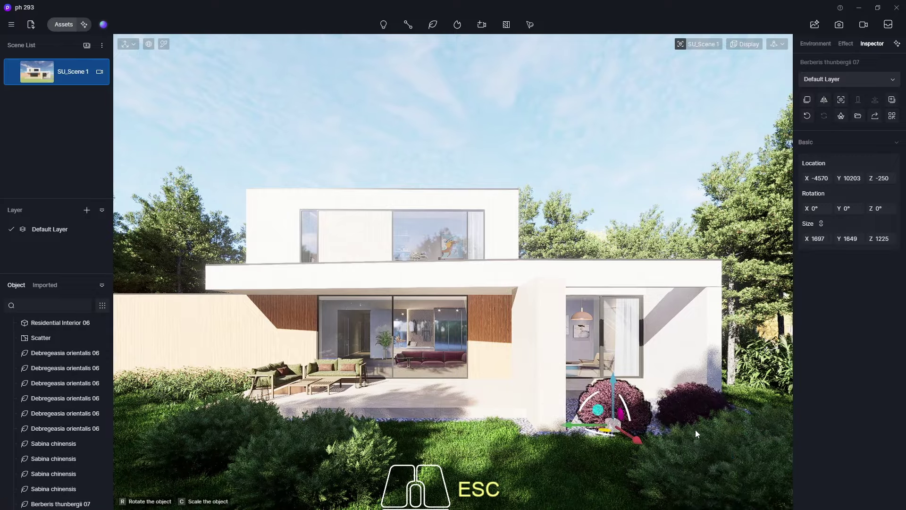
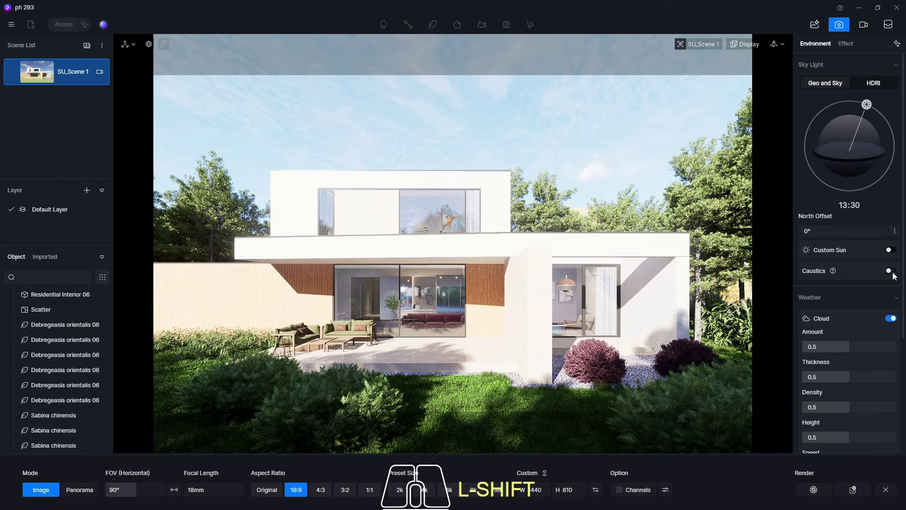
Enable caustics with a custom sun at 09:00 and update the scene with this lighting
{"action": "left_click", "coordinate": [896, 275]}
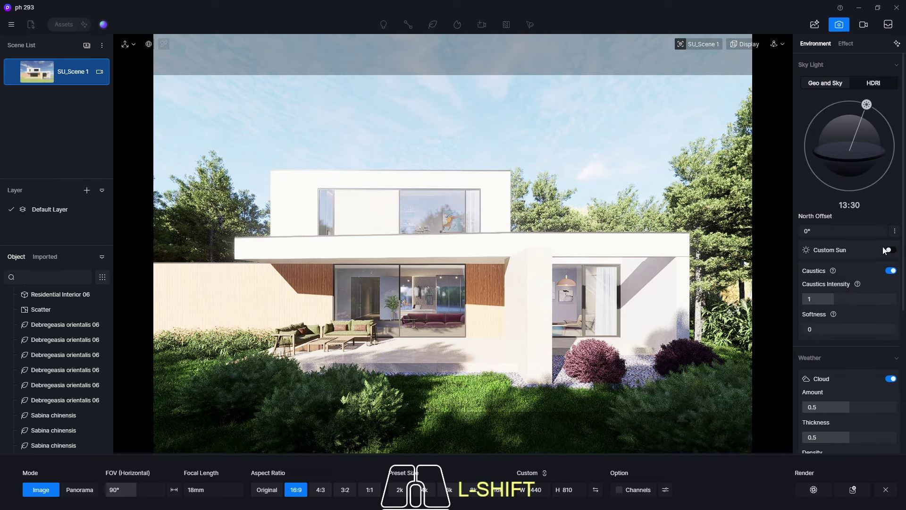
{"action": "left_click", "coordinate": [896, 255]}
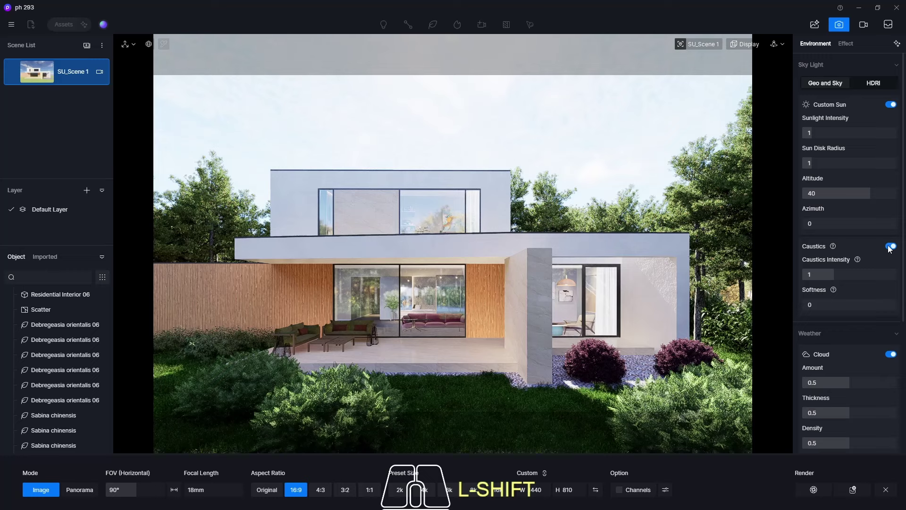
{"action": "left_click", "coordinate": [890, 248]}
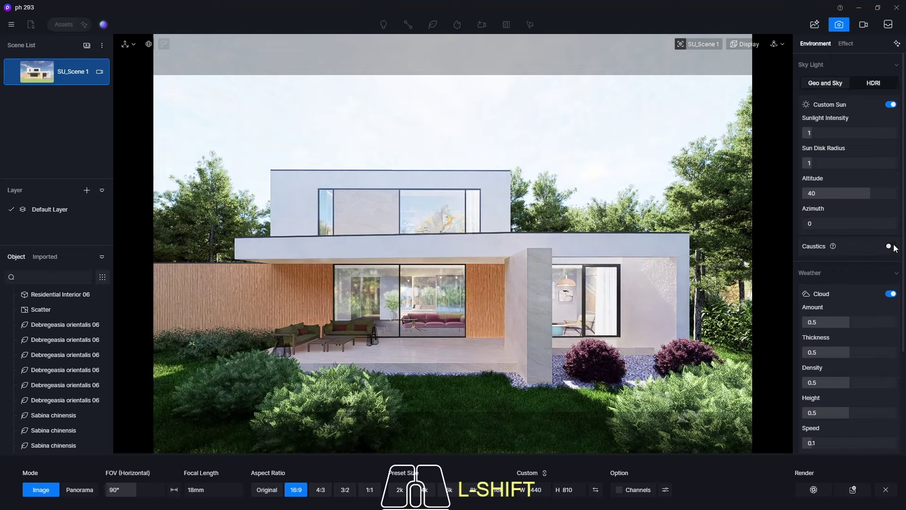
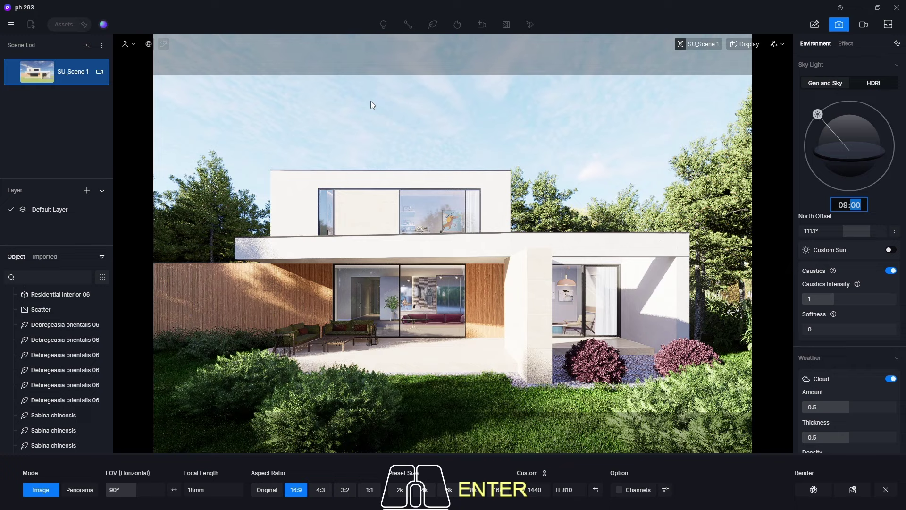
{"action": "left_click", "coordinate": [14, 74]}
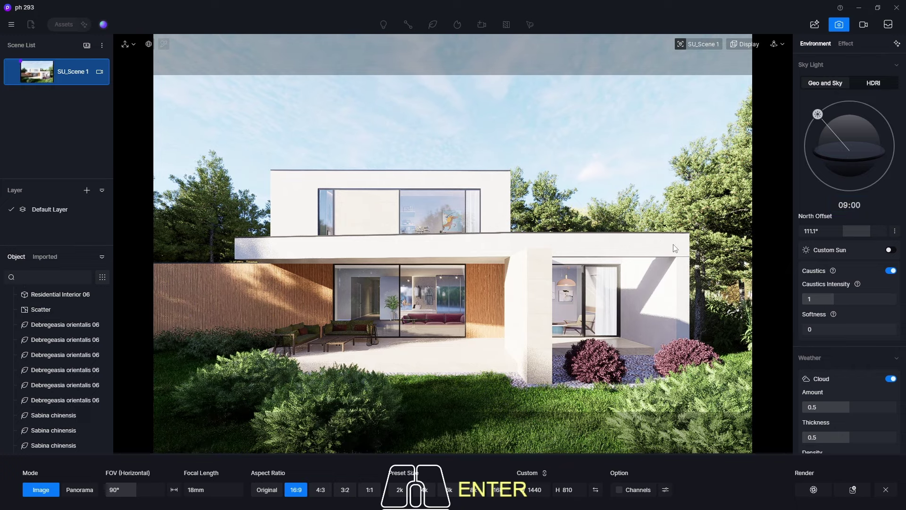
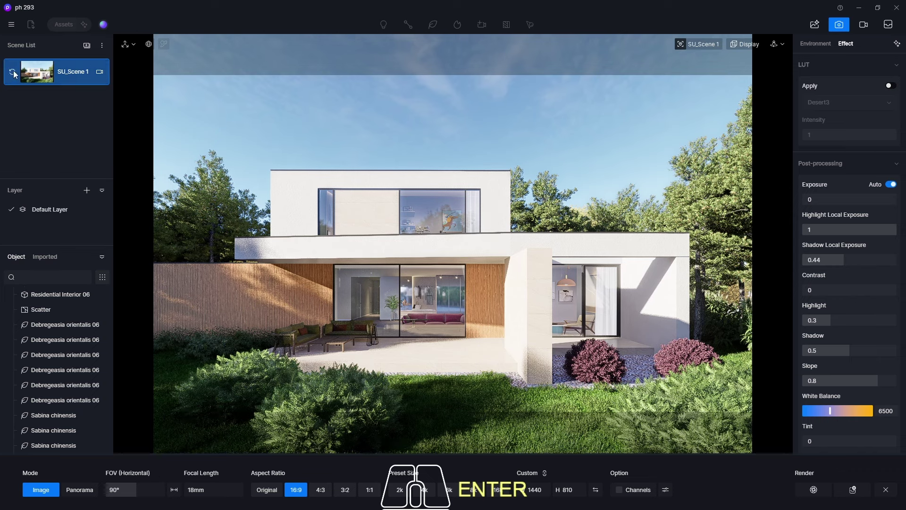
Update the scene, then try post-processing contrast values of -0.2 and -0.3
{"action": "left_click", "coordinate": [13, 74]}
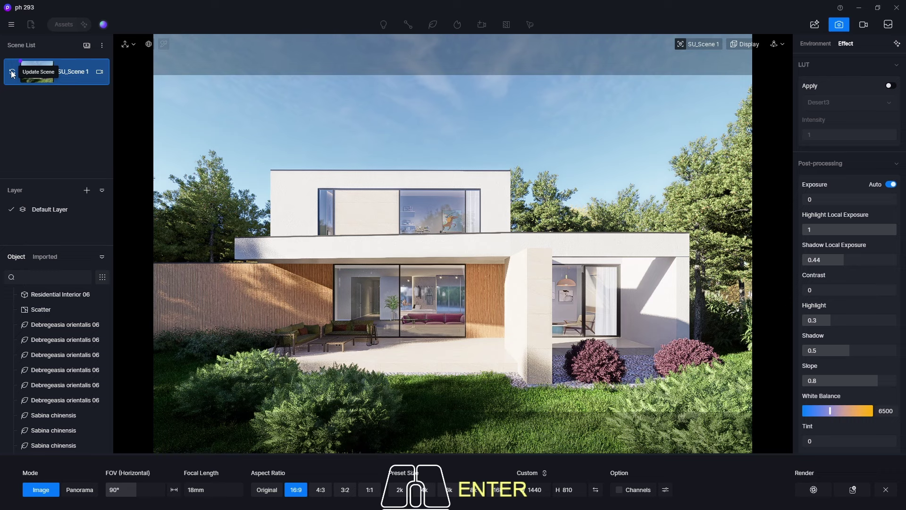
{"action": "left_click", "coordinate": [14, 73]}
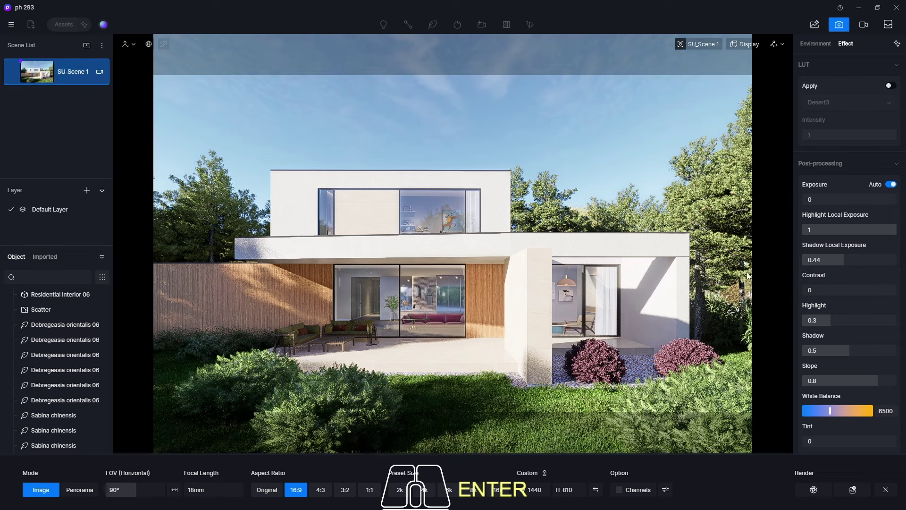
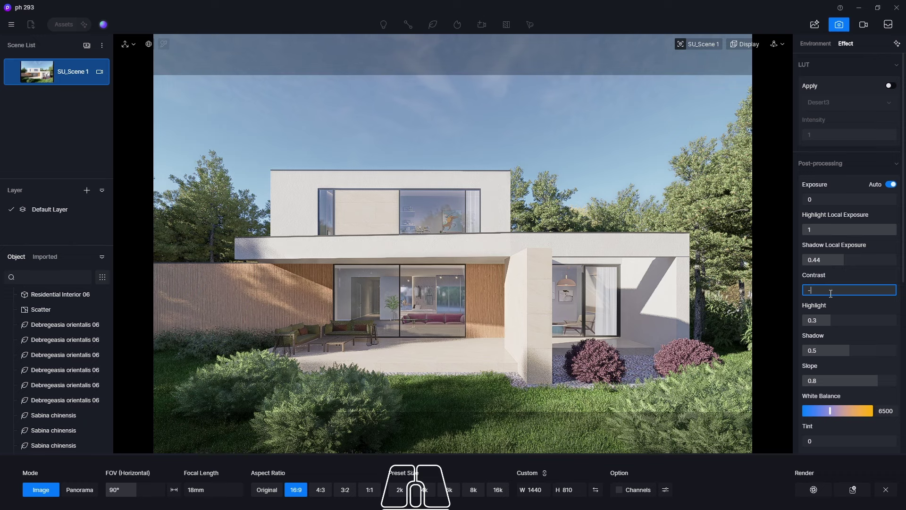
{"action": "key", "text": "KP_0"}
{"action": "key", "text": "KP_2"}
{"action": "key", "text": "Return"}
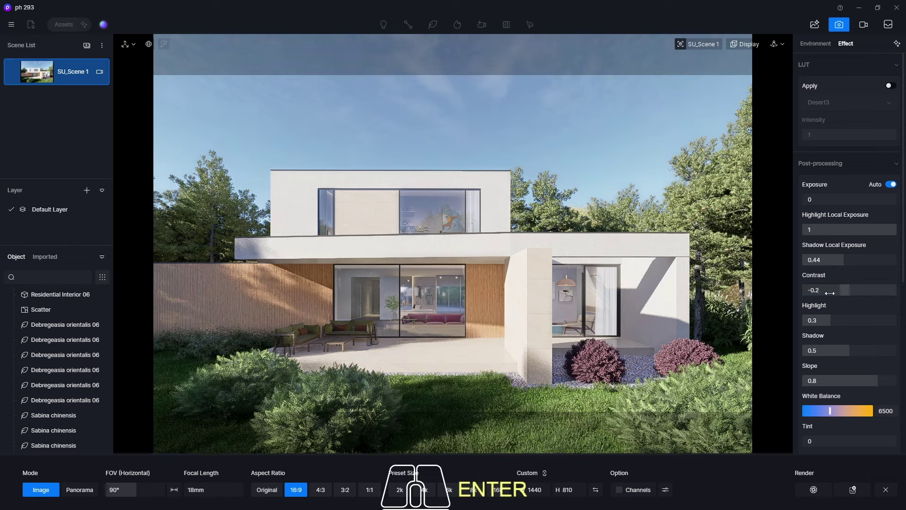
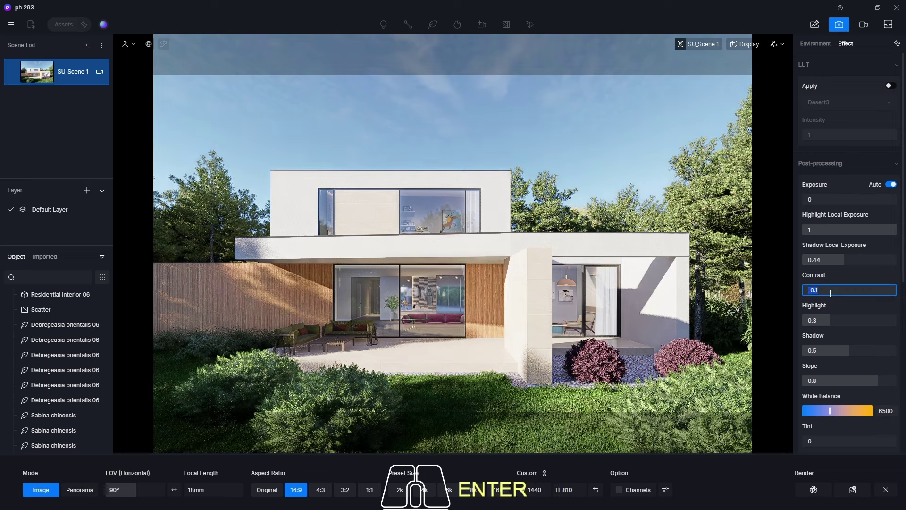
{"action": "key", "text": "KP_0"}
{"action": "key", "text": "KP_2"}
{"action": "key", "text": "Return"}
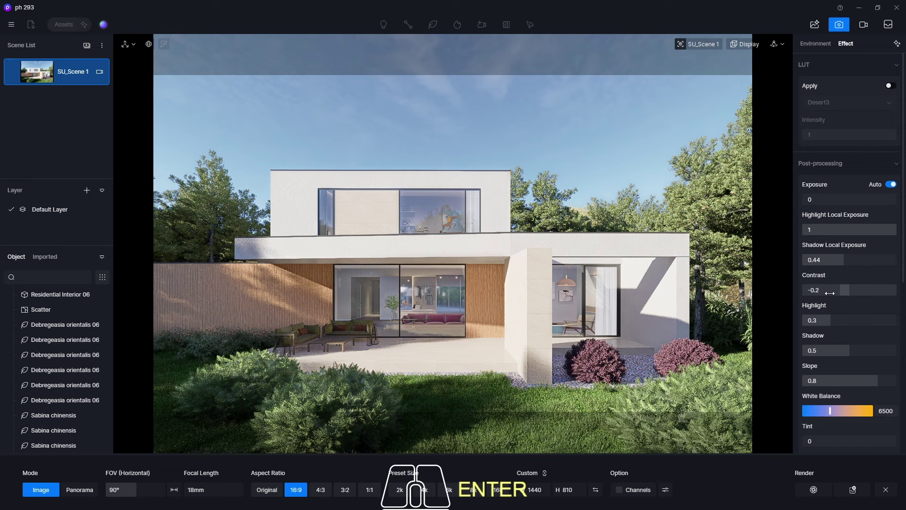
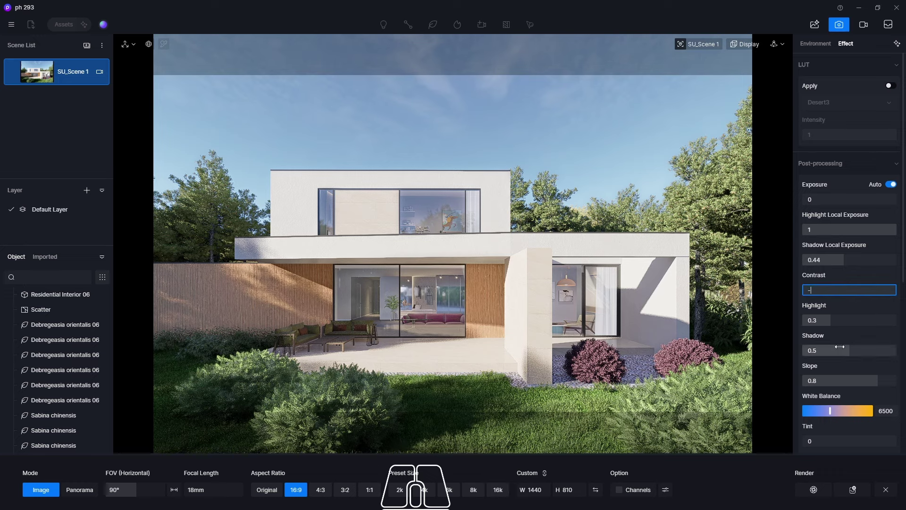
{"action": "key", "text": "KP_0"}
{"action": "key", "text": "KP_3"}
{"action": "key", "text": "Return"}
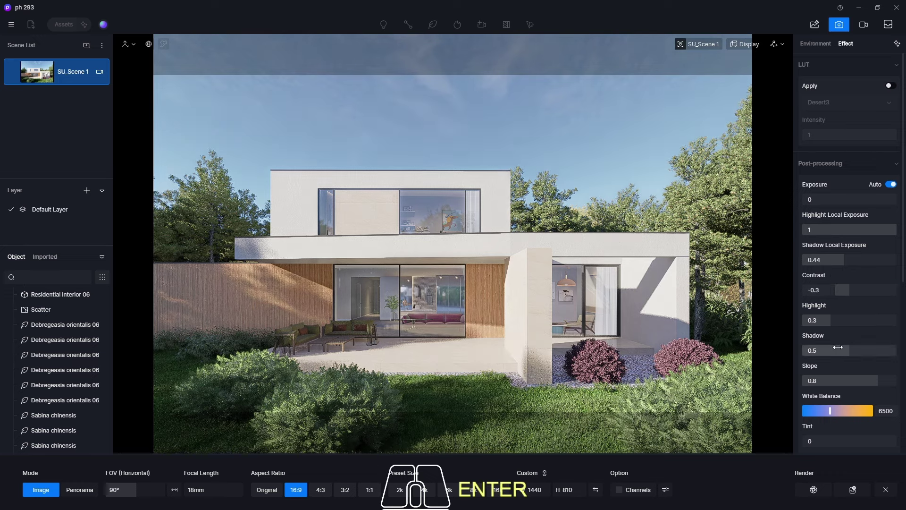
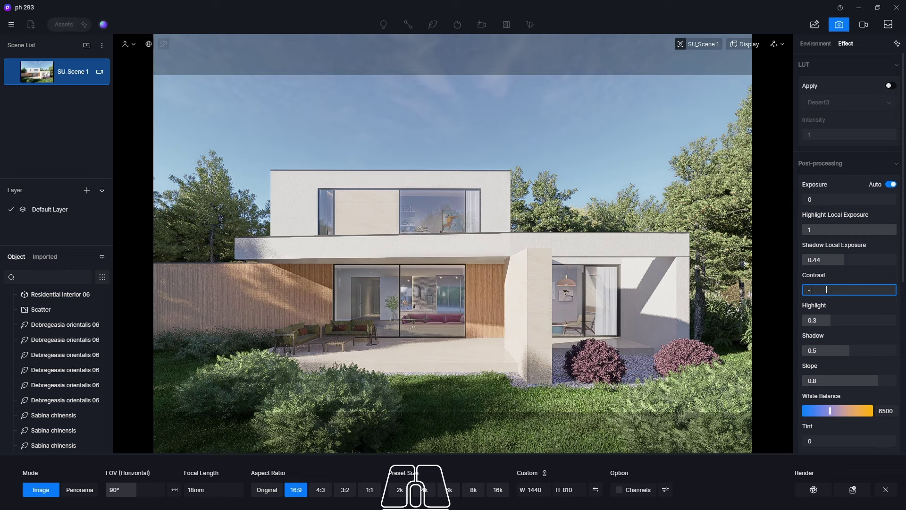
Compare contrast -0.1 against -0.2, settle on -0.2 and store it in the scene
{"action": "key", "text": "KP_0"}
{"action": "key", "text": "KP_2"}
{"action": "key", "text": "Return"}
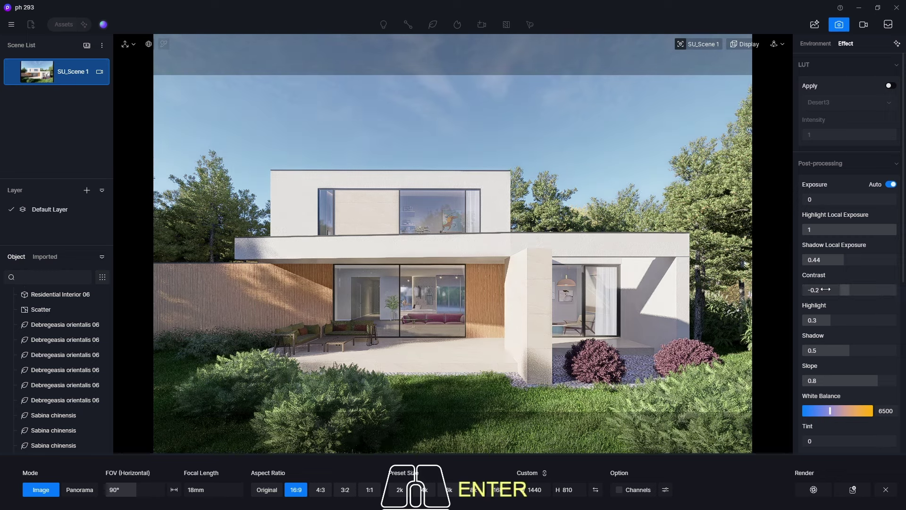
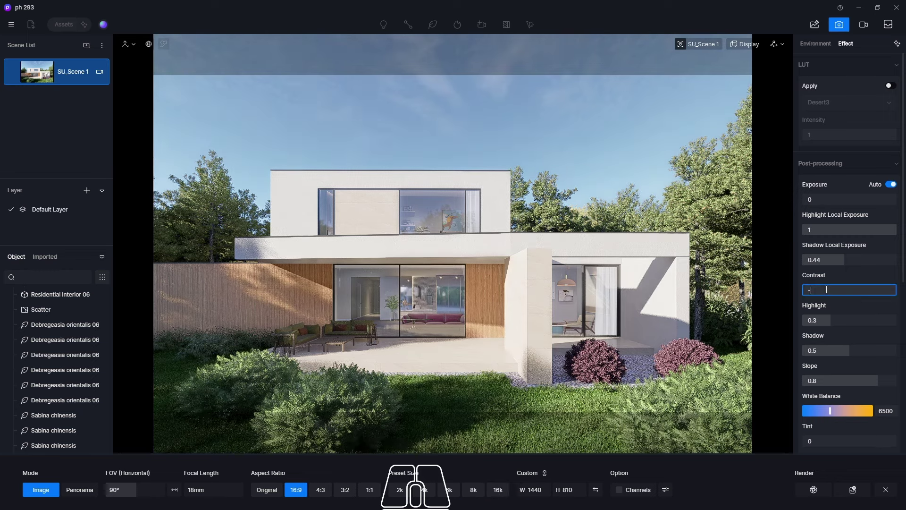
{"action": "key", "text": "KP_0"}
{"action": "key", "text": "KP_1"}
{"action": "key", "text": "Return"}
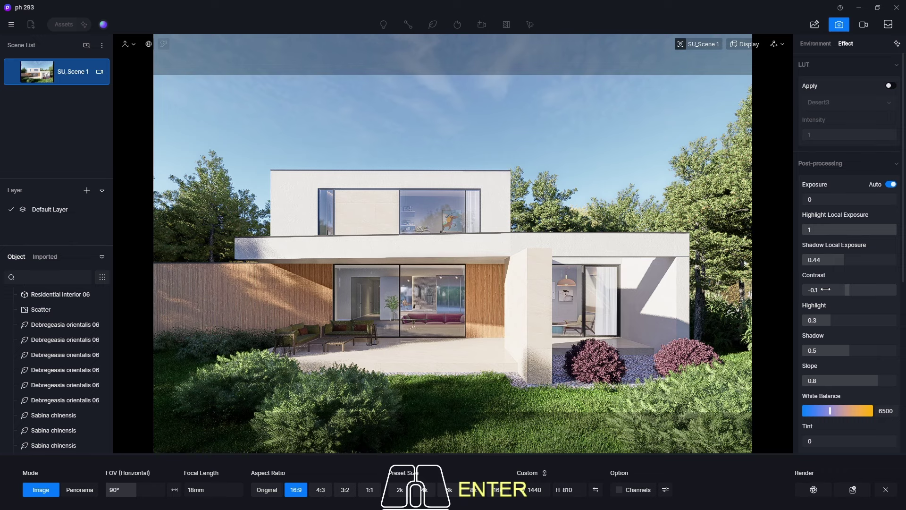
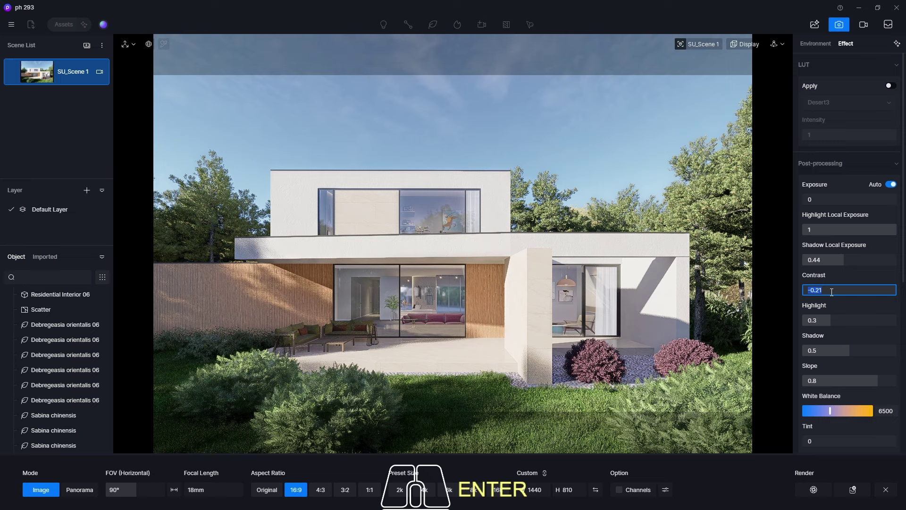
{"action": "key", "text": "KP_0"}
{"action": "key", "text": "KP_2"}
{"action": "key", "text": "Return"}
{"action": "left_click", "coordinate": [13, 74]}
{"action": "left_click", "coordinate": [15, 75]}
Save the project and cool the white balance to 7500
{"action": "left_click", "coordinate": [20, 30]}
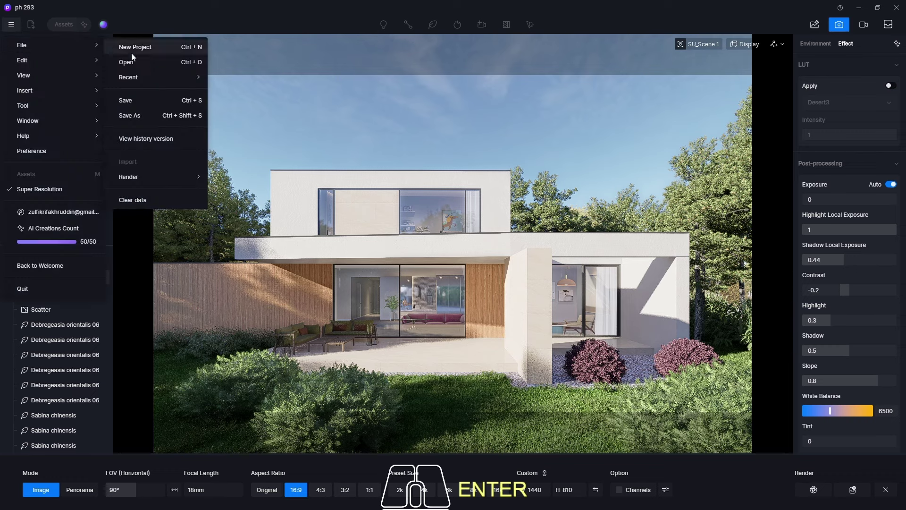
{"action": "left_click", "coordinate": [156, 97]}
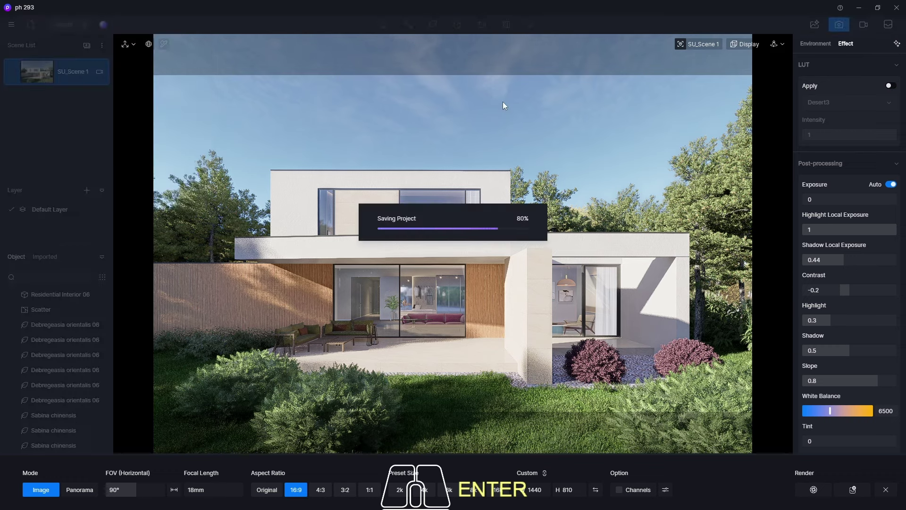
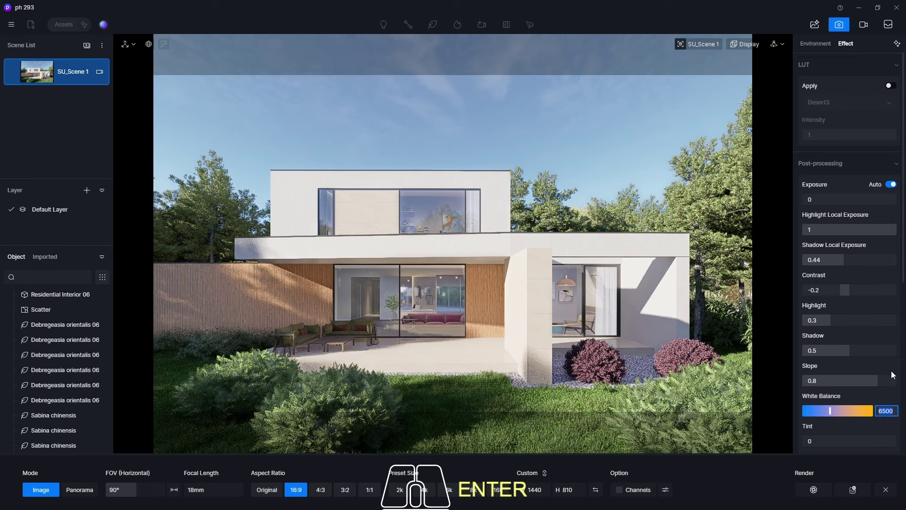
{"action": "key", "text": "KP_7"}
{"action": "key", "text": "KP_5"}
{"action": "key", "text": "KP_0"}
{"action": "key", "text": "Return"}
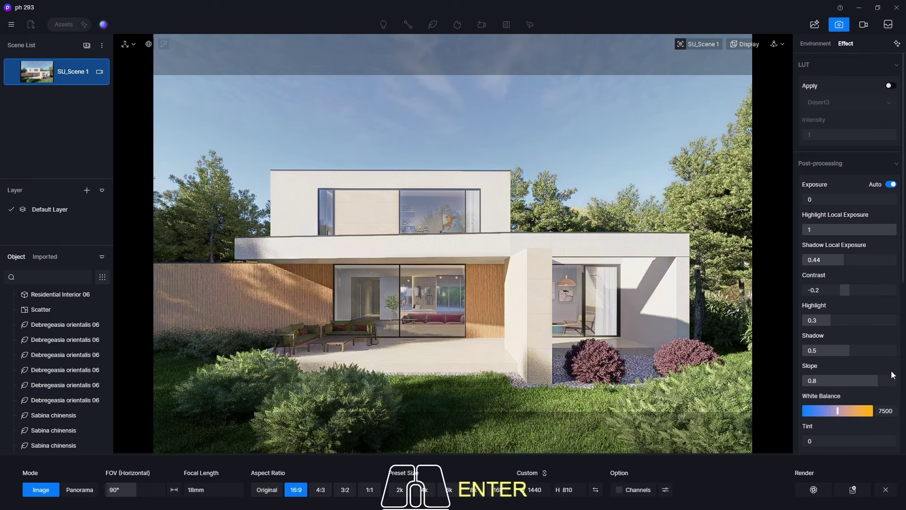
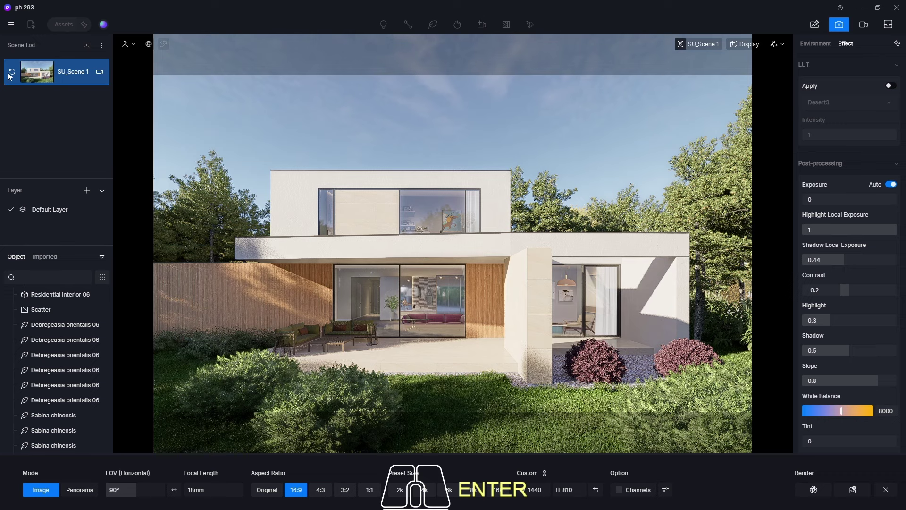
Store the cooler white balance of 8000 in SU_Scene 1 and save again
{"action": "left_click", "coordinate": [15, 73]}
{"action": "left_click", "coordinate": [14, 74]}
{"action": "left_click", "coordinate": [16, 28]}
{"action": "left_click", "coordinate": [154, 100]}
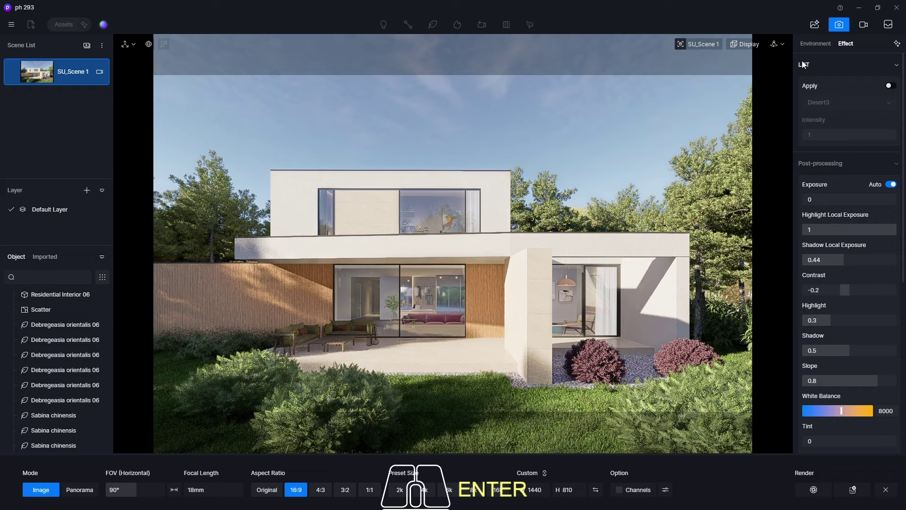
{"action": "left_click", "coordinate": [837, 27]}
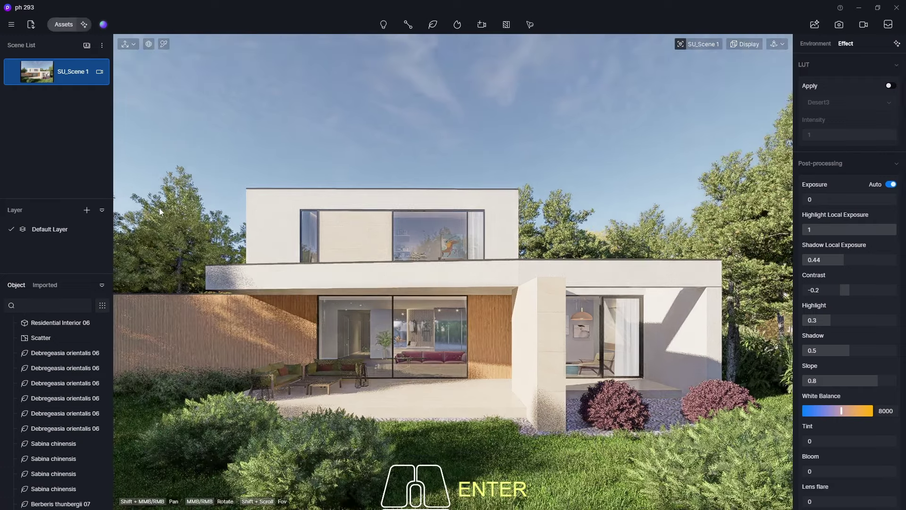
{"action": "left_click_drag", "start_coordinate": [113, 432], "coordinate": [130, 317]}
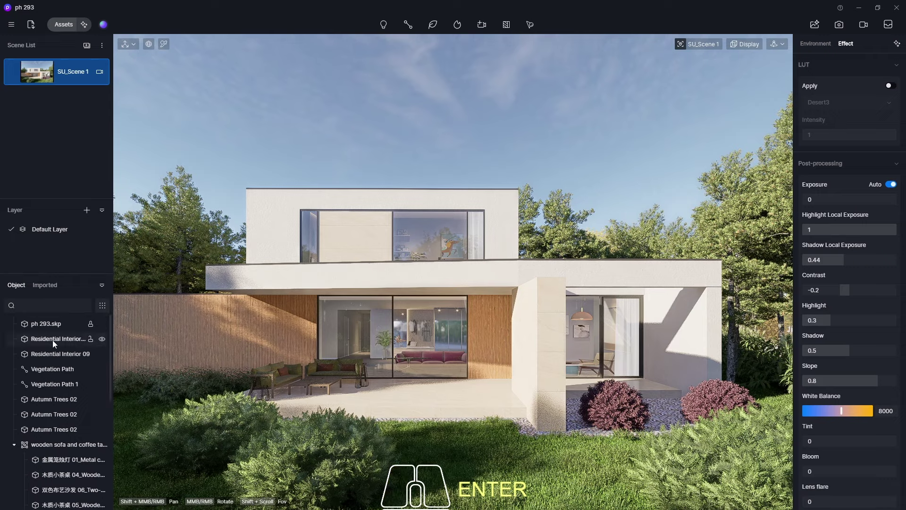
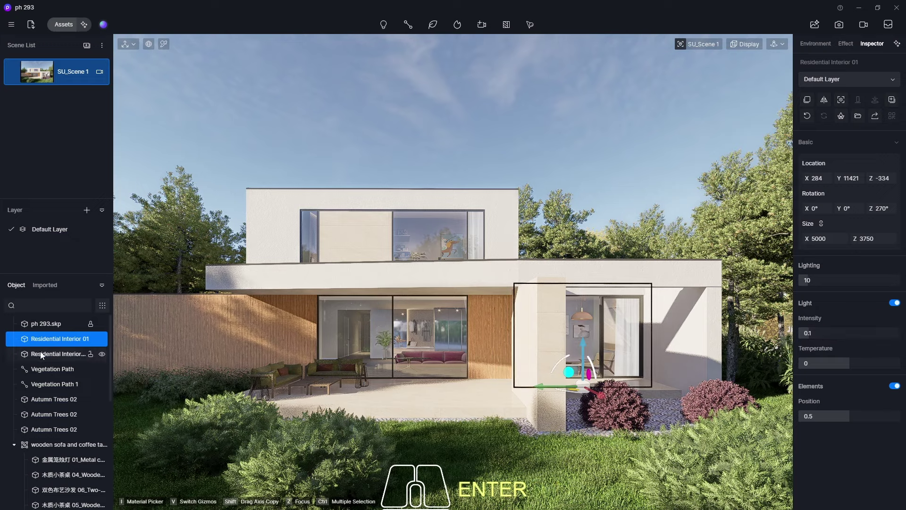
{"action": "left_click", "coordinate": [44, 355]}
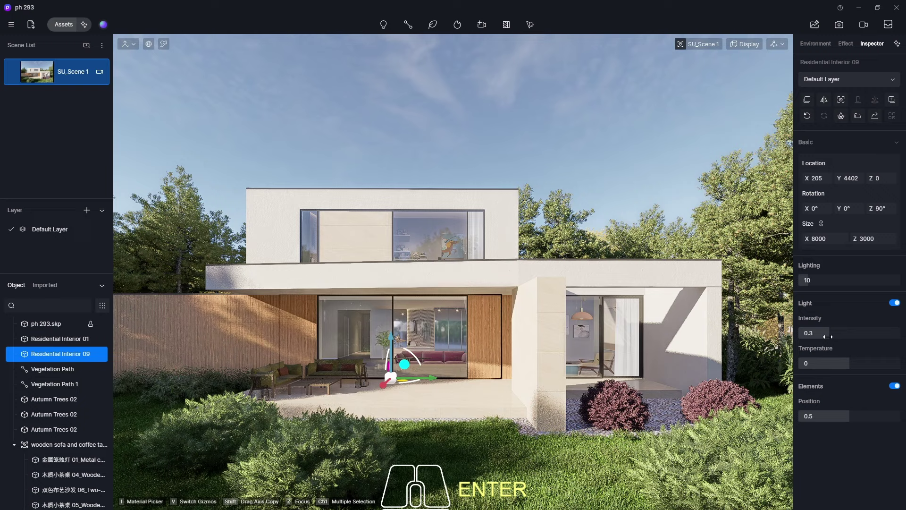
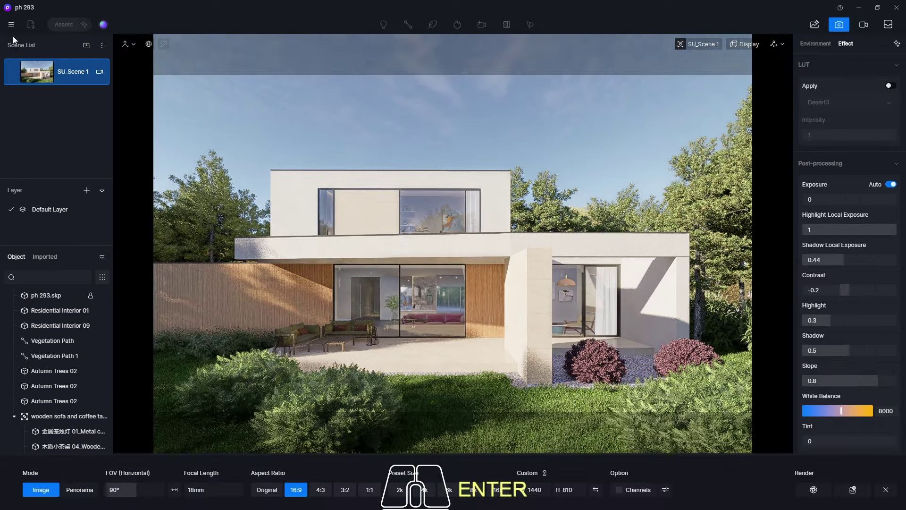
Save the project and start rendering the final still image of the house
{"action": "left_click", "coordinate": [16, 29]}
{"action": "left_click", "coordinate": [145, 103]}
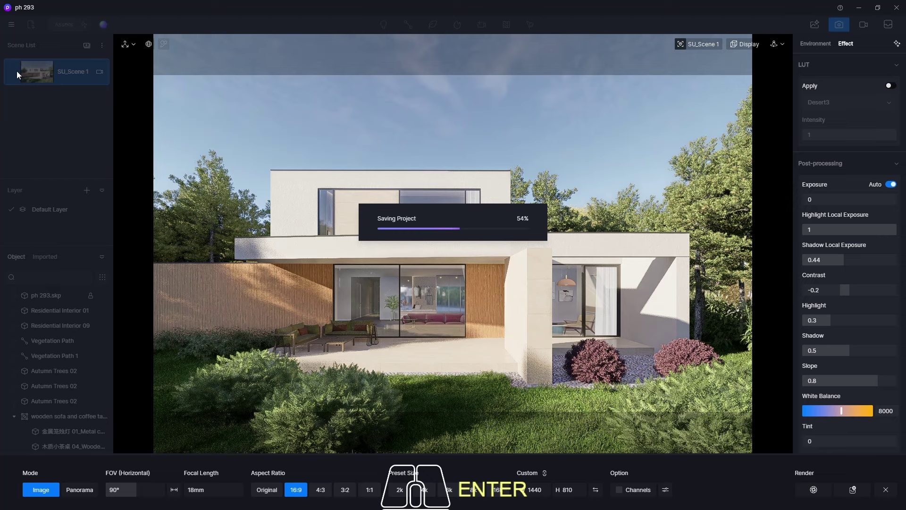
{"action": "left_click", "coordinate": [14, 74]}
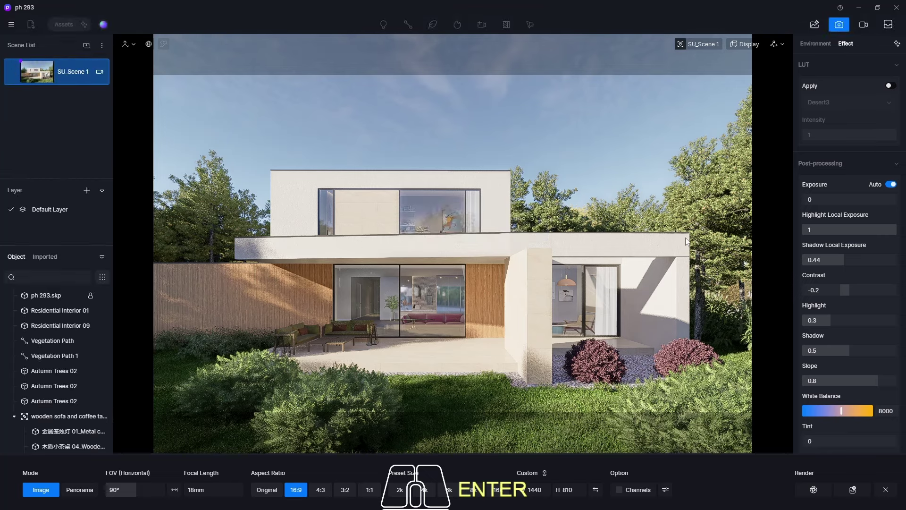
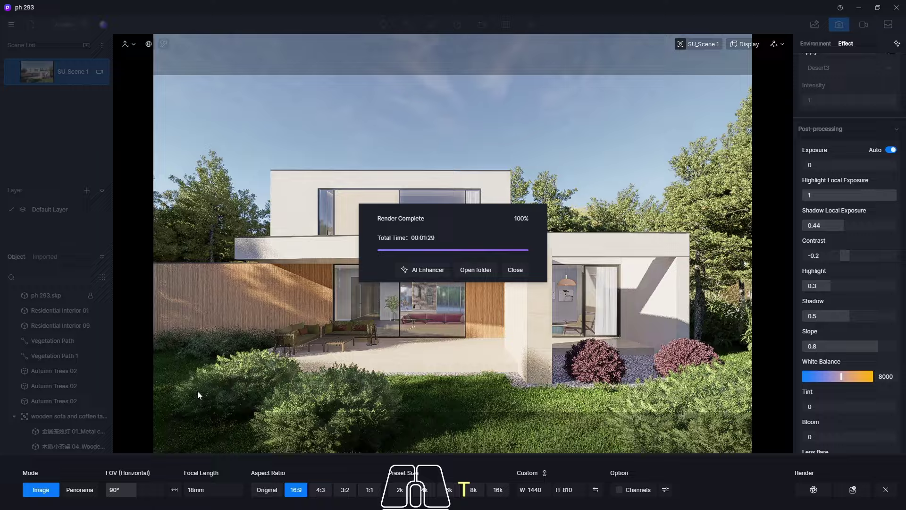
Open the output folder and view the rendered SU_Scene 1(2).png in Photos
{"action": "left_click", "coordinate": [125, 132]}
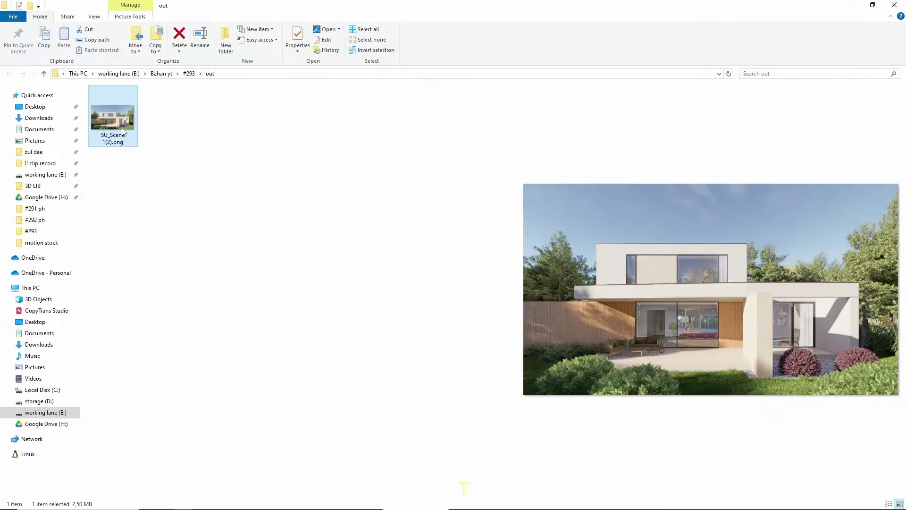
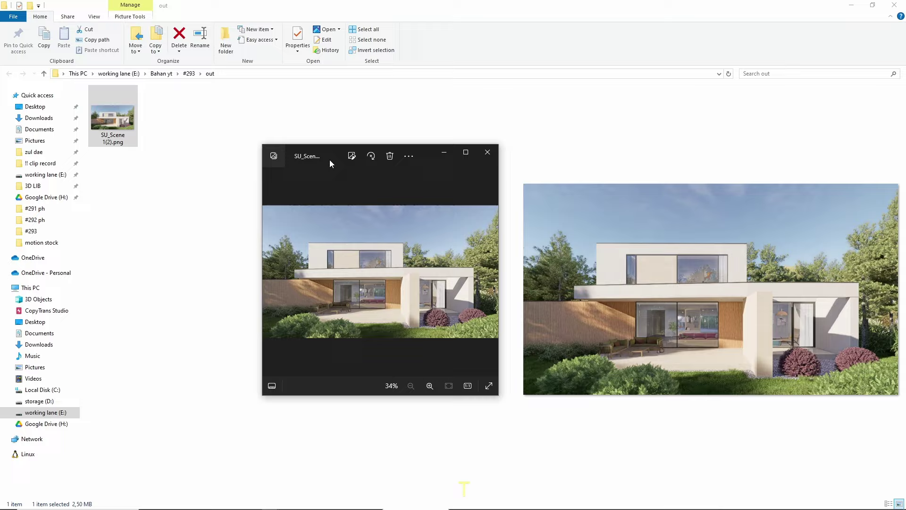
{"action": "scroll", "scroll_direction": "up", "scroll_amount": 3}
{"action": "scroll", "scroll_direction": "down", "scroll_amount": 3}
{"action": "middle_click", "coordinate": [465, 352]}
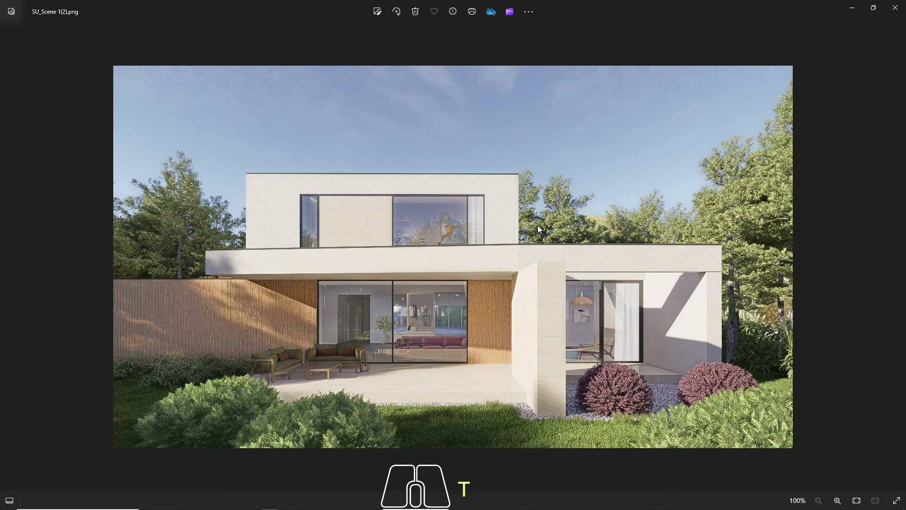
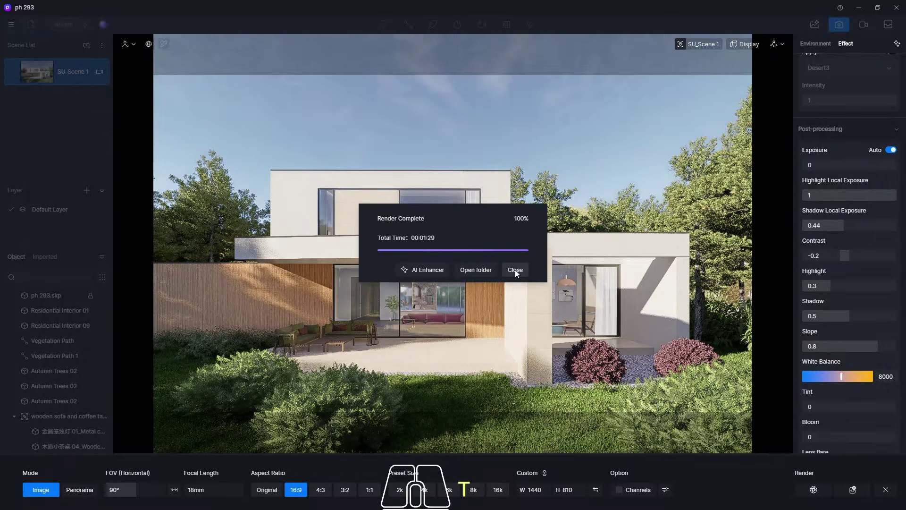
Dismiss the Render Complete notice to return to the house preview
{"action": "left_click", "coordinate": [524, 271]}
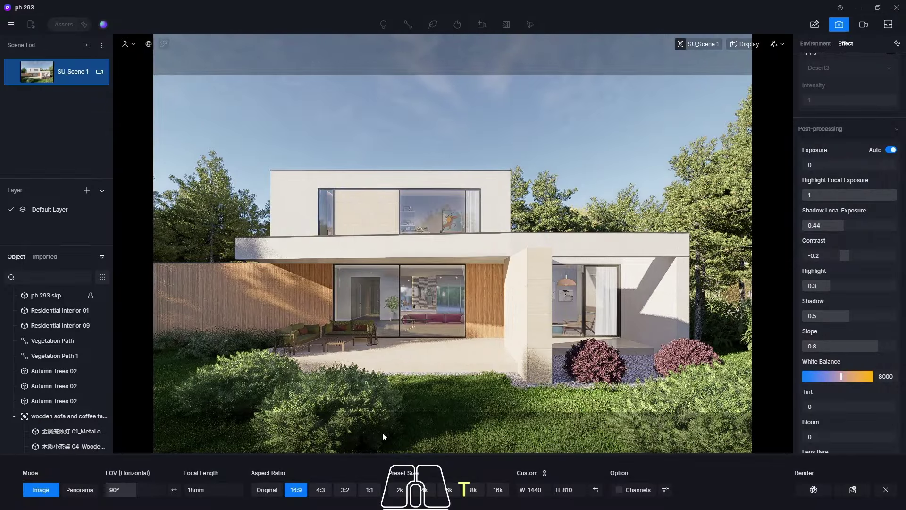